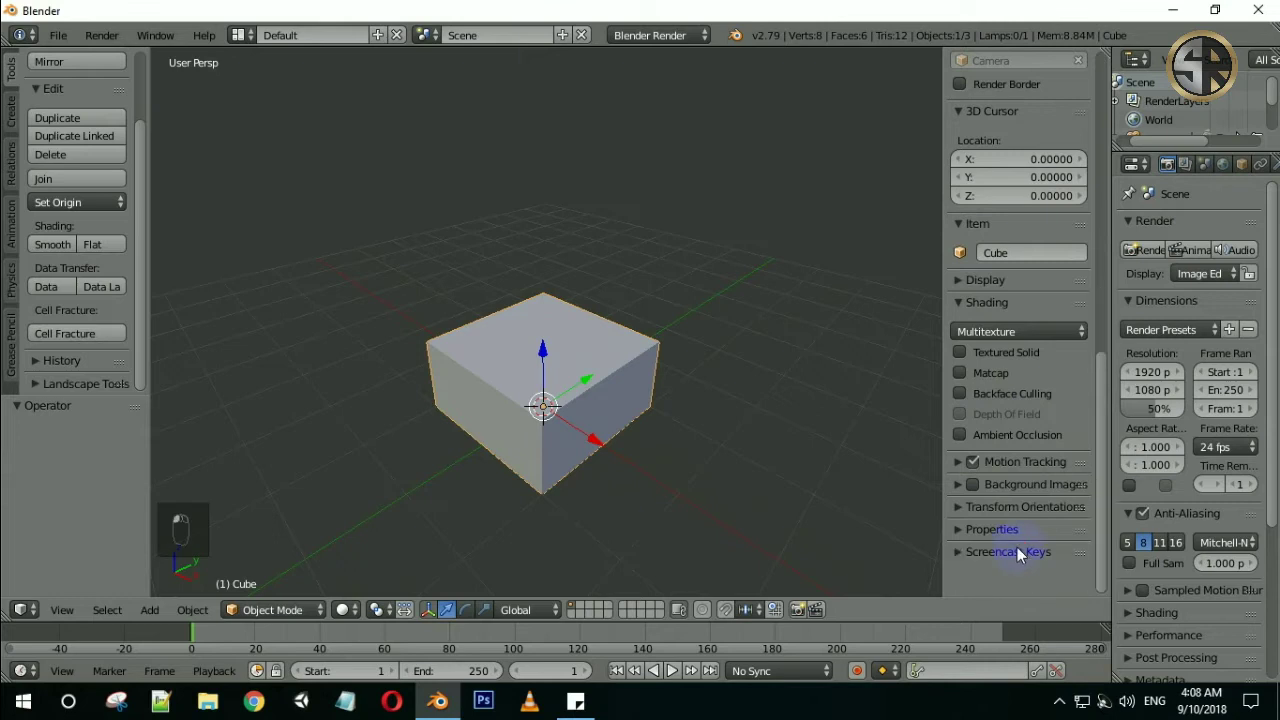
# Bring the cube into view and run Cell Fracture on it with default settings
pyautogui.press('n')
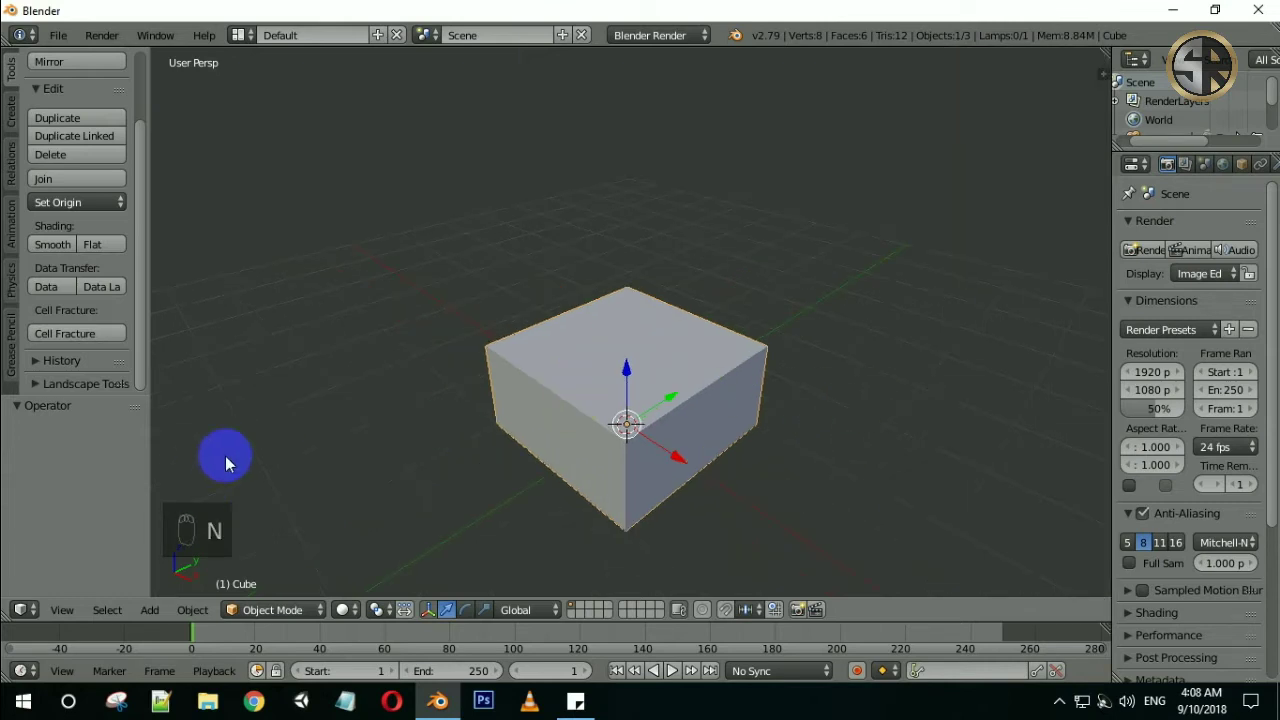
pyautogui.moveTo(754, 435); pyautogui.dragTo(148, 340)
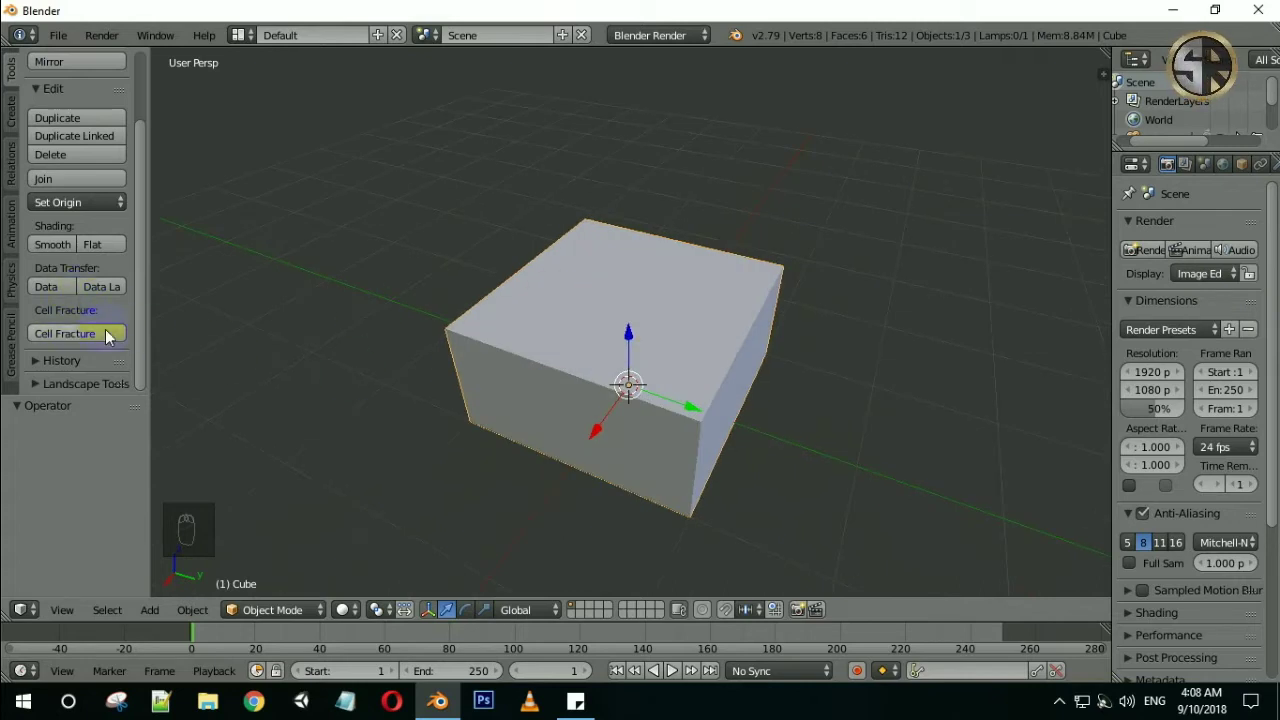
pyautogui.click(81, 336)
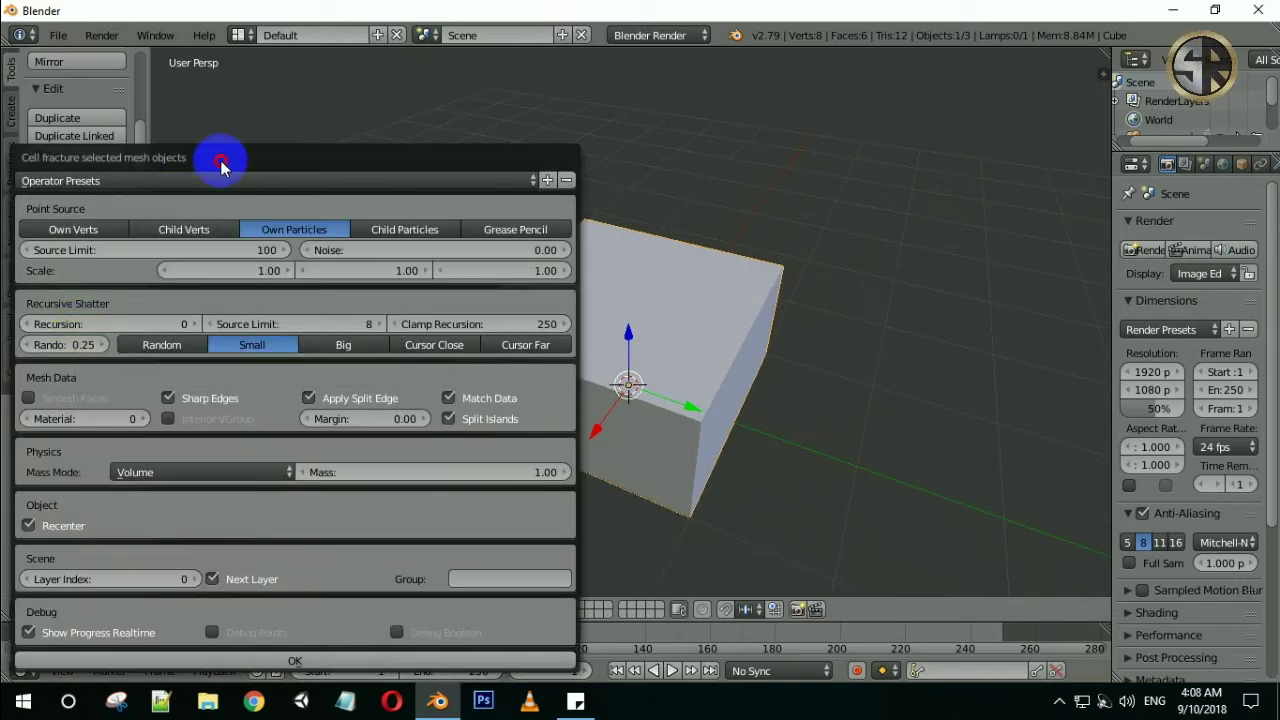
pyautogui.click(693, 140)
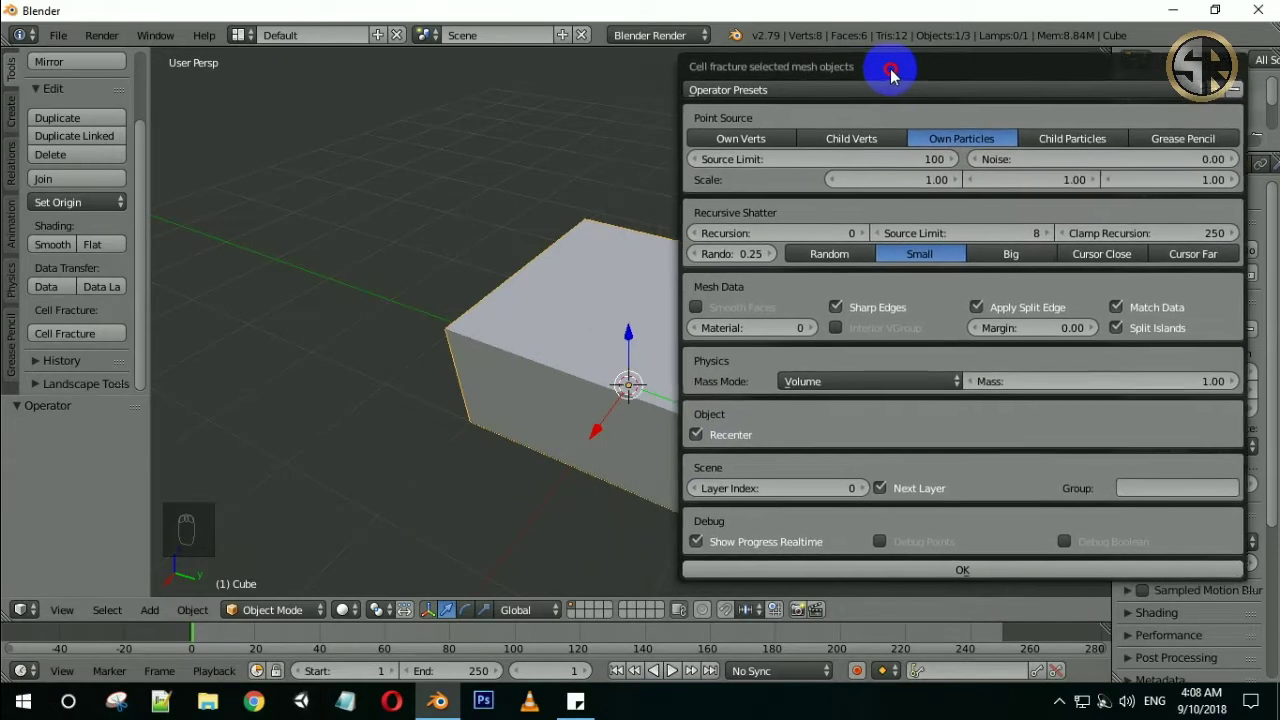
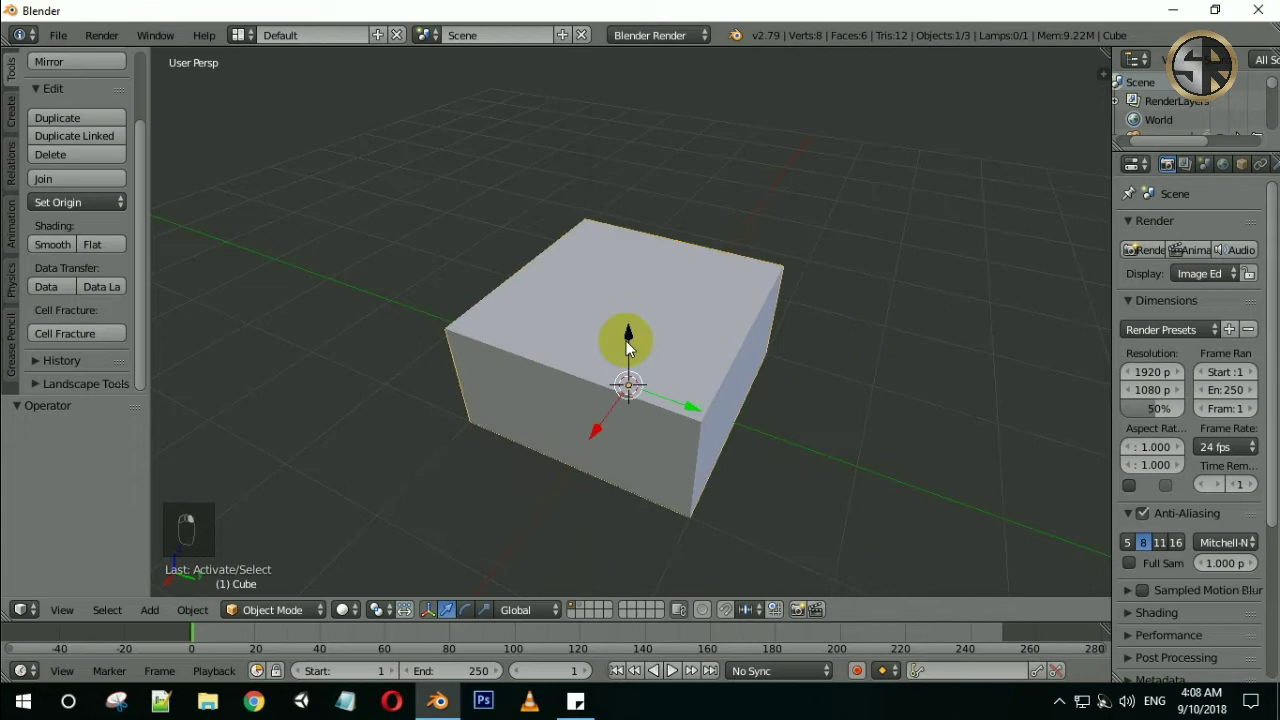
# Inspect the new Cube_cell pieces in the Outliner and locate the original Cube
pyautogui.middleClick(786, 349)
pyautogui.press('g')
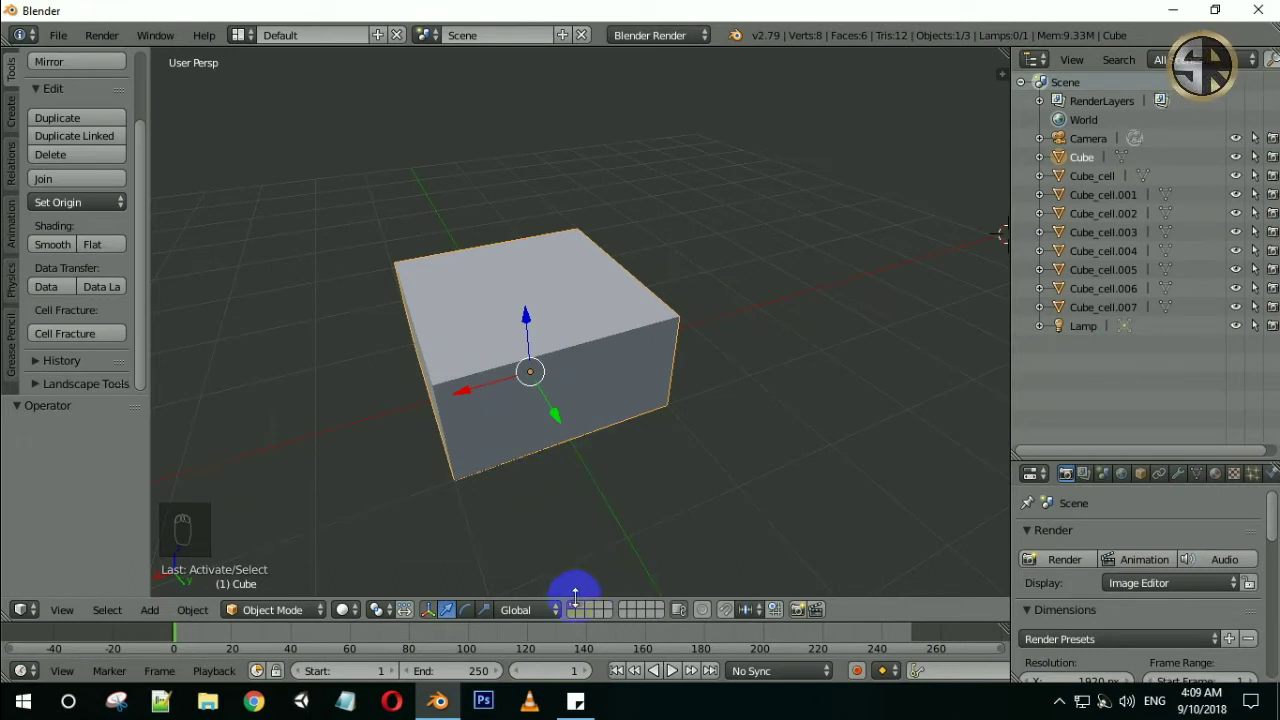
pyautogui.click(582, 612)
pyautogui.rightClick(606, 362)
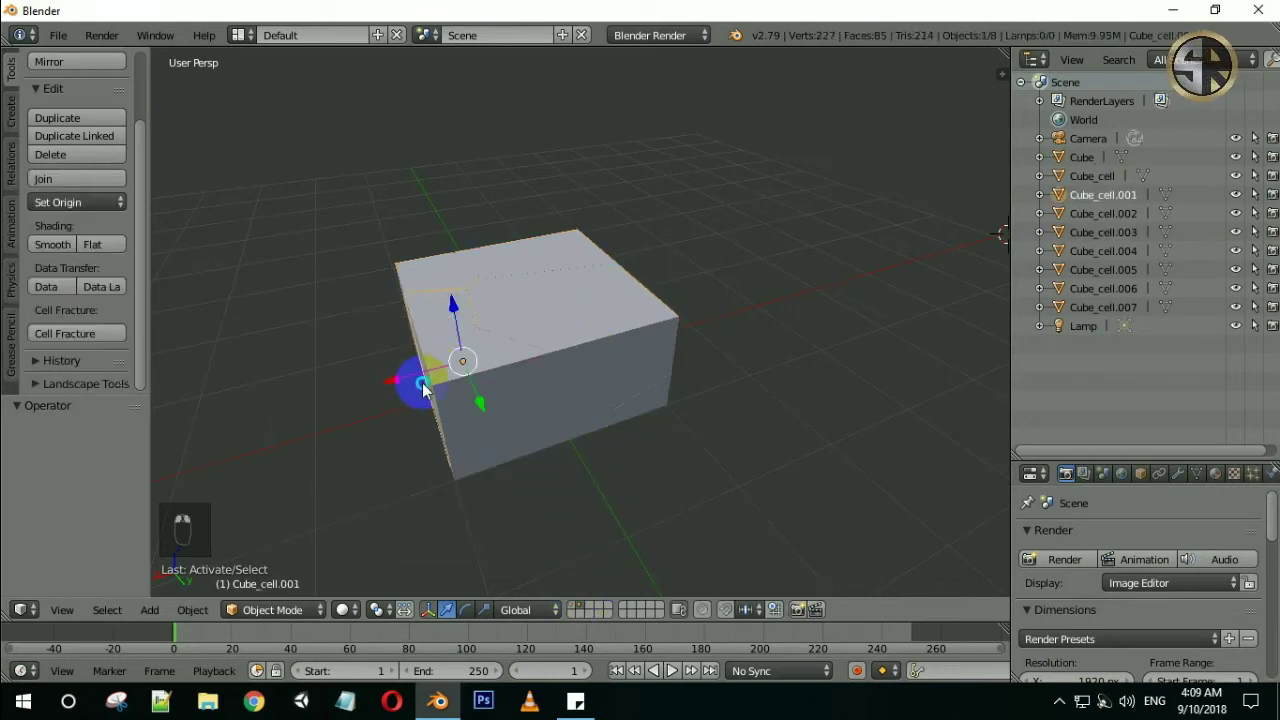
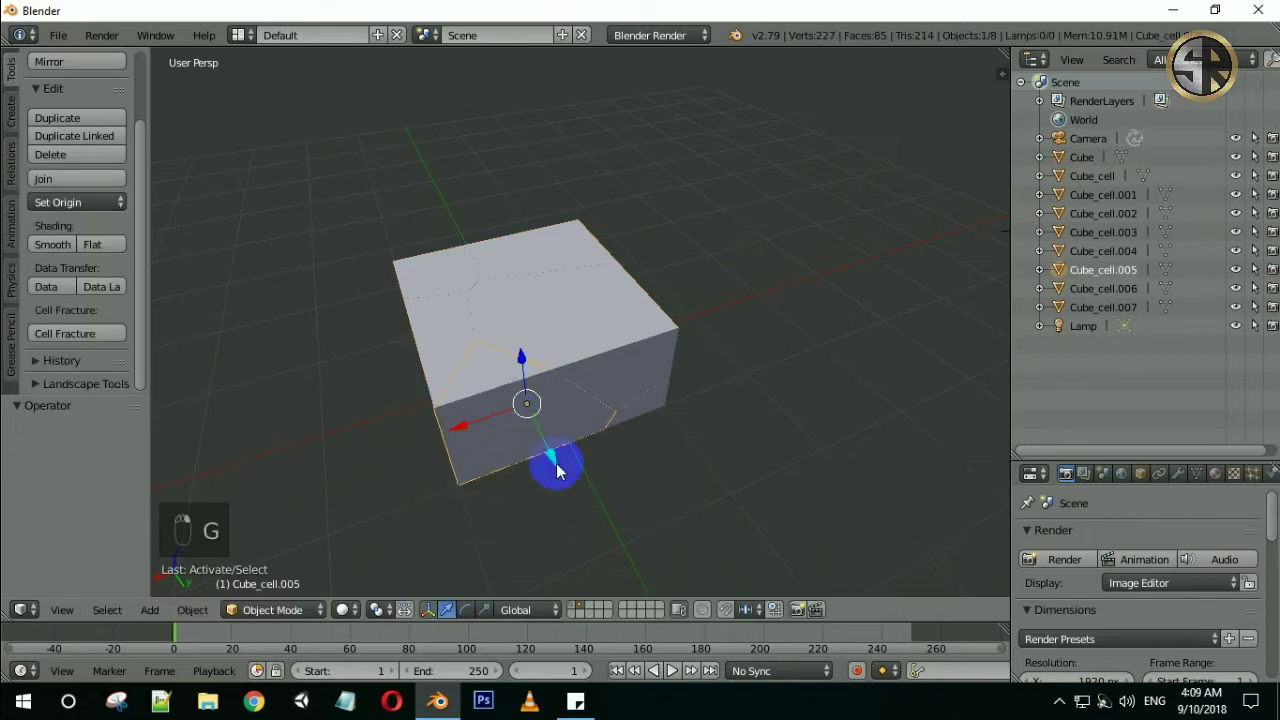
pyautogui.click(575, 613)
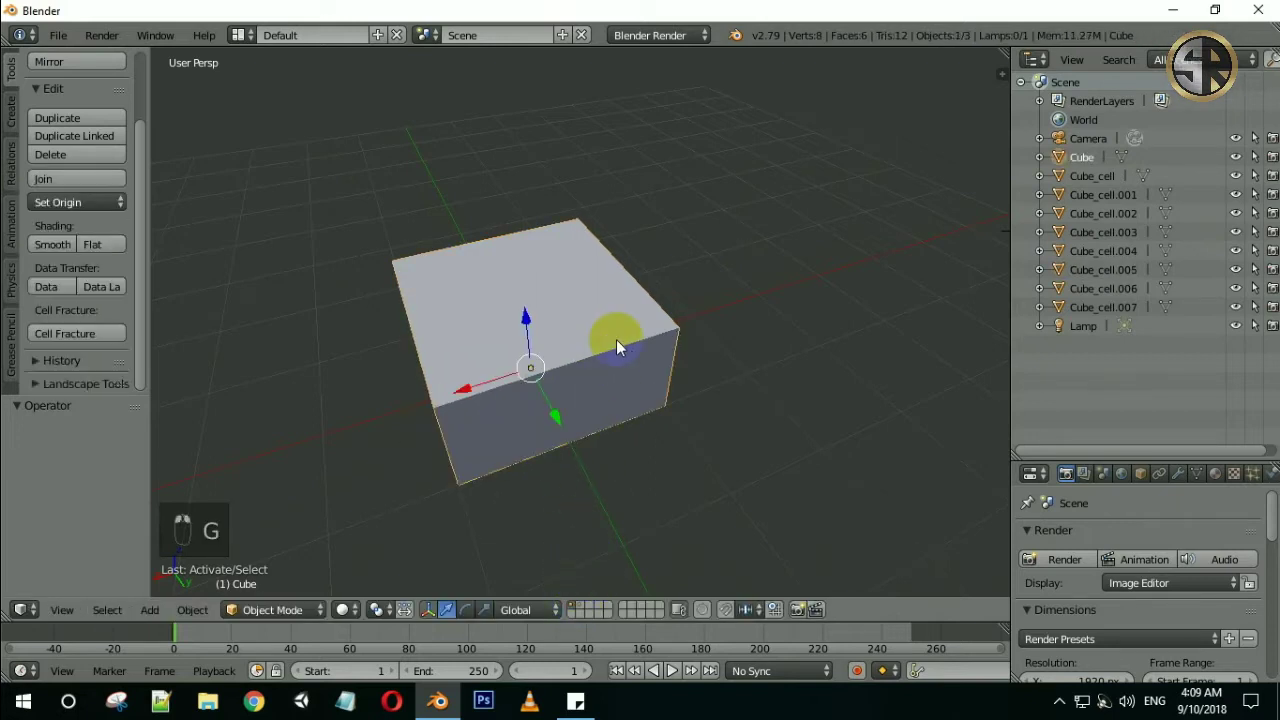
pyautogui.rightClick(623, 345)
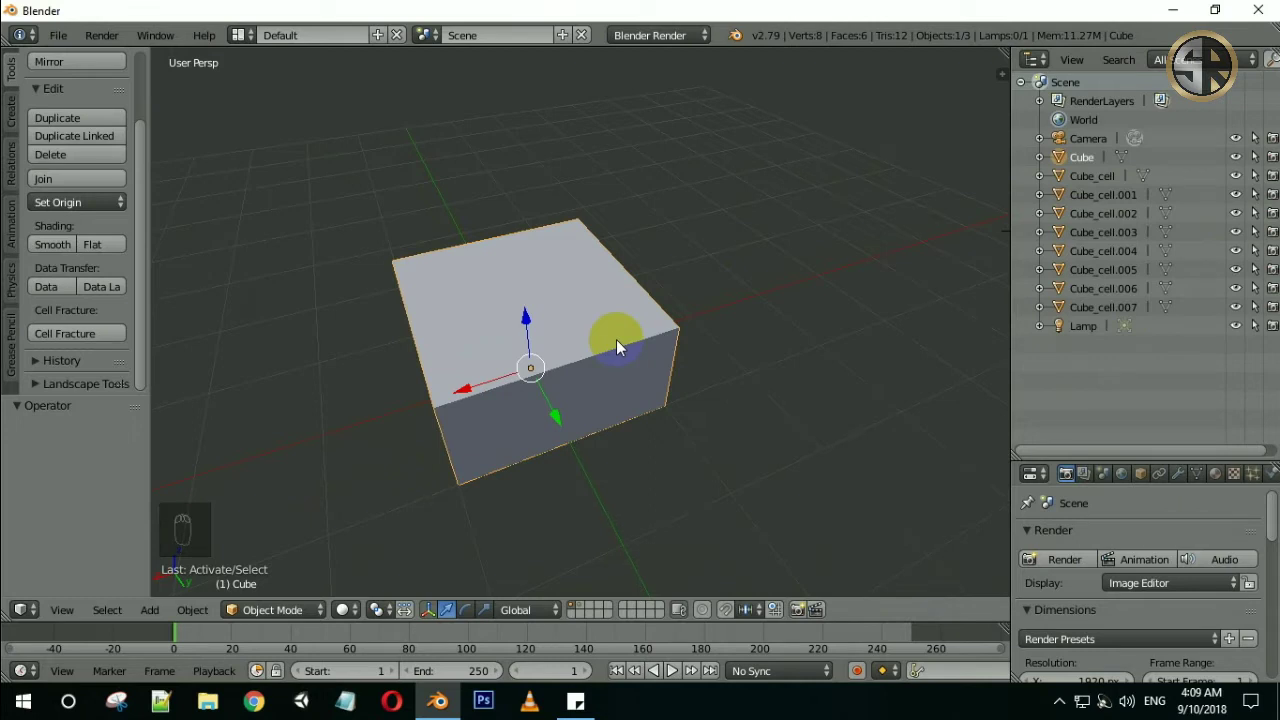
# Switch layers back to the fractured pieces and select the original cube for deletion
pyautogui.moveTo(381, 367); pyautogui.dragTo(84, 363)
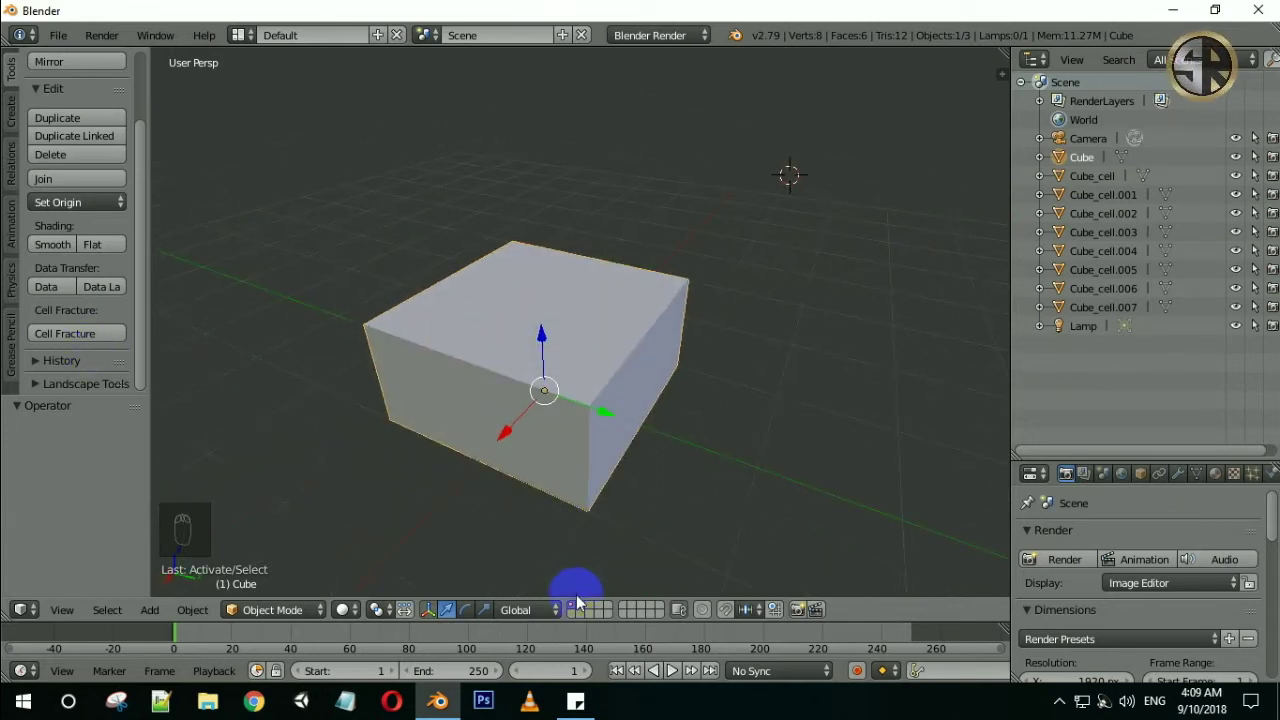
pyautogui.click(580, 612)
pyautogui.moveTo(626, 287); pyautogui.dragTo(639, 373)
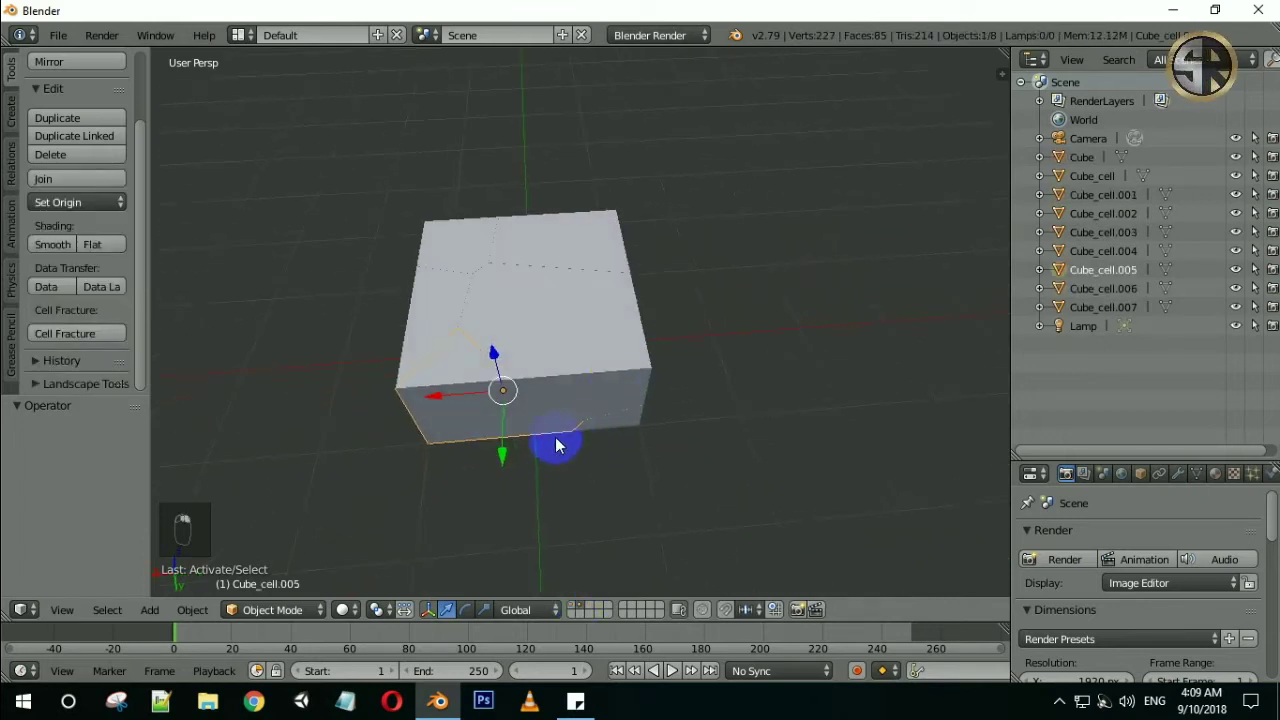
pyautogui.click(588, 362)
pyautogui.middleClick(580, 312)
pyautogui.click(661, 285)
pyautogui.rightClick(661, 285)
# Delete the original cube and reveal the eight Cube_cell pieces in the viewport
pyautogui.press('x')
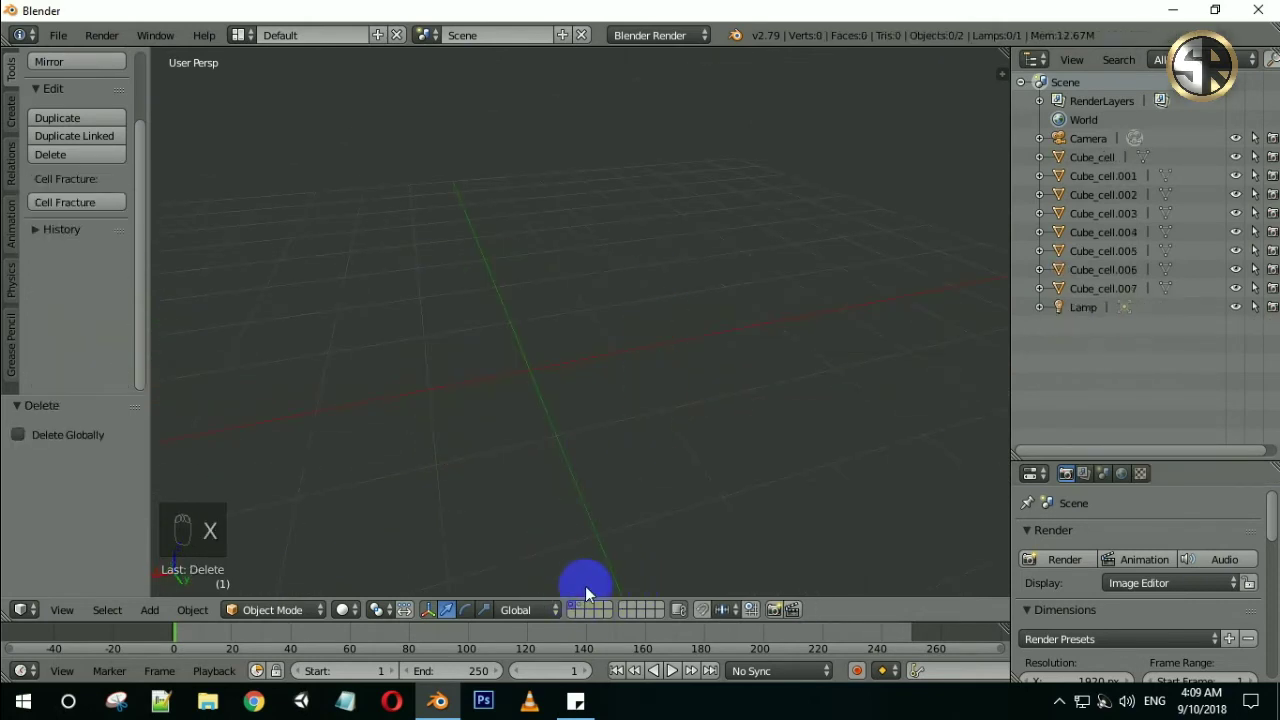
pyautogui.moveTo(583, 605); pyautogui.dragTo(659, 344)
pyautogui.press('a')
pyautogui.moveTo(446, 421); pyautogui.dragTo(509, 413)
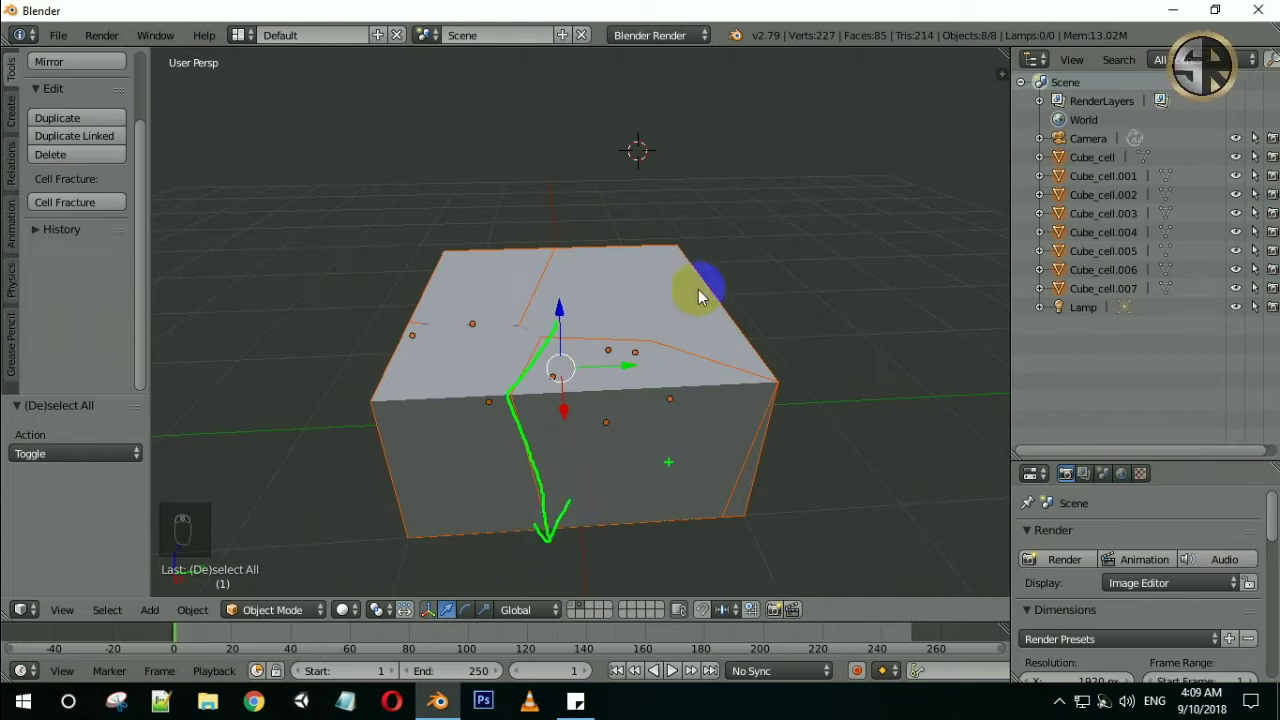
pyautogui.moveTo(661, 404); pyautogui.dragTo(830, 447)
# Select all the Cube_cell pieces together for transforming
pyautogui.press('s')
pyautogui.middleClick(787, 367)
pyautogui.press('s')
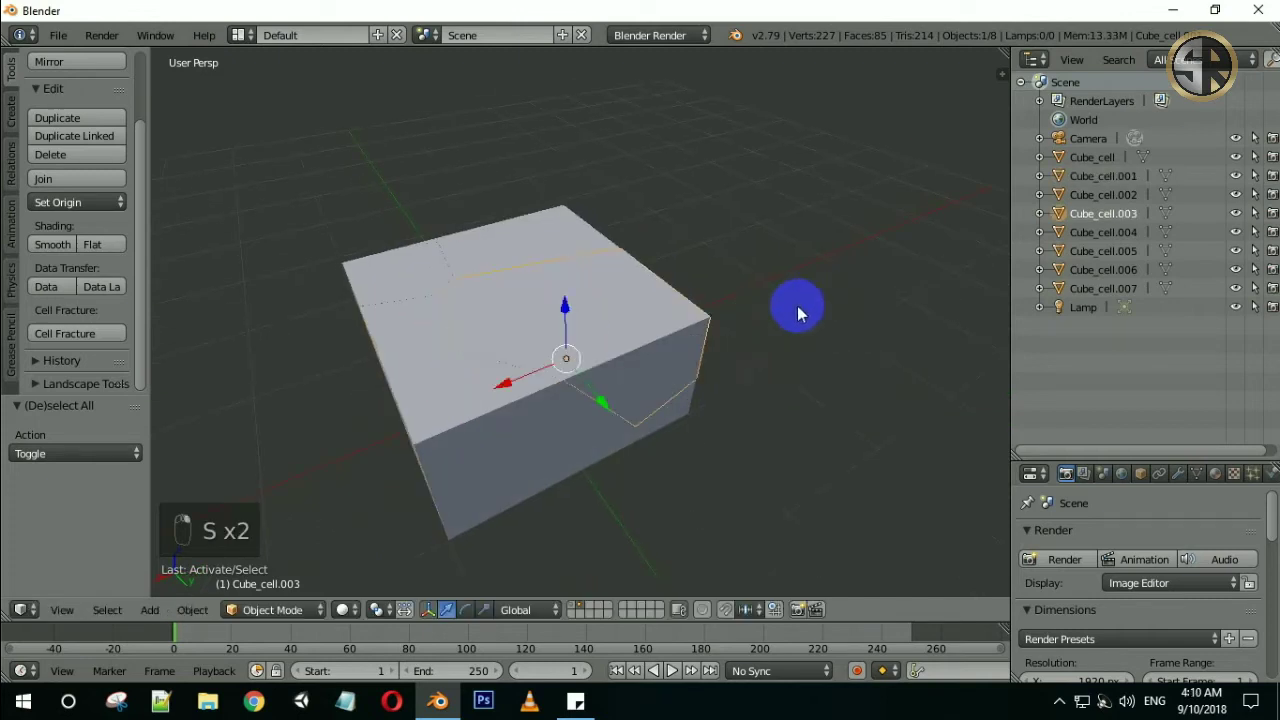
pyautogui.press('s')
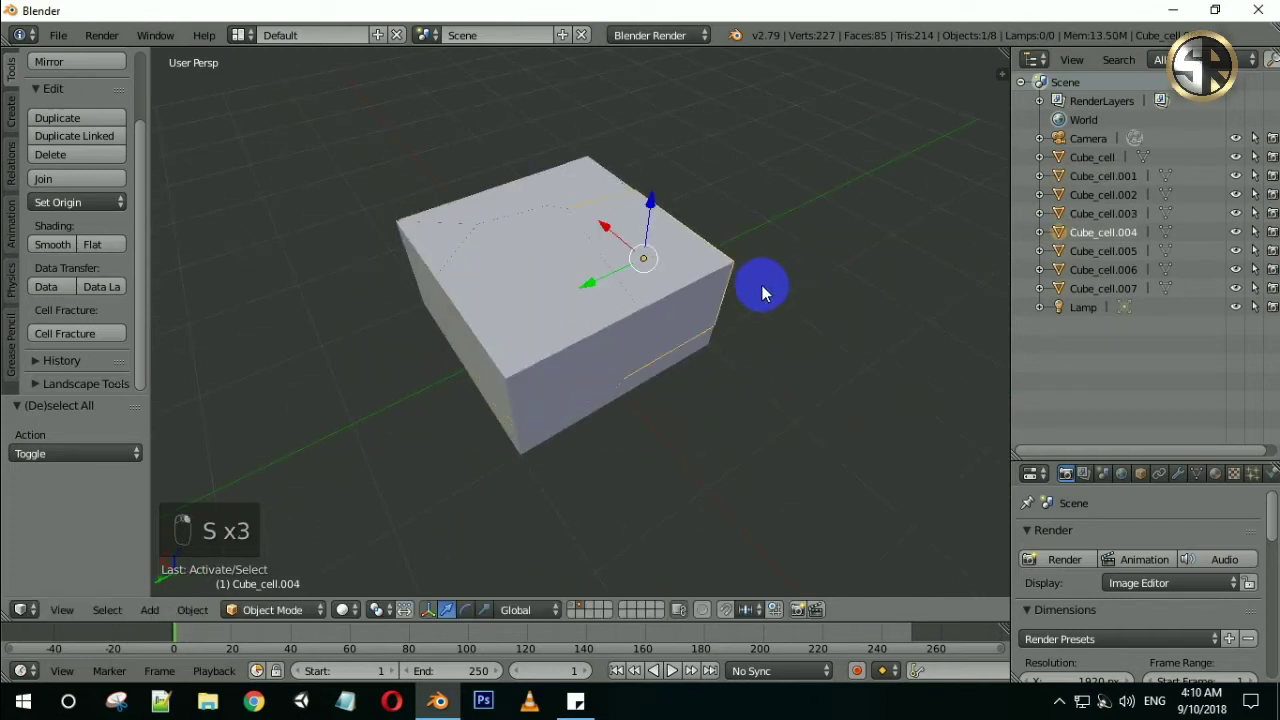
pyautogui.press('a')
pyautogui.press('a')
pyautogui.moveTo(338, 395); pyautogui.dragTo(923, 338)
pyautogui.press('s')
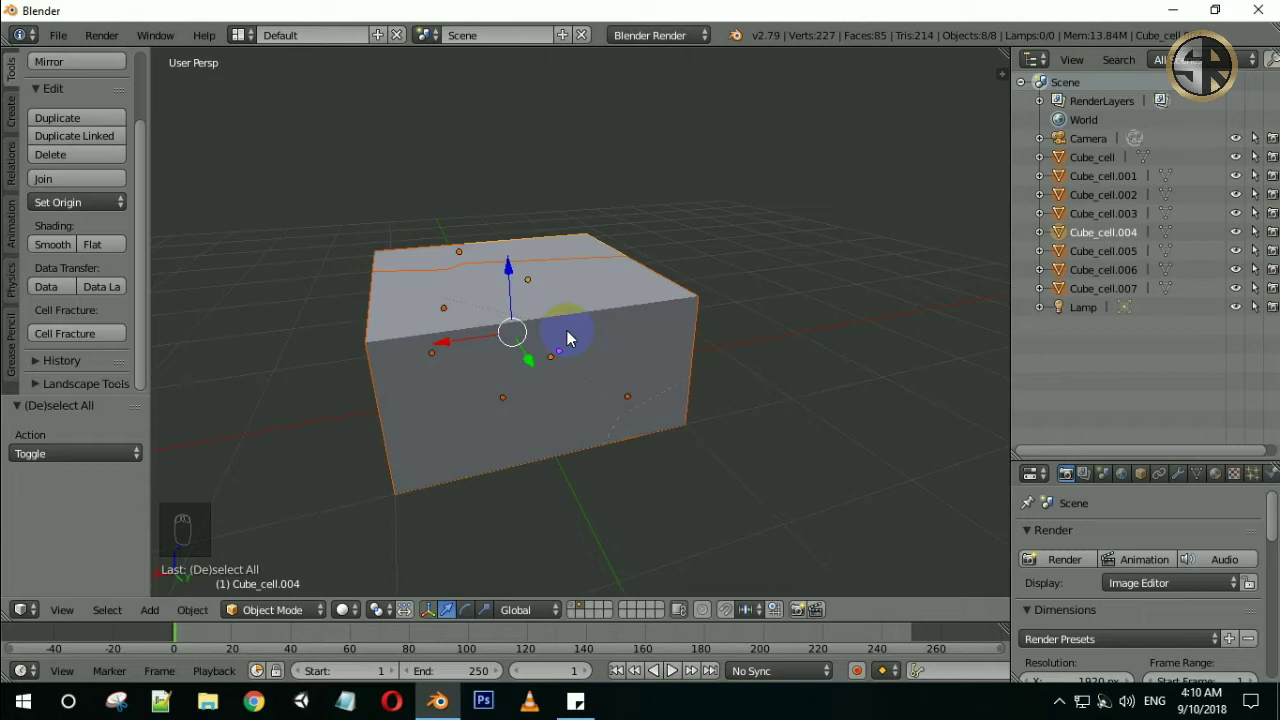
# Scale all the selected cell pieces together and inspect the result from several angles
pyautogui.middleClick(378, 390)
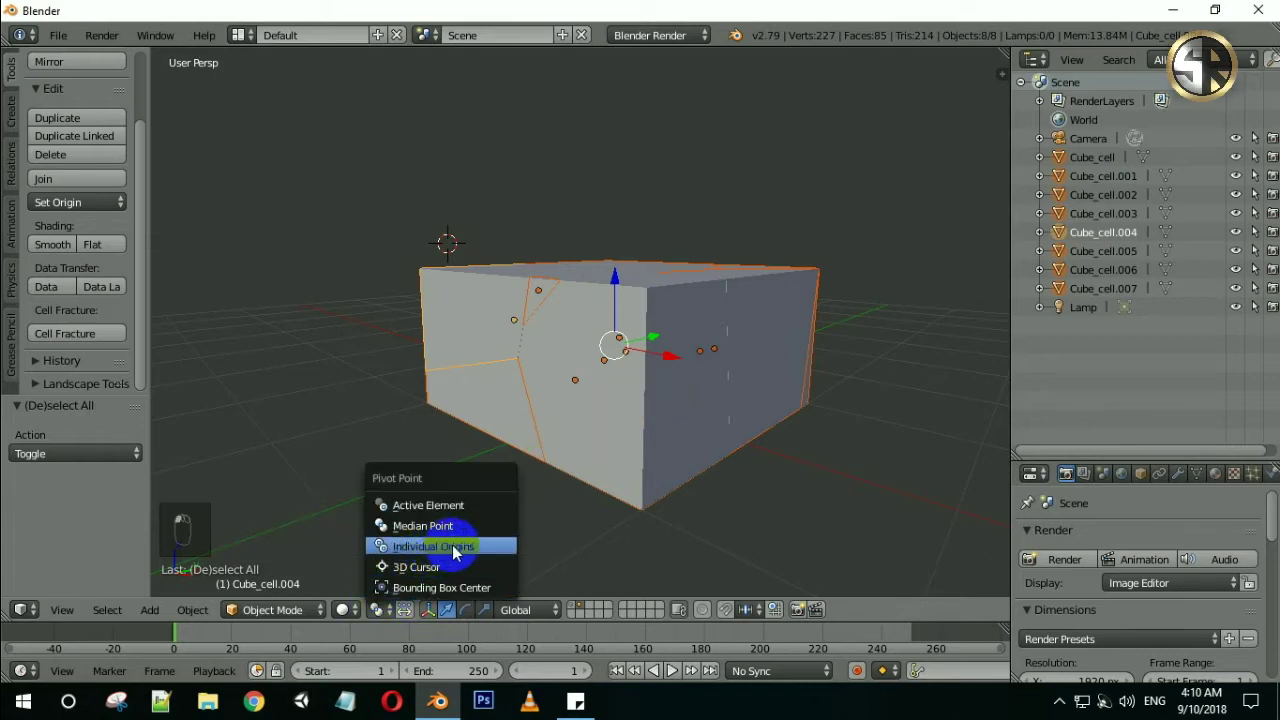
pyautogui.middleClick(834, 257)
pyautogui.press('s')
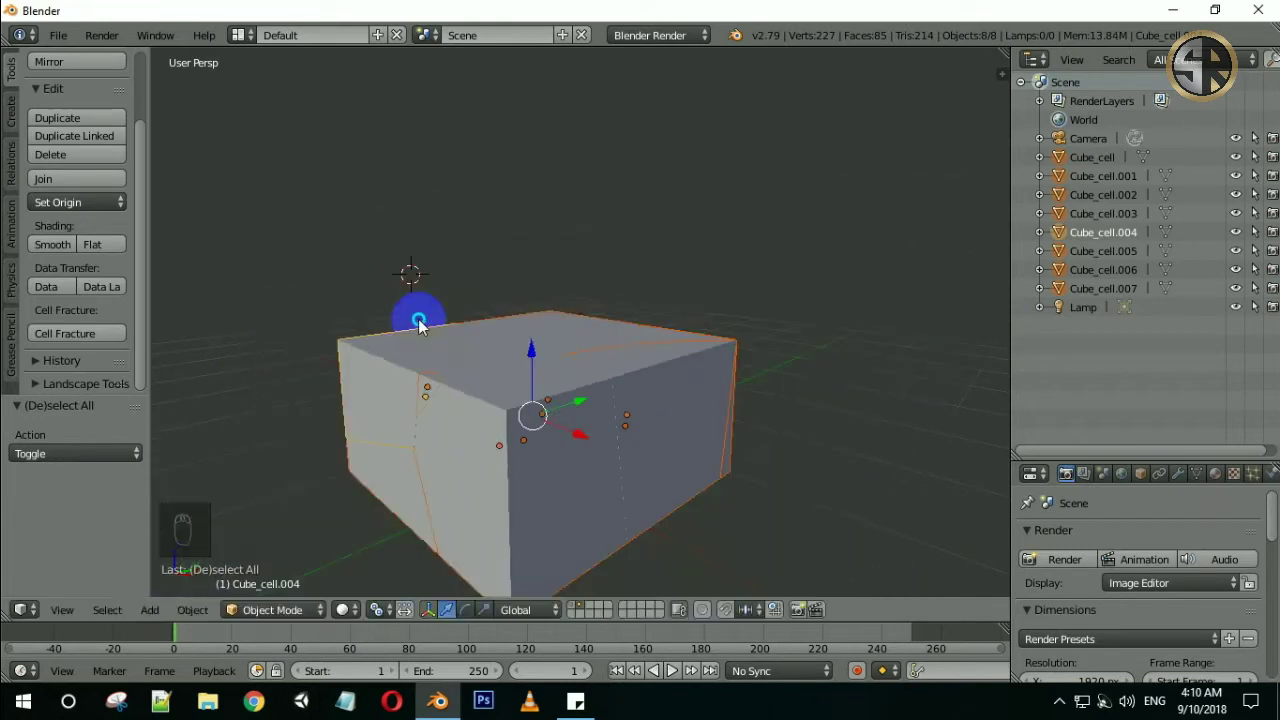
pyautogui.press('s')
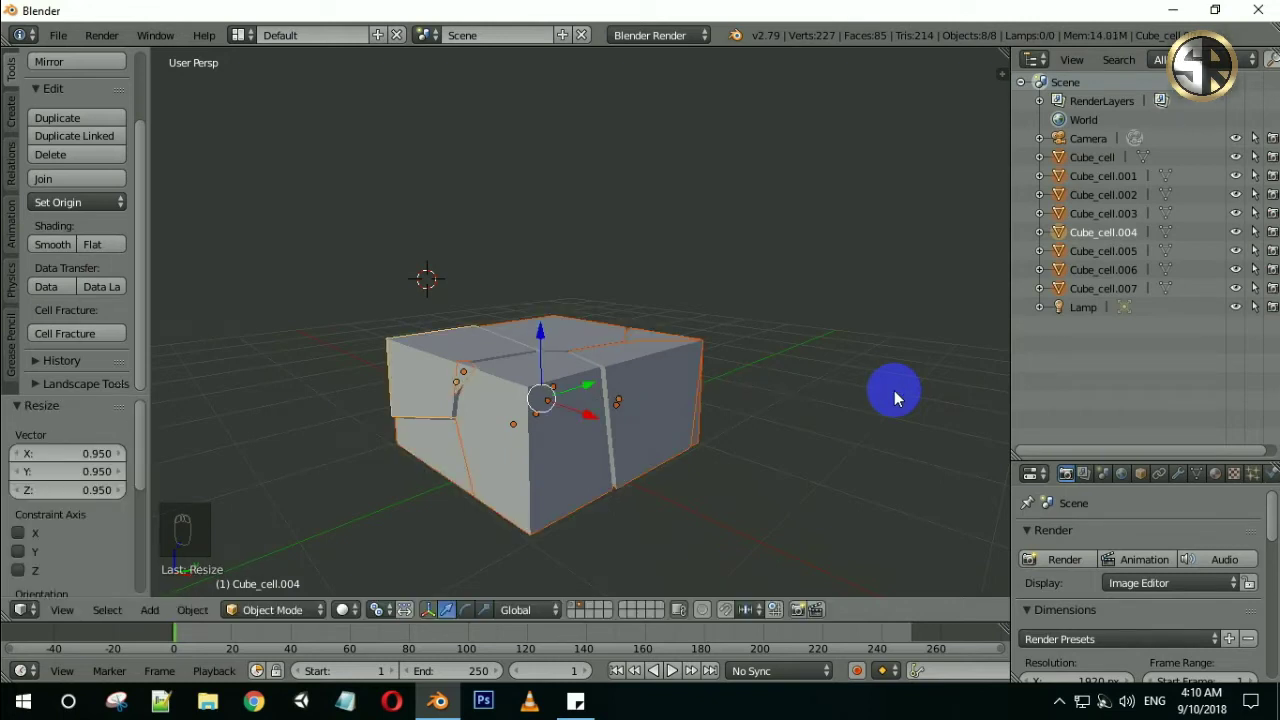
pyautogui.moveTo(915, 321); pyautogui.dragTo(563, 368)
pyautogui.middleClick(700, 352)
pyautogui.moveTo(680, 326); pyautogui.dragTo(645, 345)
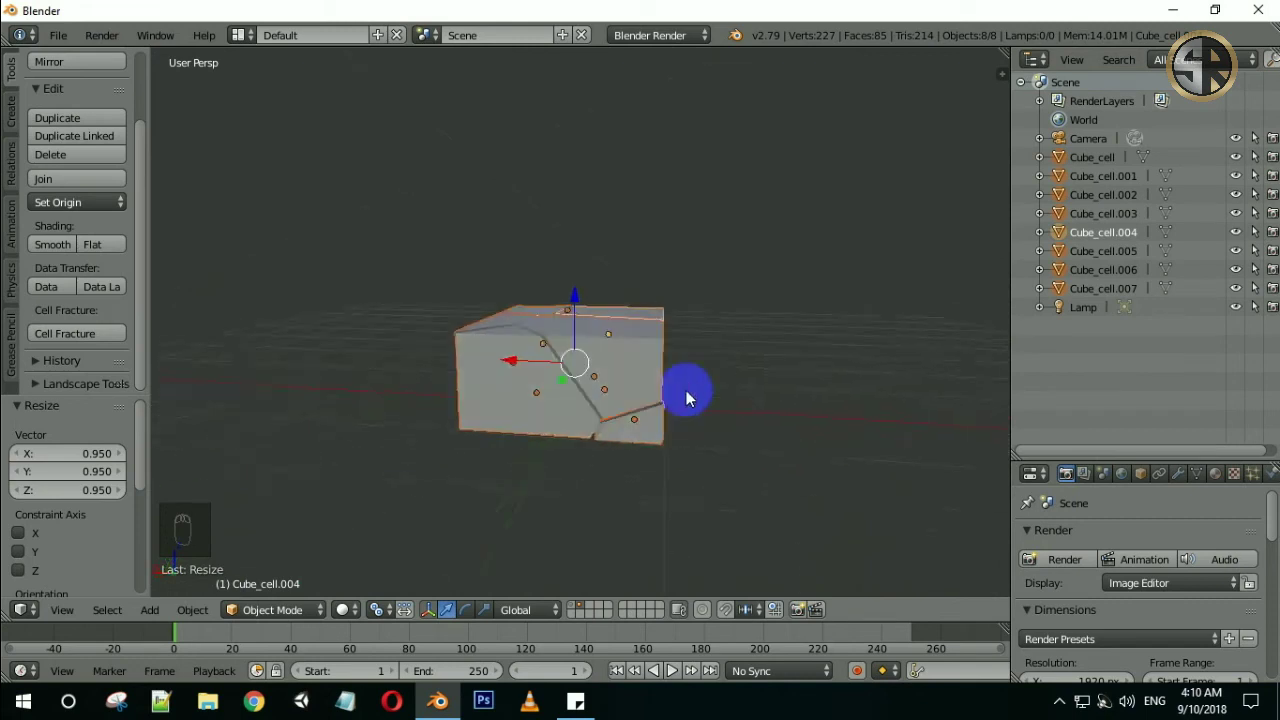
pyautogui.middleClick(564, 385)
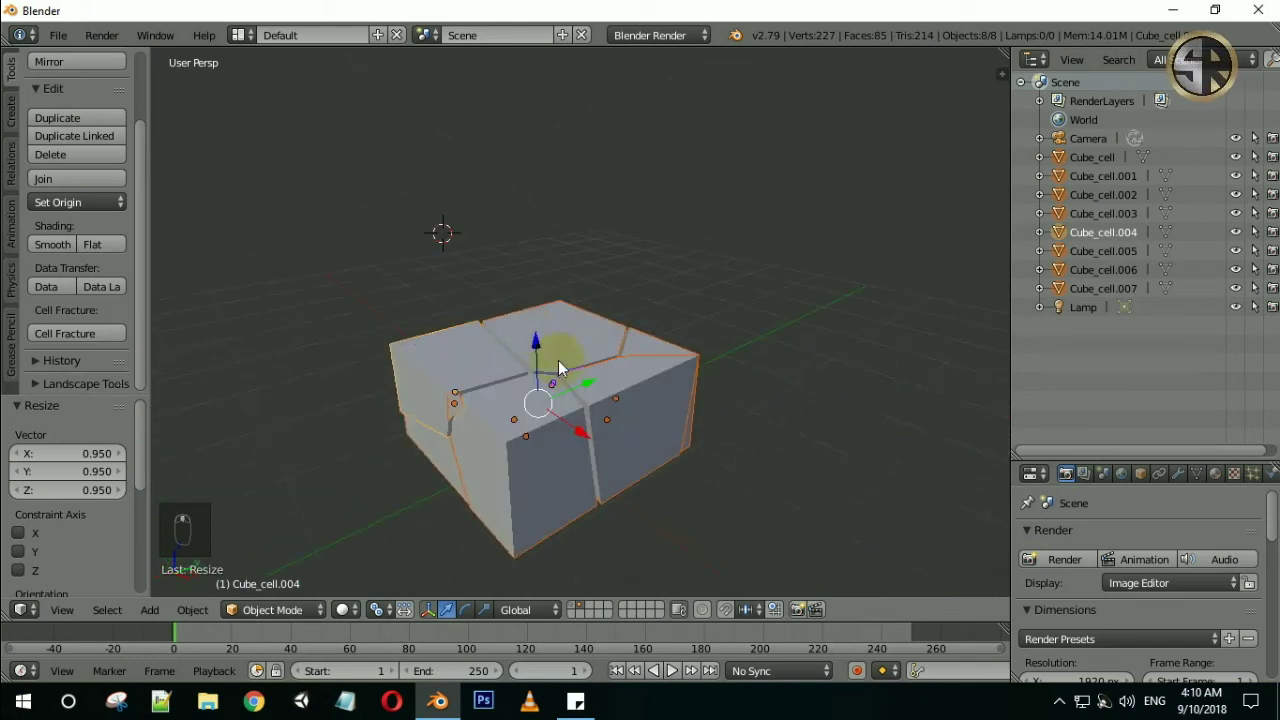
pyautogui.rightClick(582, 386)
pyautogui.press('a')
pyautogui.press('a')
pyautogui.press('ctrl+j')
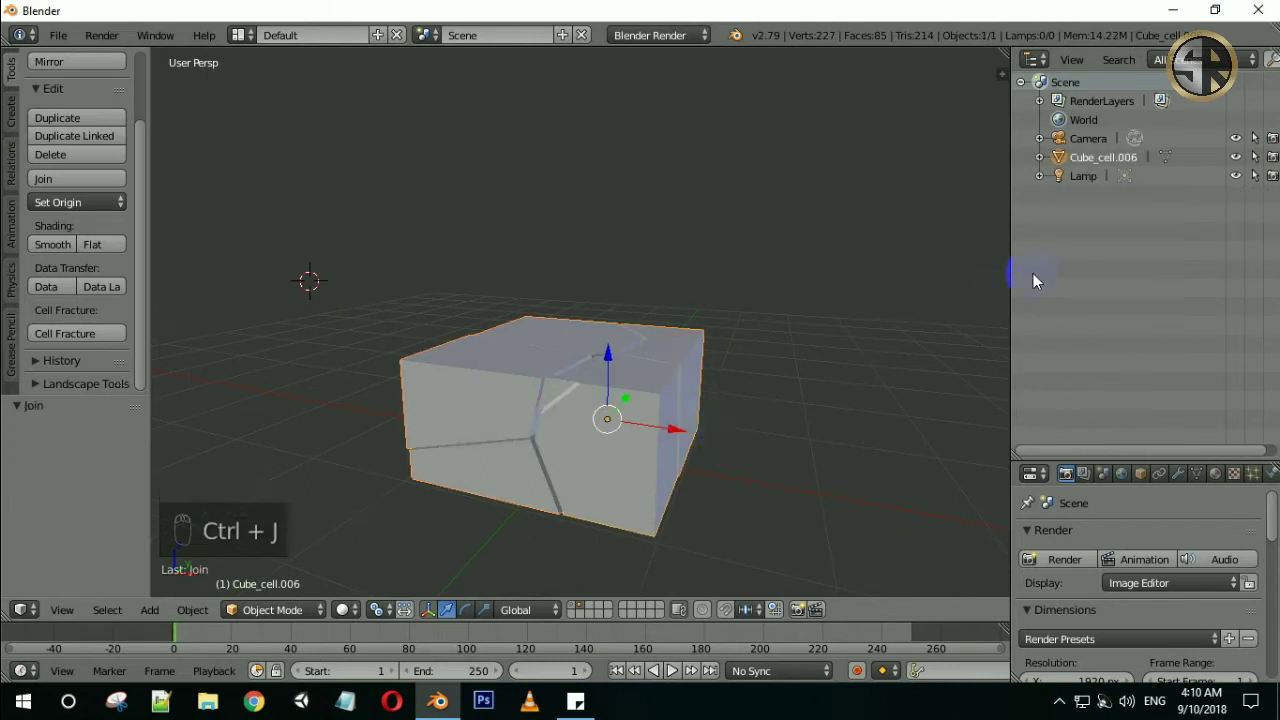
pyautogui.click(1098, 170)
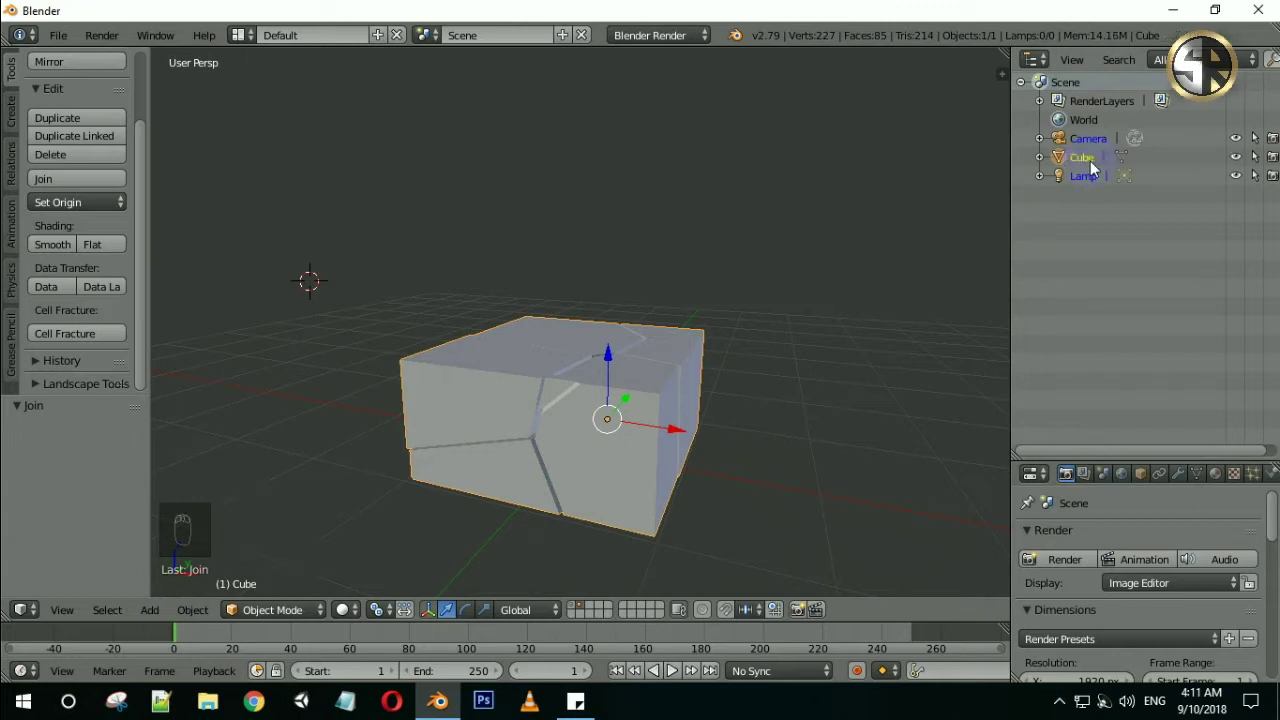
pyautogui.moveTo(388, 368); pyautogui.dragTo(525, 390)
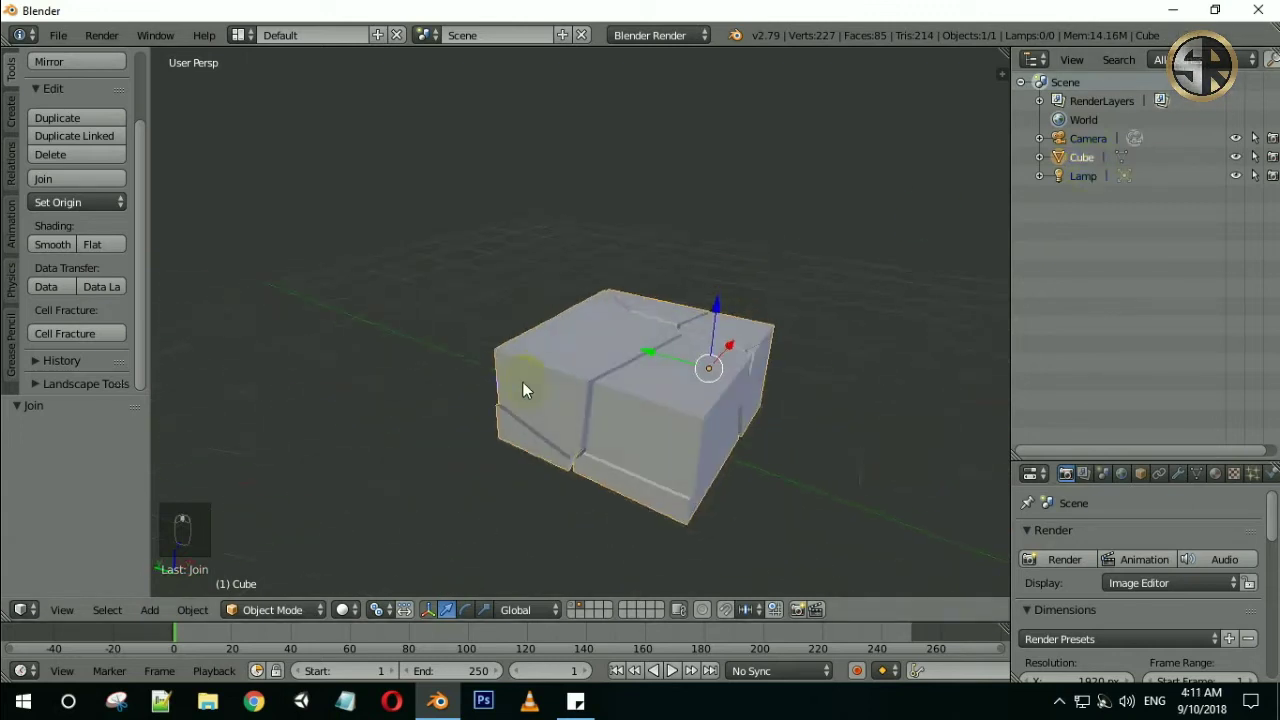
pyautogui.moveTo(445, 401); pyautogui.dragTo(803, 341)
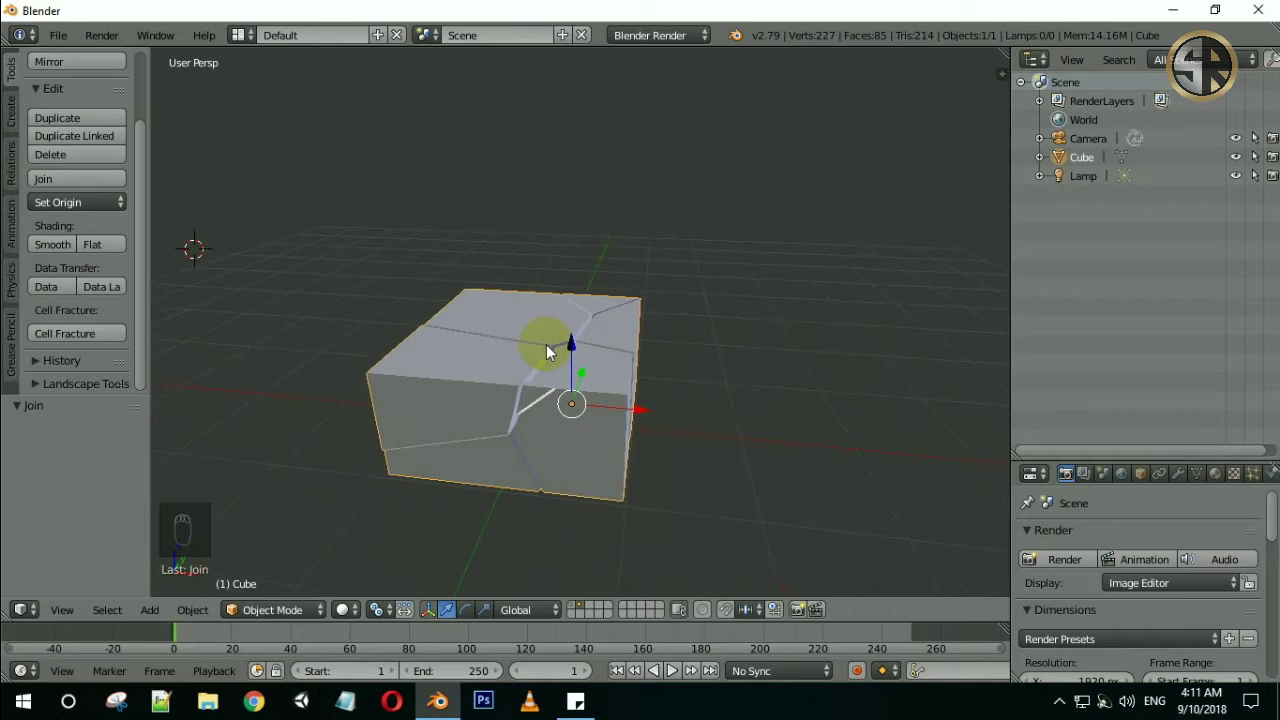
# Add a UV sphere, clear its location to the origin and move it up along Z by 35 units
pyautogui.press('shift+a')
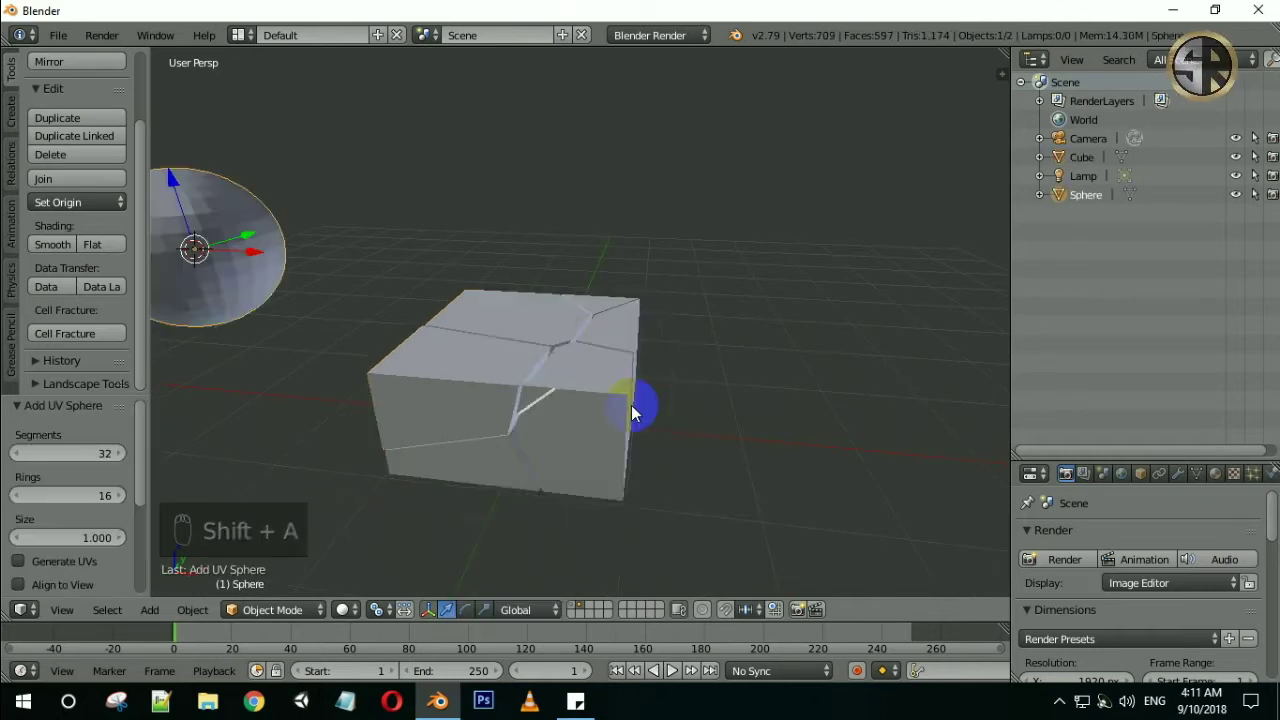
pyautogui.press('alt+g')
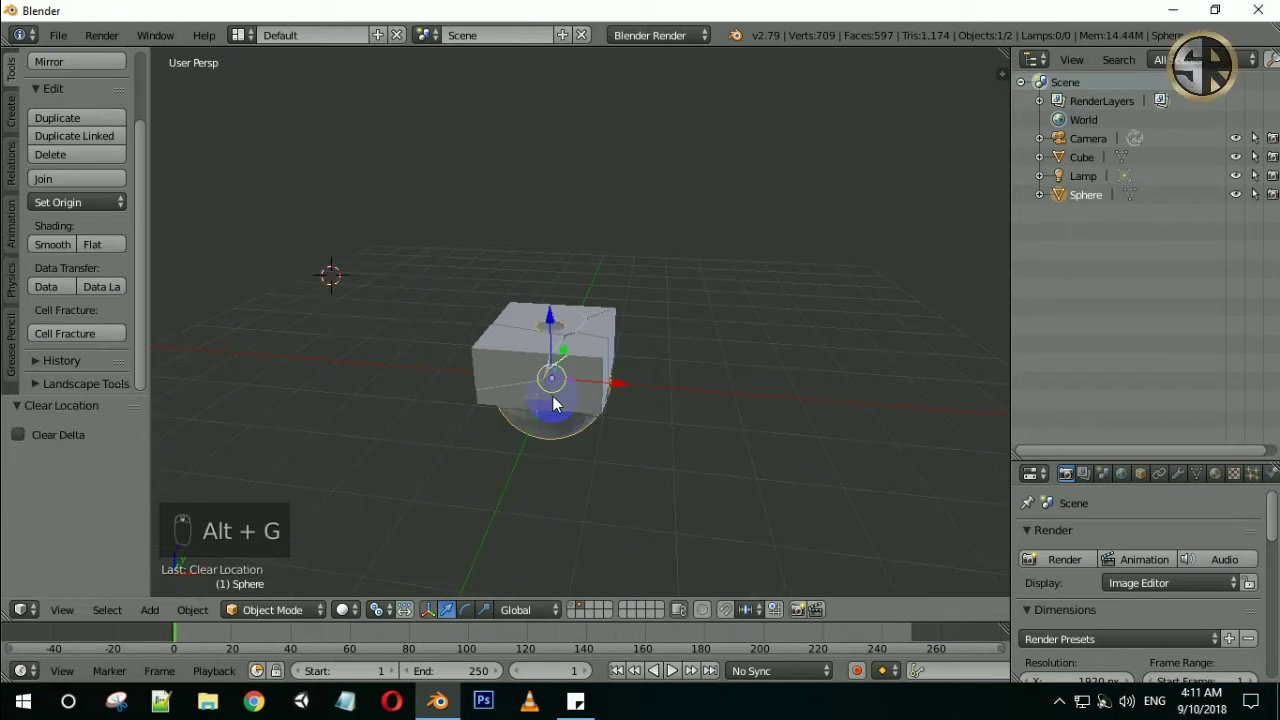
pyautogui.press('KP_Decimal')
pyautogui.press('KP_5')
pyautogui.press('KP_3')
pyautogui.press('KP_5')
pyautogui.click(576, 313)
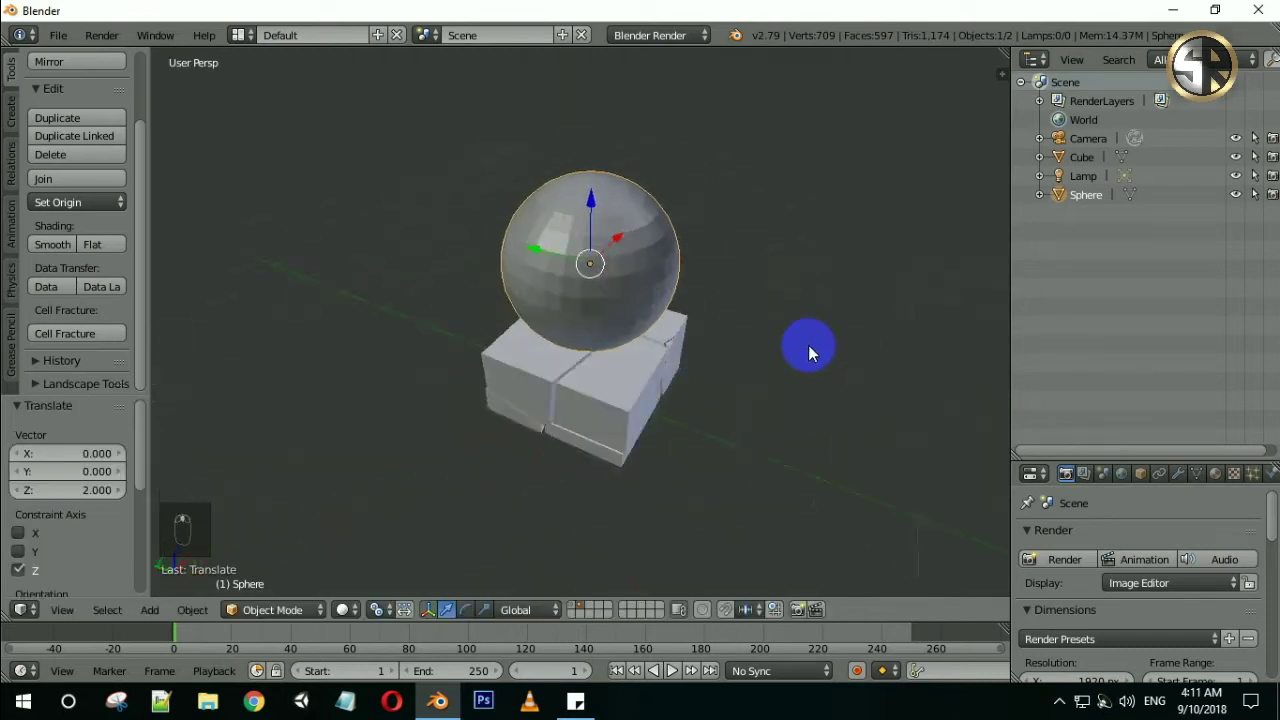
pyautogui.moveTo(671, 317); pyautogui.dragTo(668, 319)
pyautogui.moveTo(686, 295); pyautogui.dragTo(741, 311)
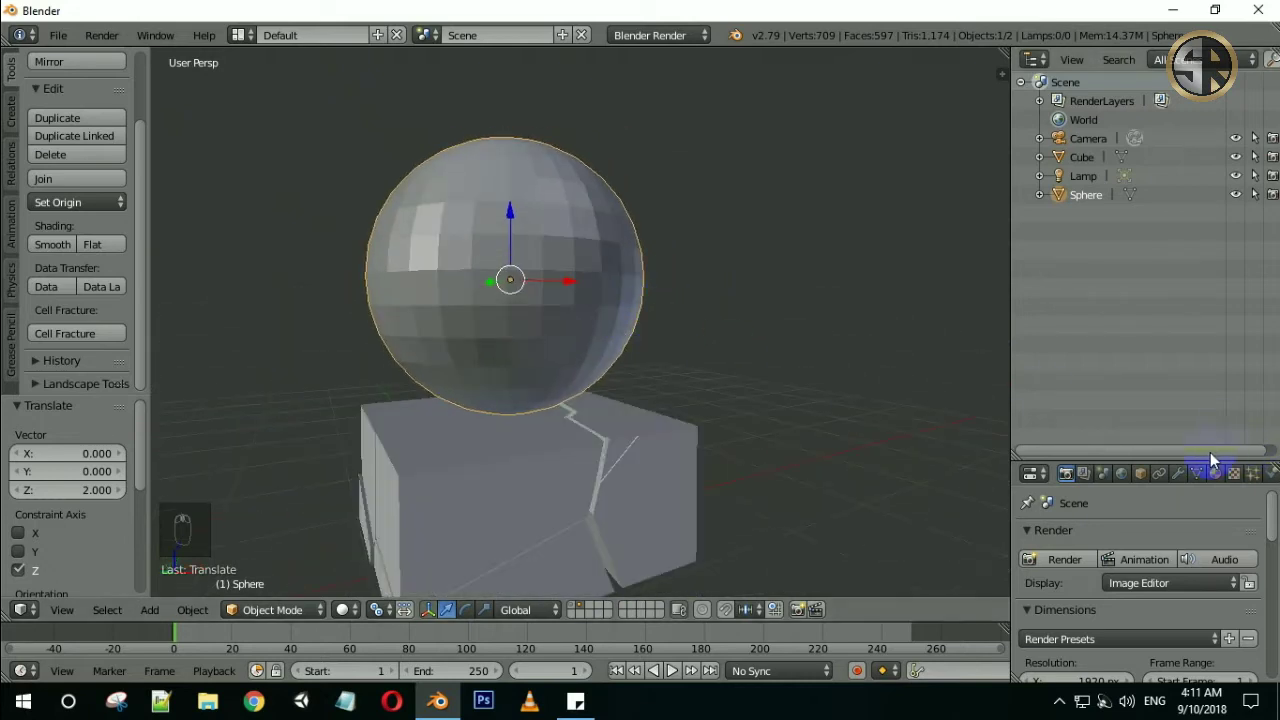
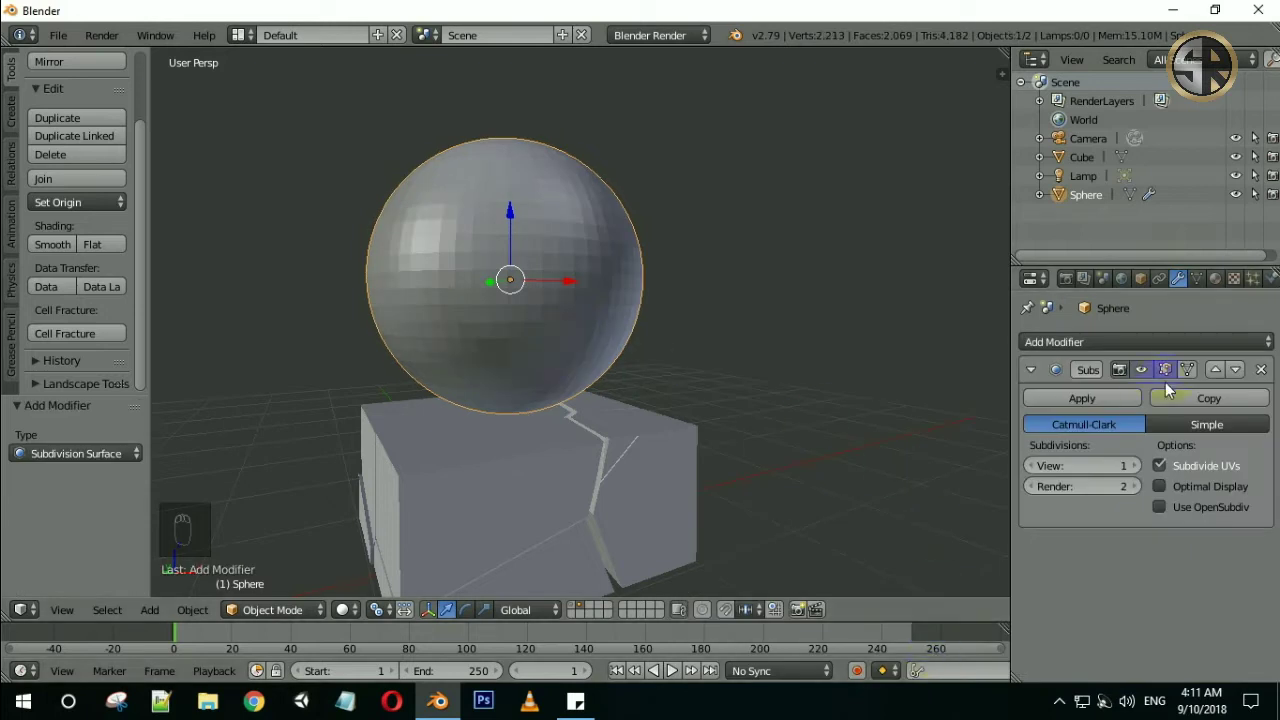
# Raise the sphere's Subdivision Surface level and apply the modifier before fracturing
pyautogui.moveTo(1137, 472); pyautogui.dragTo(58, 334)
pyautogui.click(58, 334)
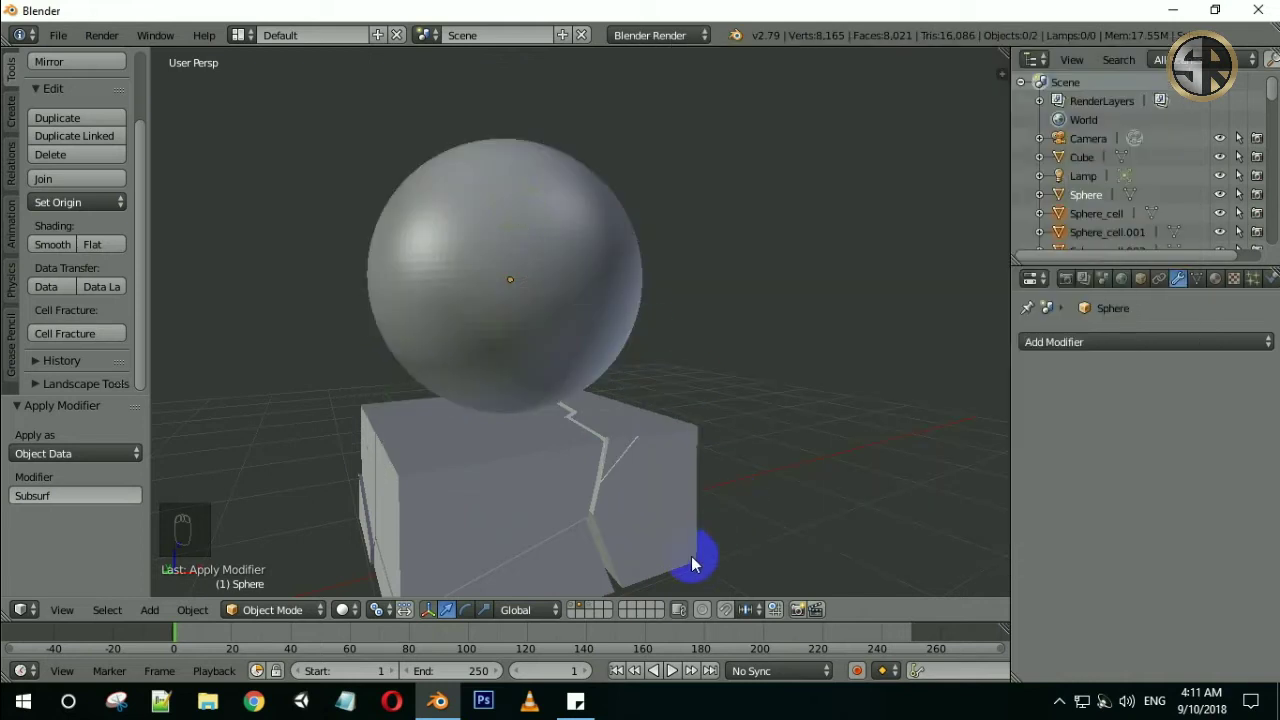
# Select all Sphere_cell pieces and scale each down about its own origin to open cracks
pyautogui.click(595, 608)
pyautogui.moveTo(805, 240); pyautogui.dragTo(808, 346)
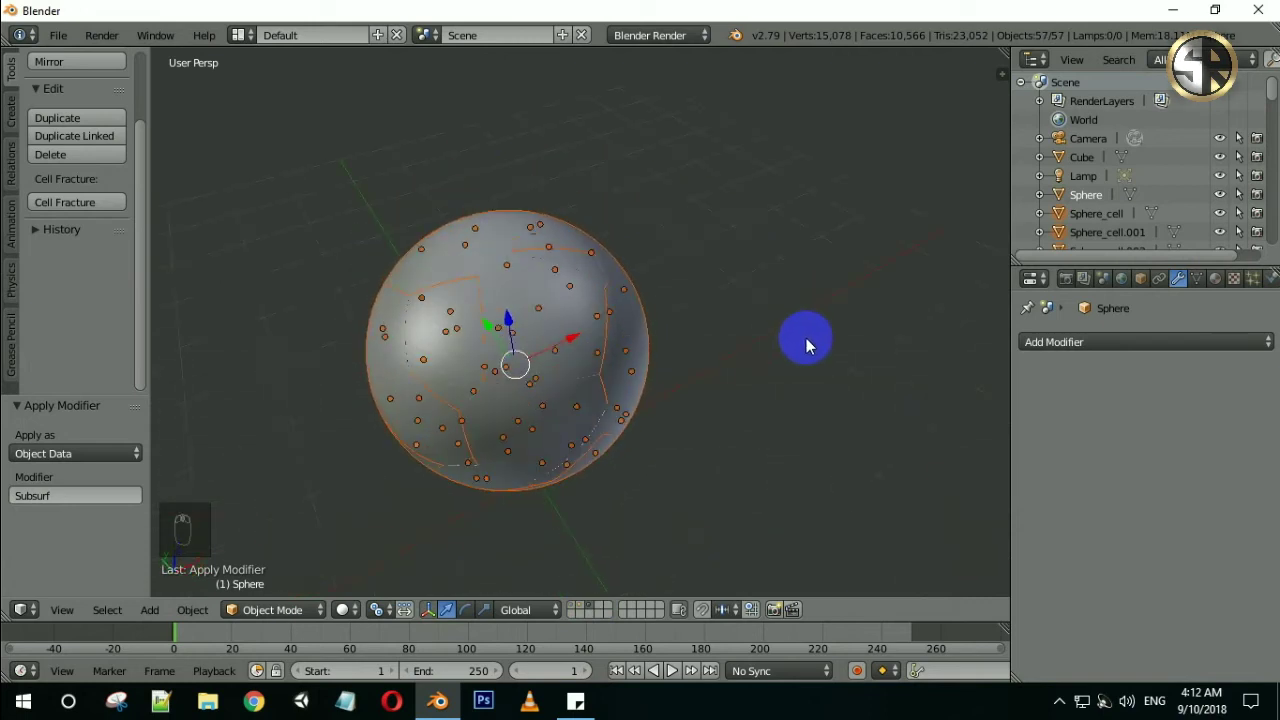
pyautogui.middleClick(713, 270)
pyautogui.moveTo(682, 296); pyautogui.dragTo(780, 289)
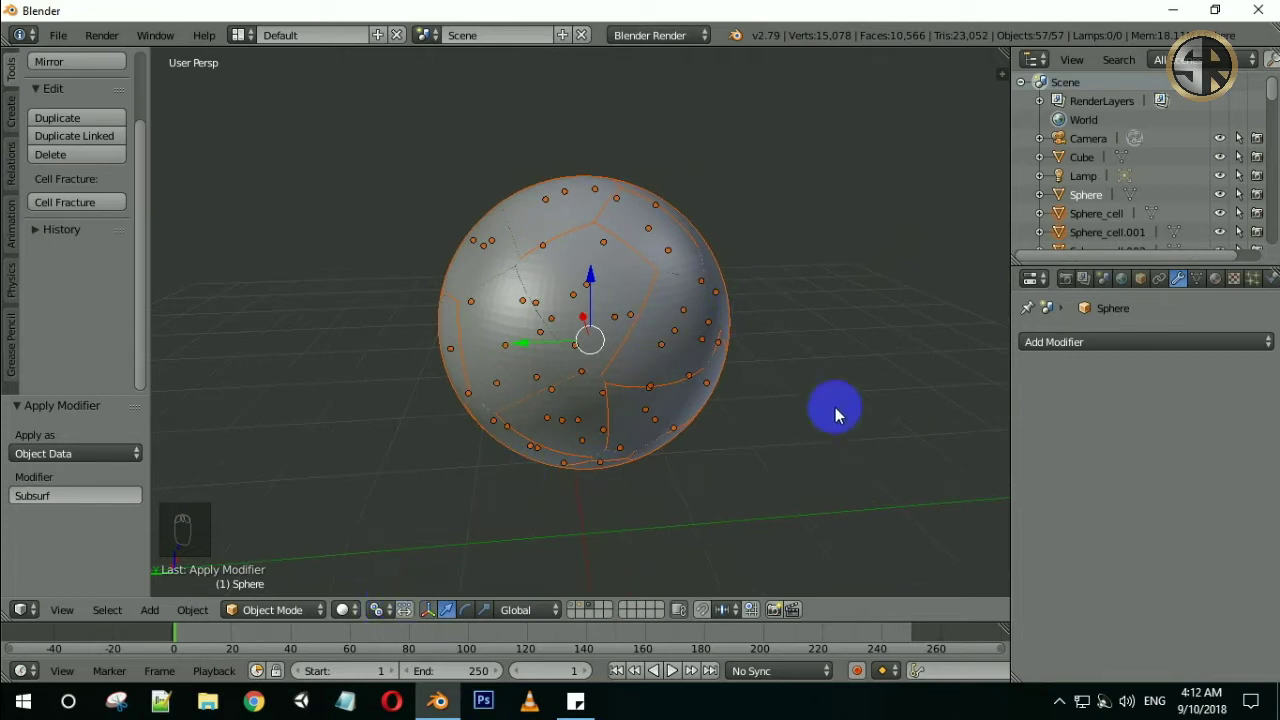
pyautogui.moveTo(384, 603); pyautogui.dragTo(803, 348)
pyautogui.moveTo(748, 362); pyautogui.dragTo(889, 440)
pyautogui.press('s')
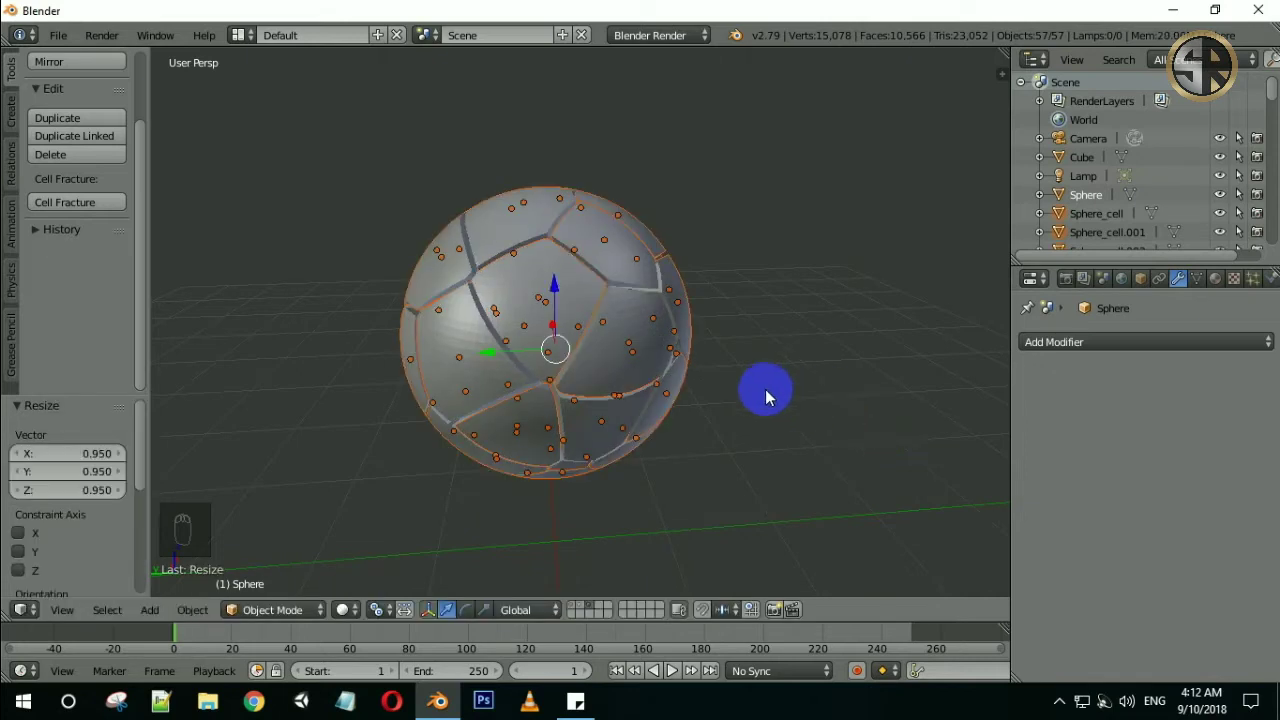
# Remove the original Sphere and join the cells into one Sphere_cell.051 object
pyautogui.press('ctrl+j')
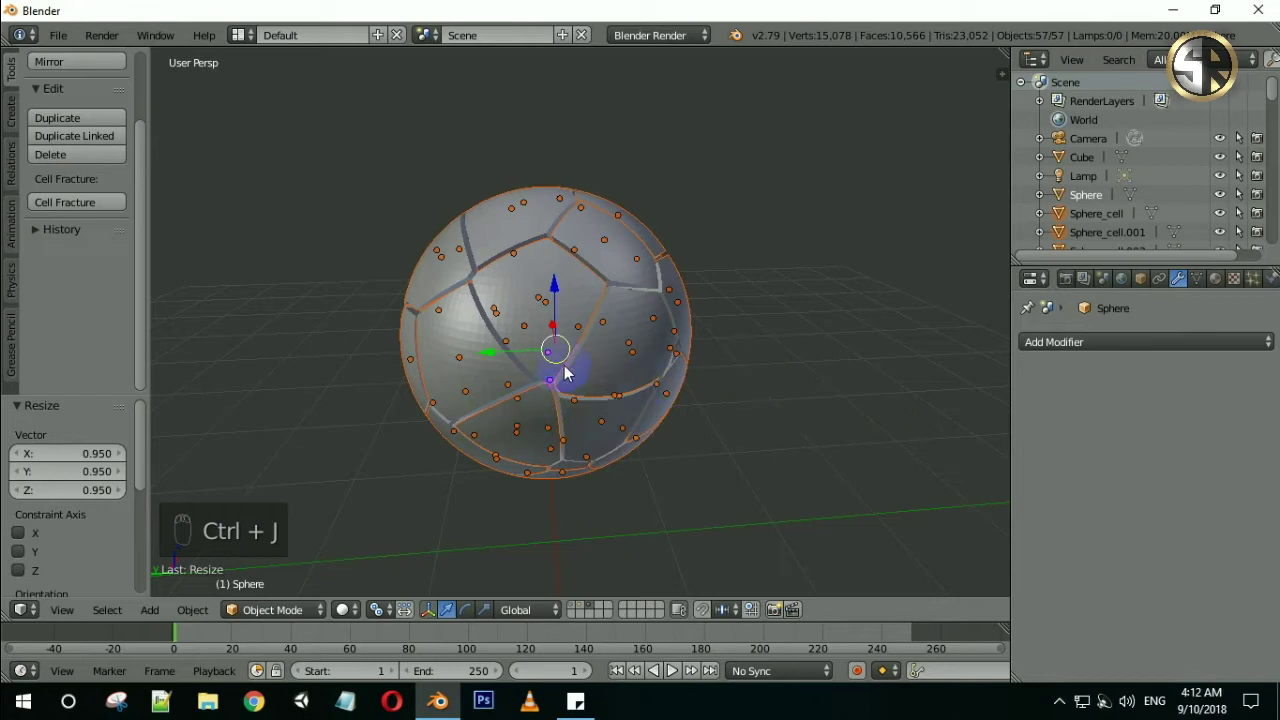
pyautogui.moveTo(568, 361); pyautogui.dragTo(659, 357)
pyautogui.press('a')
pyautogui.press('a')
pyautogui.press('ctrl+j')
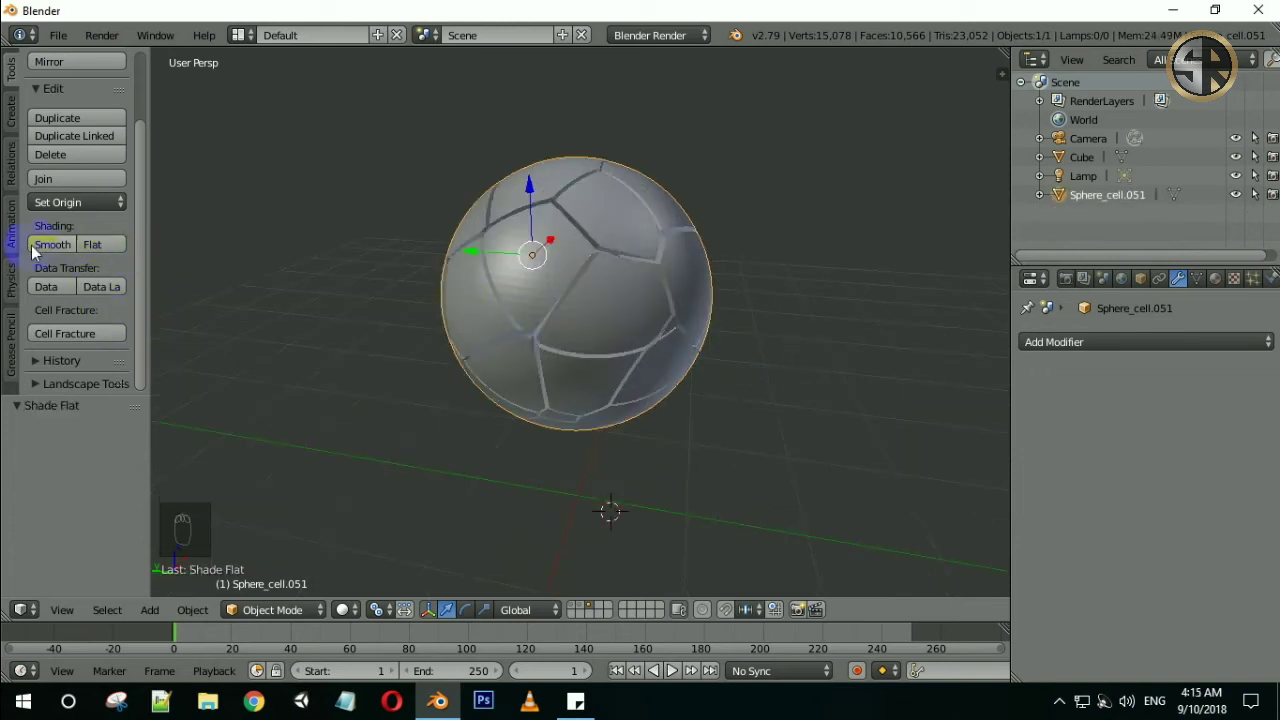
# Move the joined Sphere_cell.051 object to another layer with M
pyautogui.moveTo(676, 365); pyautogui.dragTo(625, 538)
pyautogui.press('m')
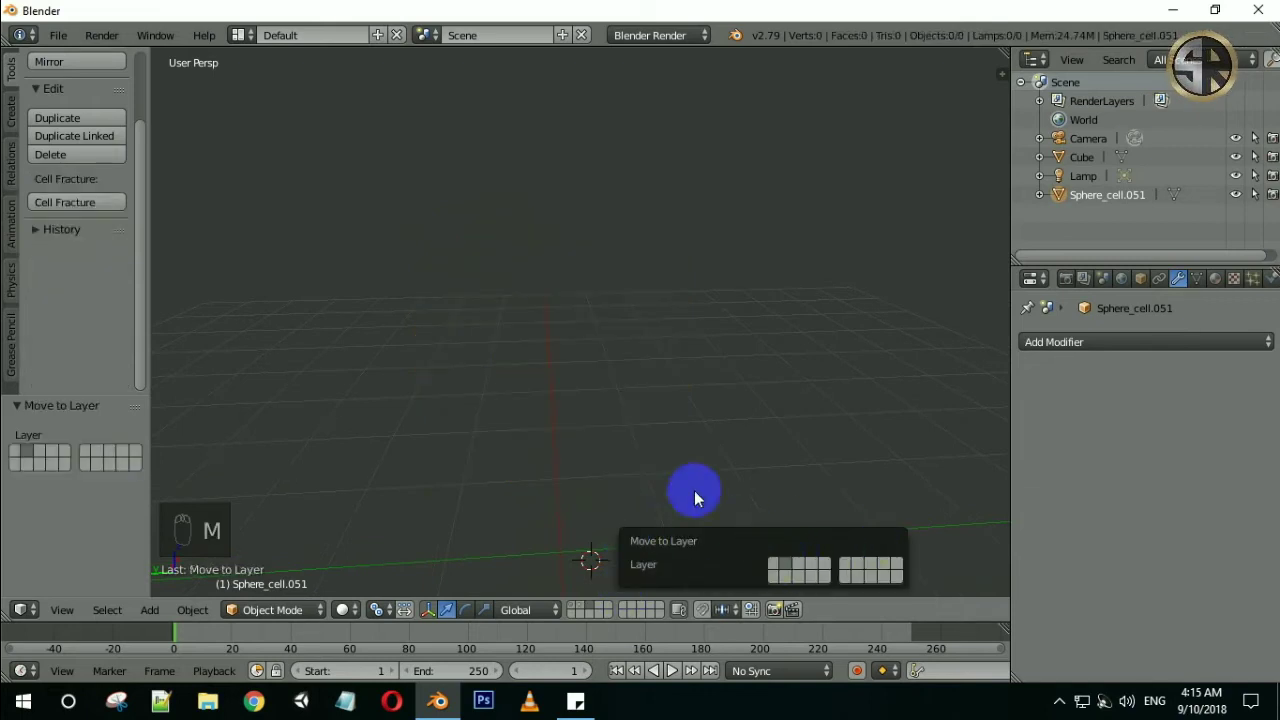
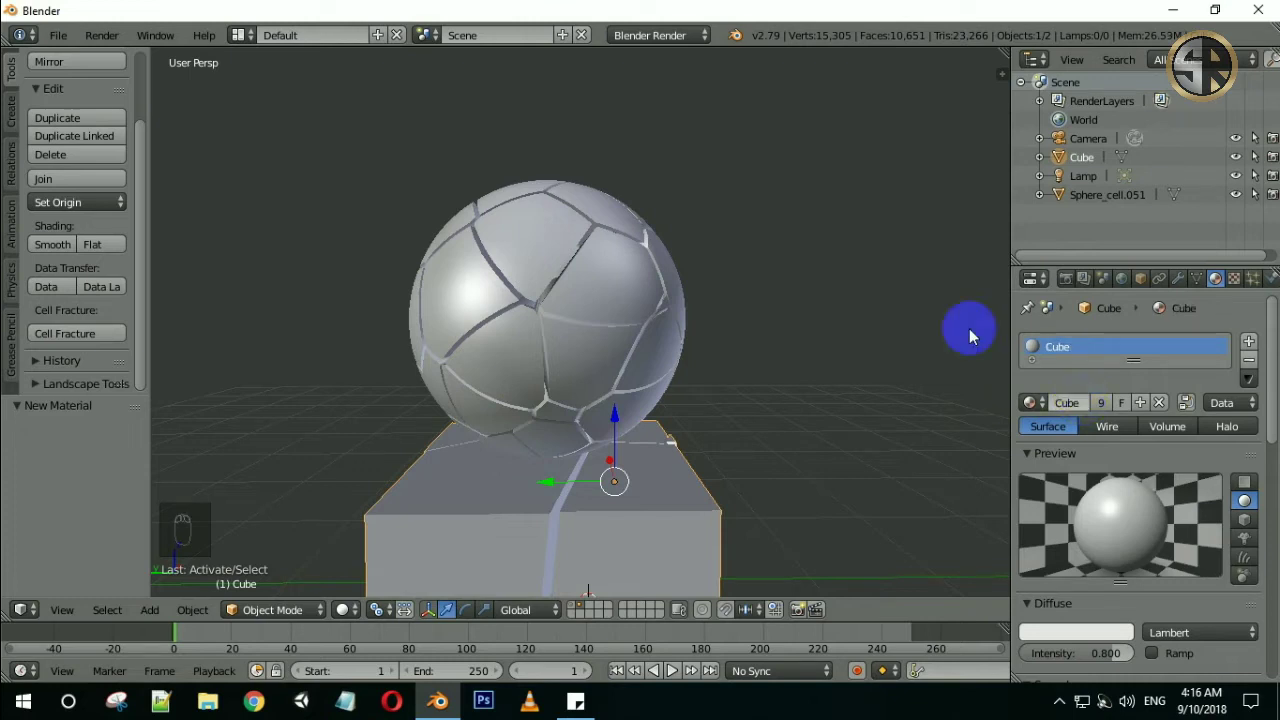
# Join the fractured sphere into the Cube object with Sphere and Cube material slots, then move it to another layer
pyautogui.moveTo(539, 242); pyautogui.dragTo(667, 447)
pyautogui.press('ctrl+j')
pyautogui.middleClick(667, 447)
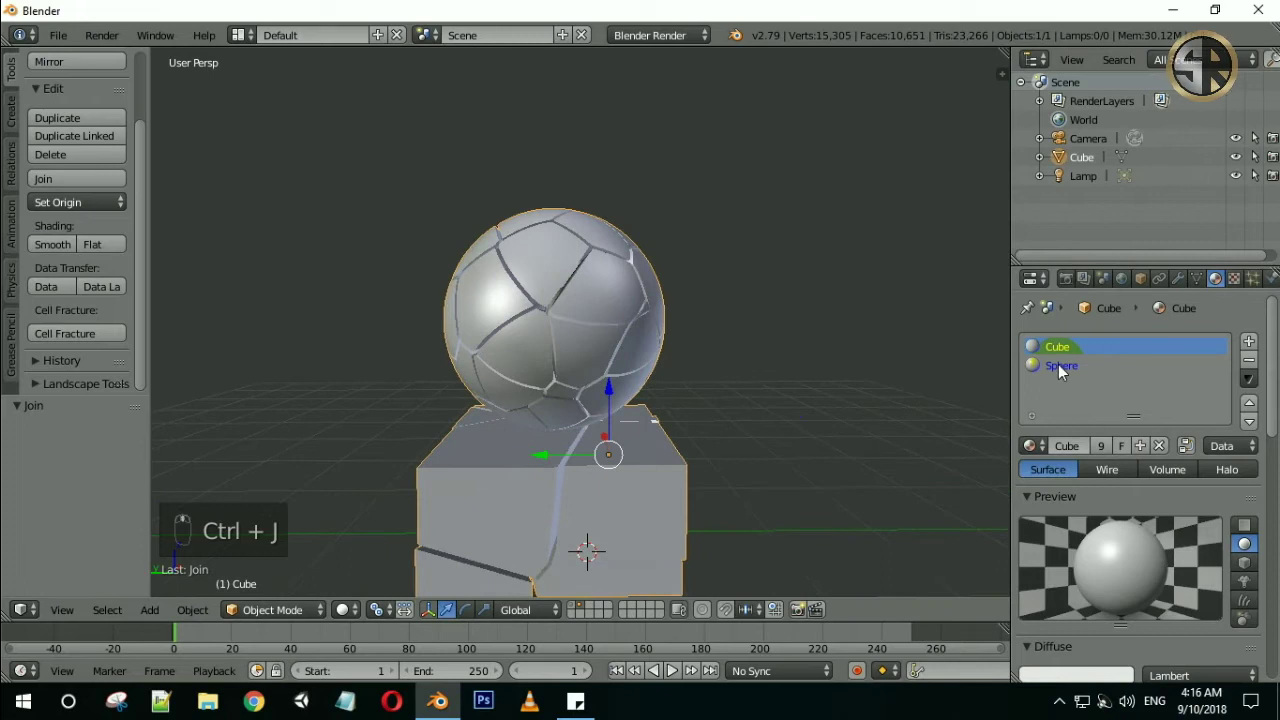
pyautogui.click(1080, 366)
pyautogui.moveTo(504, 474); pyautogui.dragTo(660, 455)
pyautogui.press('m')
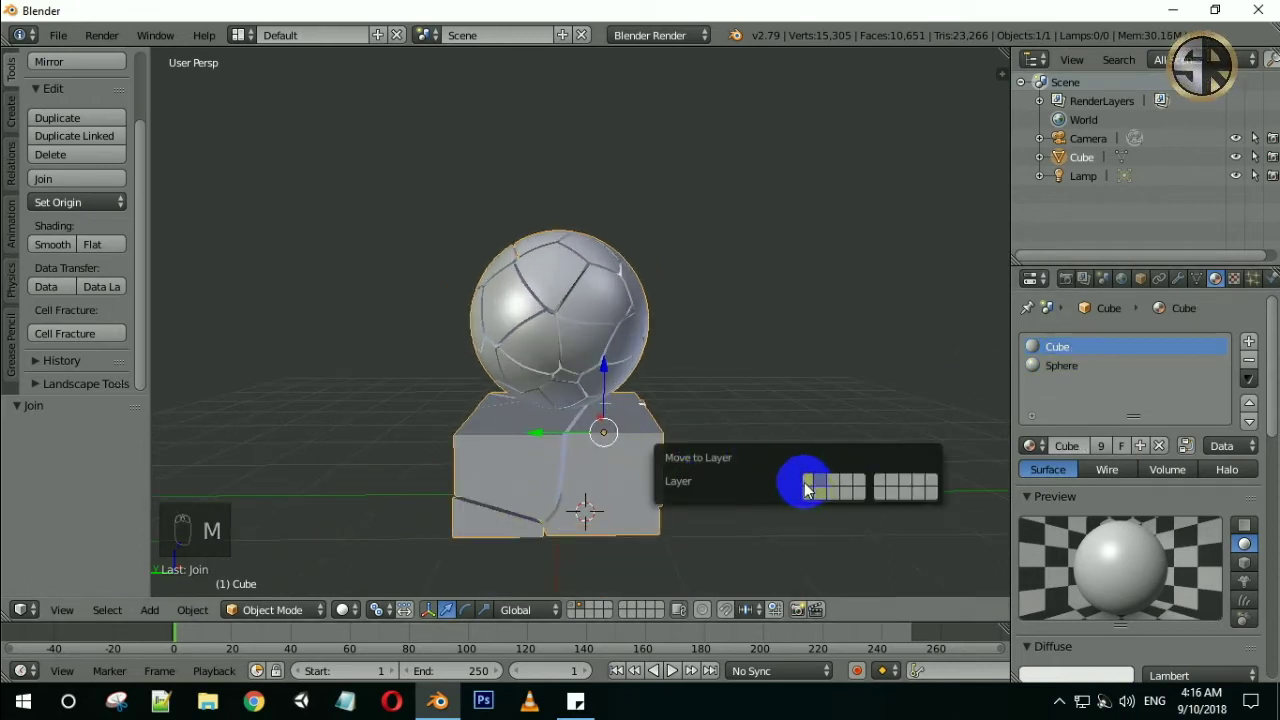
# Enable the Add Mesh: Extra Objects add-on in User Preferences and bring up the Add menu
pyautogui.click(606, 566)
pyautogui.moveTo(701, 411); pyautogui.dragTo(452, 406)
pyautogui.moveTo(665, 459); pyautogui.dragTo(61, 39)
pyautogui.moveTo(61, 39); pyautogui.dragTo(88, 245)
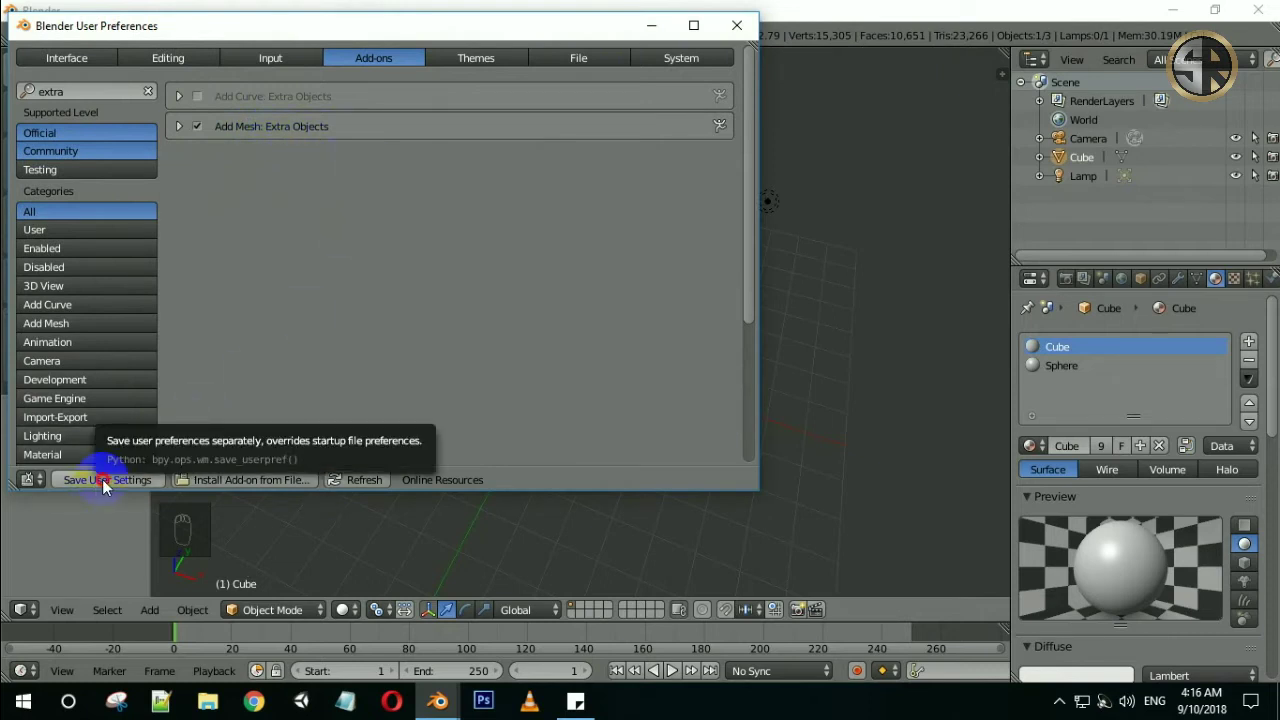
pyautogui.press('shift+a')
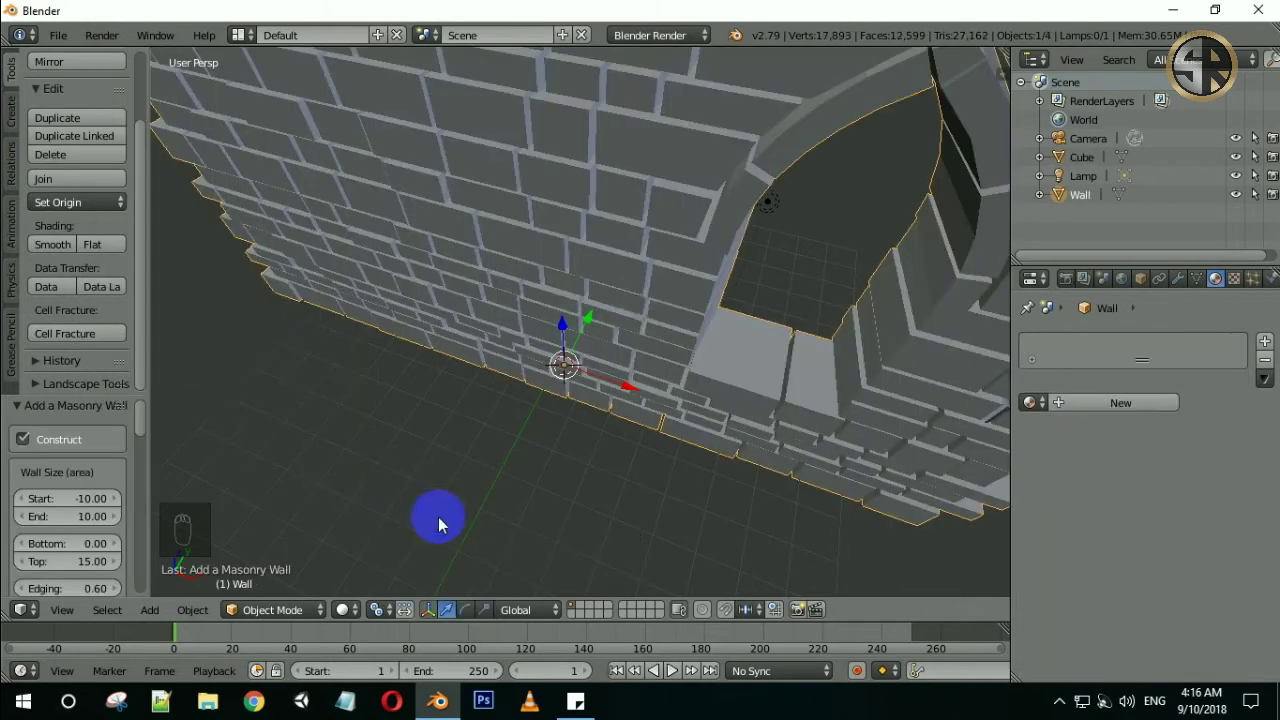
# Adjust the masonry wall's brick size variation, turn off Openings and apply Radial to curve it into a dome
pyautogui.moveTo(638, 299); pyautogui.dragTo(98, 466)
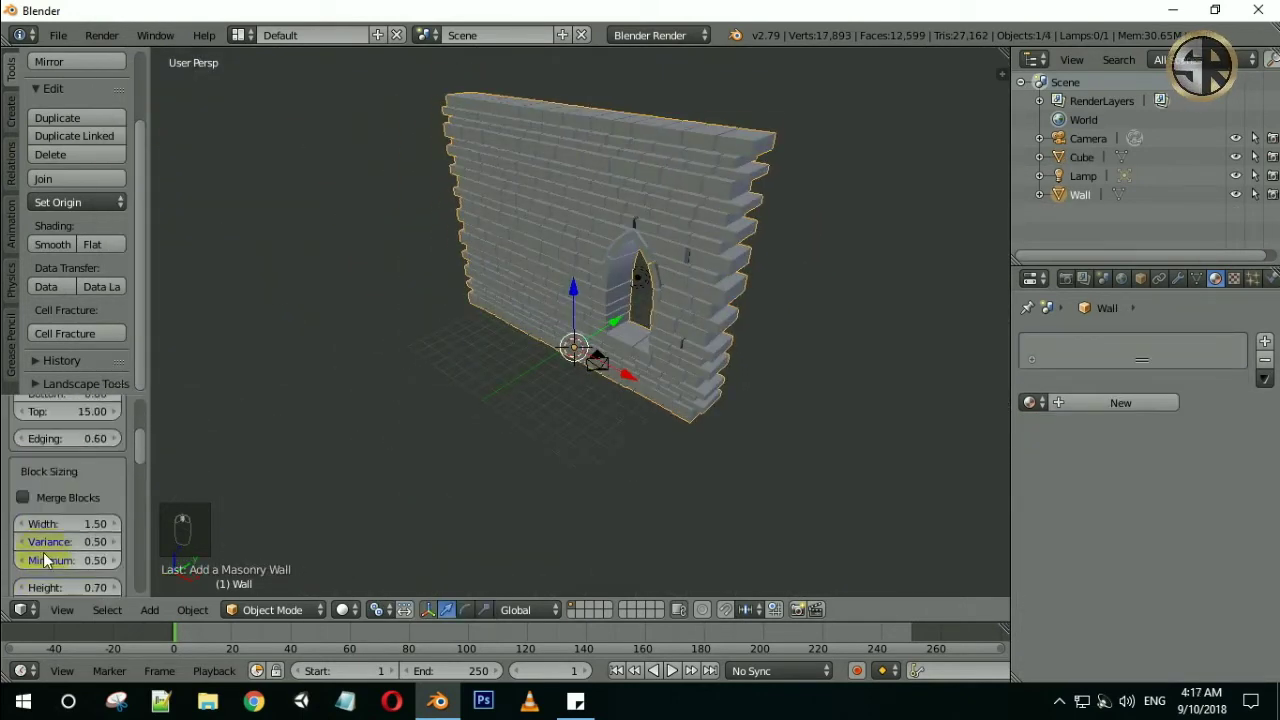
pyautogui.moveTo(51, 544); pyautogui.dragTo(656, 291)
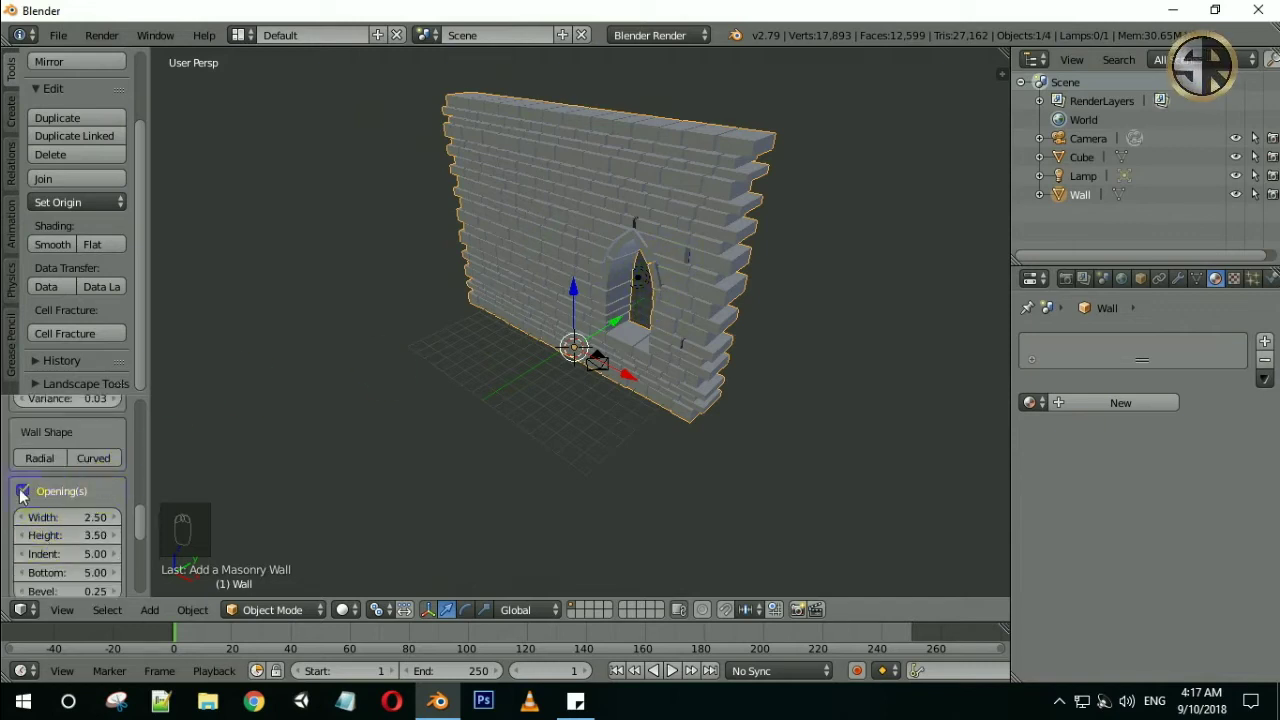
pyautogui.moveTo(19, 497); pyautogui.dragTo(42, 541)
pyautogui.middleClick(42, 541)
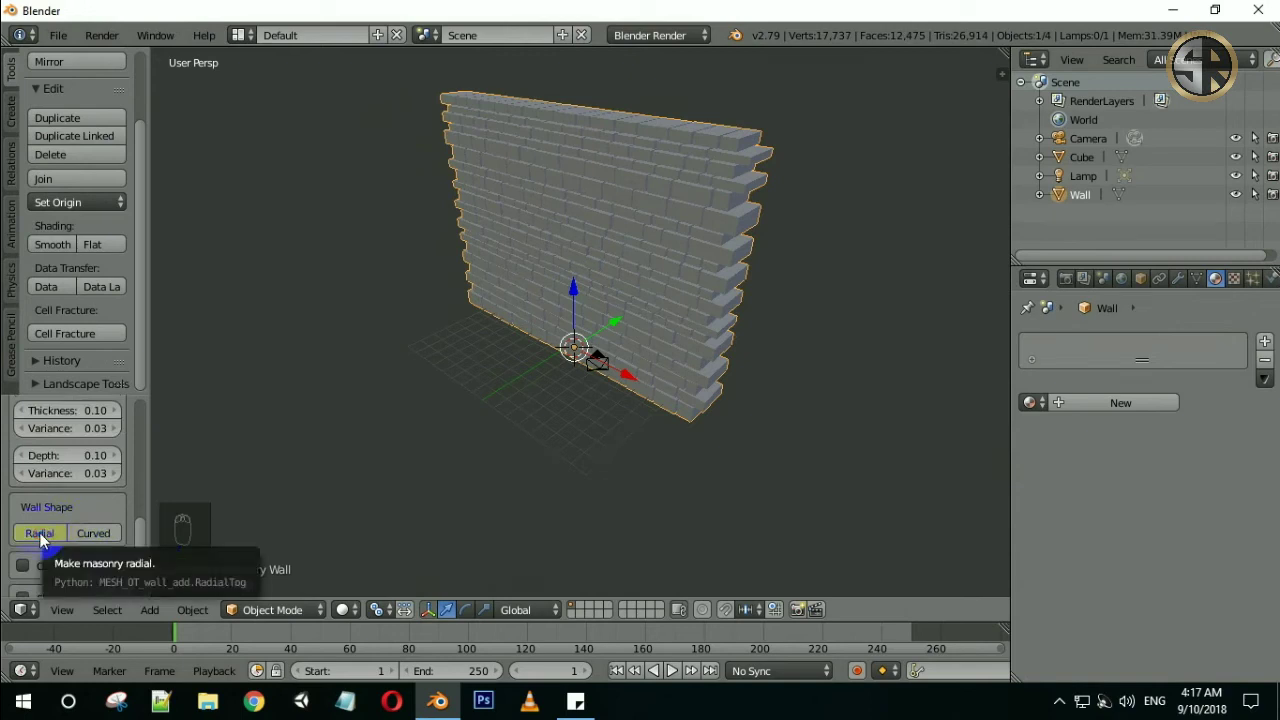
pyautogui.middleClick(532, 421)
pyautogui.middleClick(602, 329)
pyautogui.middleClick(673, 297)
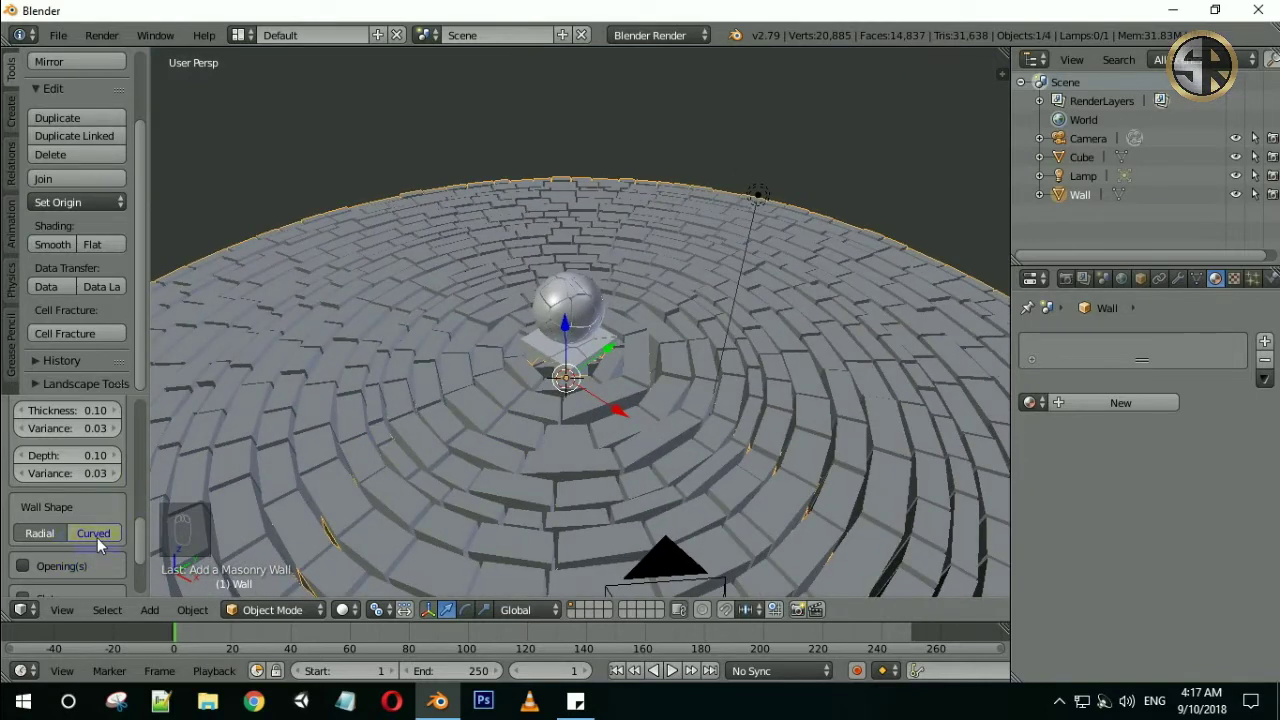
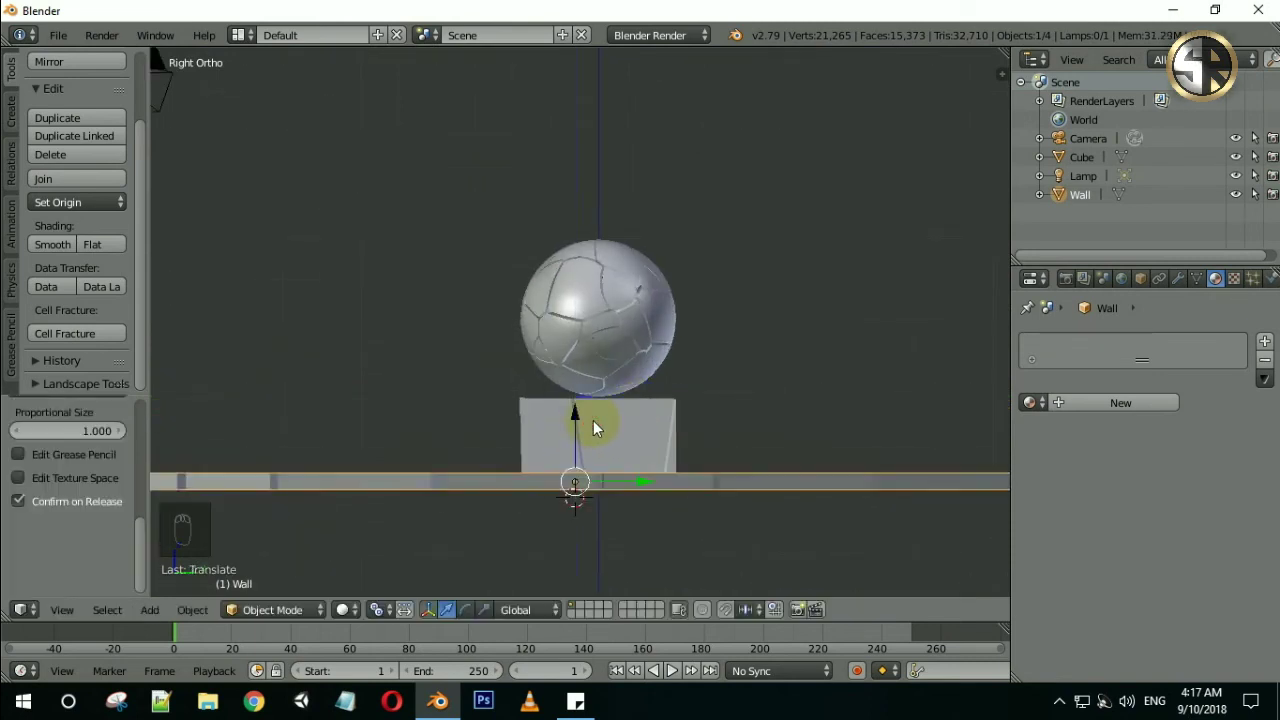
# Frame the brick floor through the camera and select the sphere pedestal cube
pyautogui.moveTo(608, 437); pyautogui.dragTo(616, 446)
pyautogui.press('KP_5')
pyautogui.middleClick(616, 446)
pyautogui.press('KP_0')
pyautogui.press('KP_0')
pyautogui.rightClick(601, 388)
pyautogui.middleClick(510, 398)
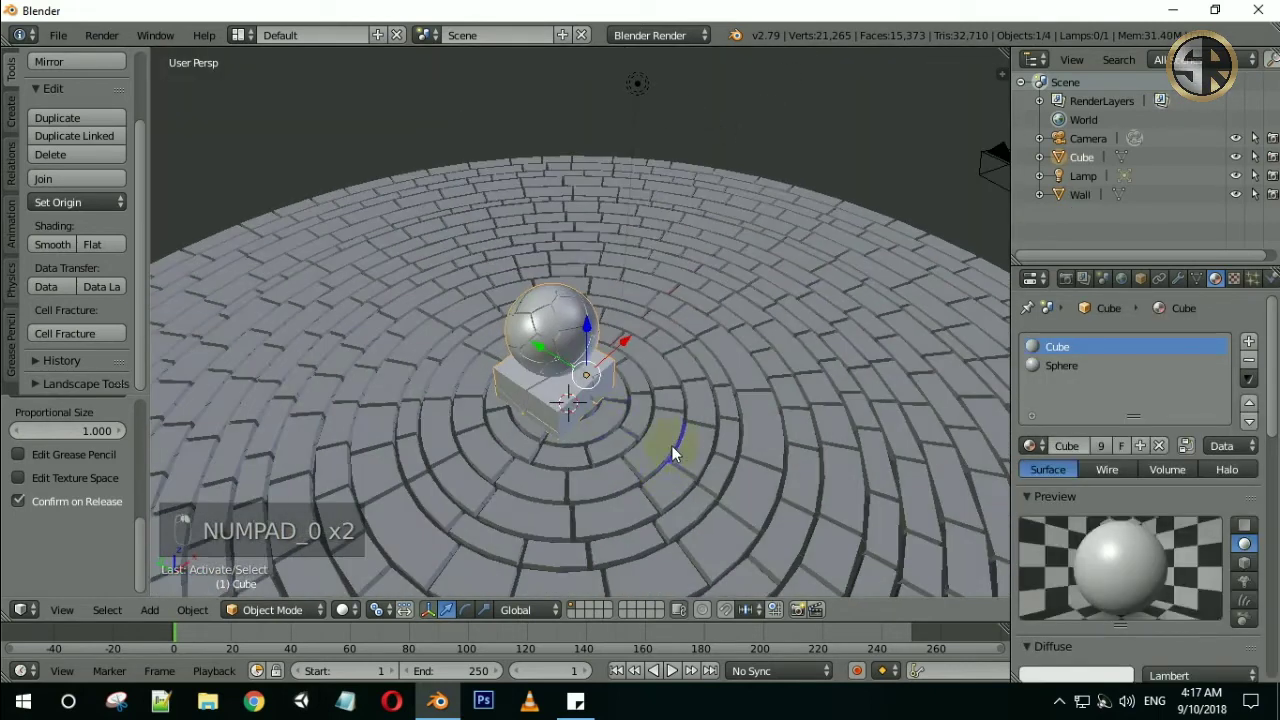
# Duplicate the sphere-on-pedestal twice (Cube.001, Cube.002), placing one copy toward the back left
pyautogui.press('shift+d')
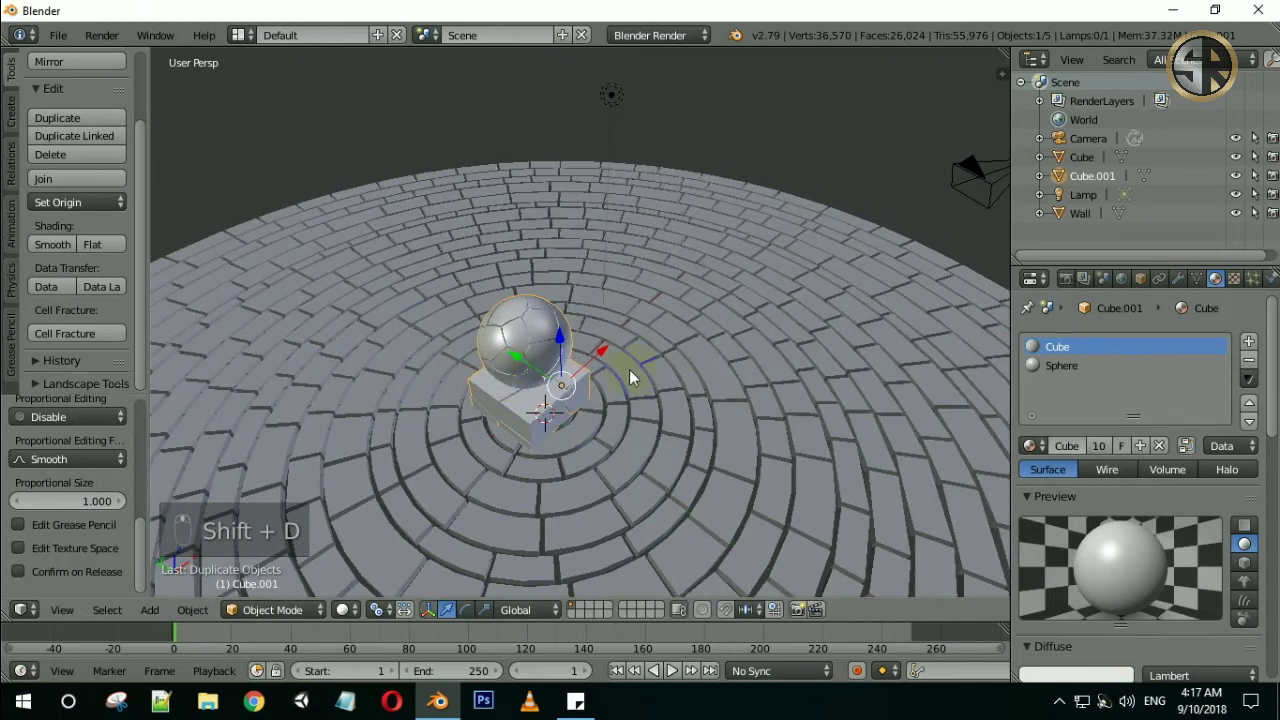
pyautogui.press('KP_0')
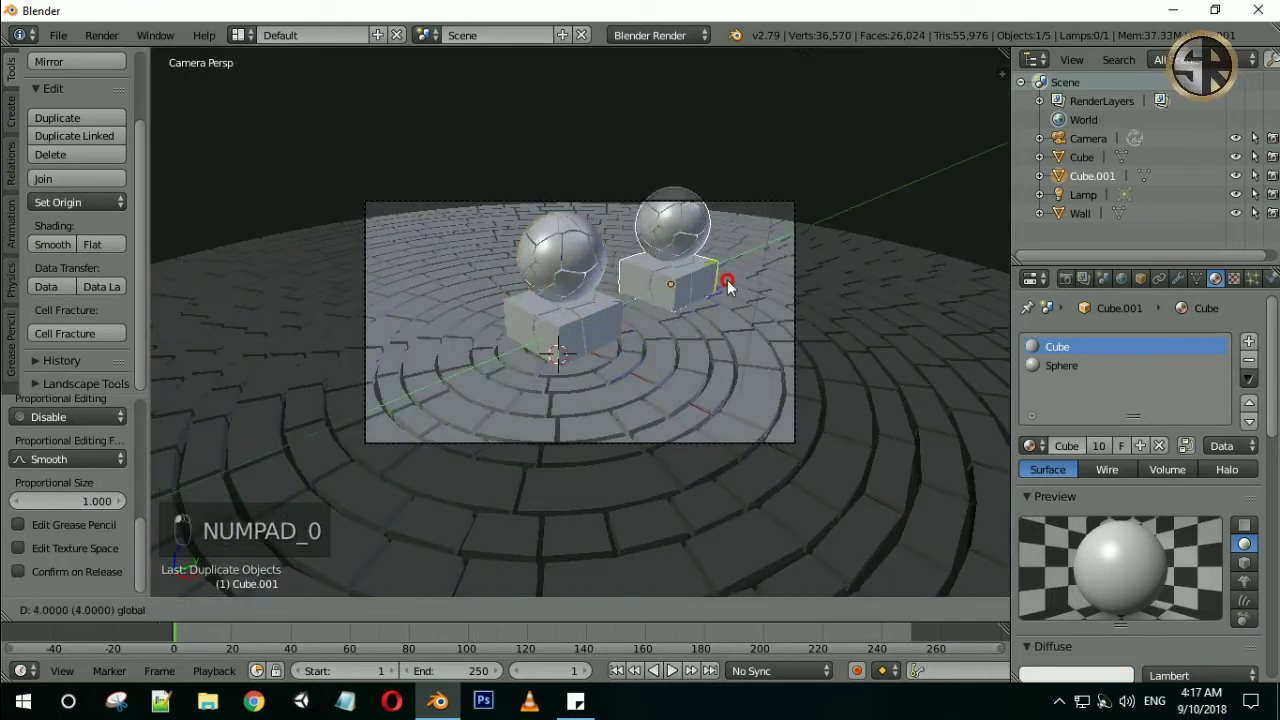
pyautogui.press('shift+d')
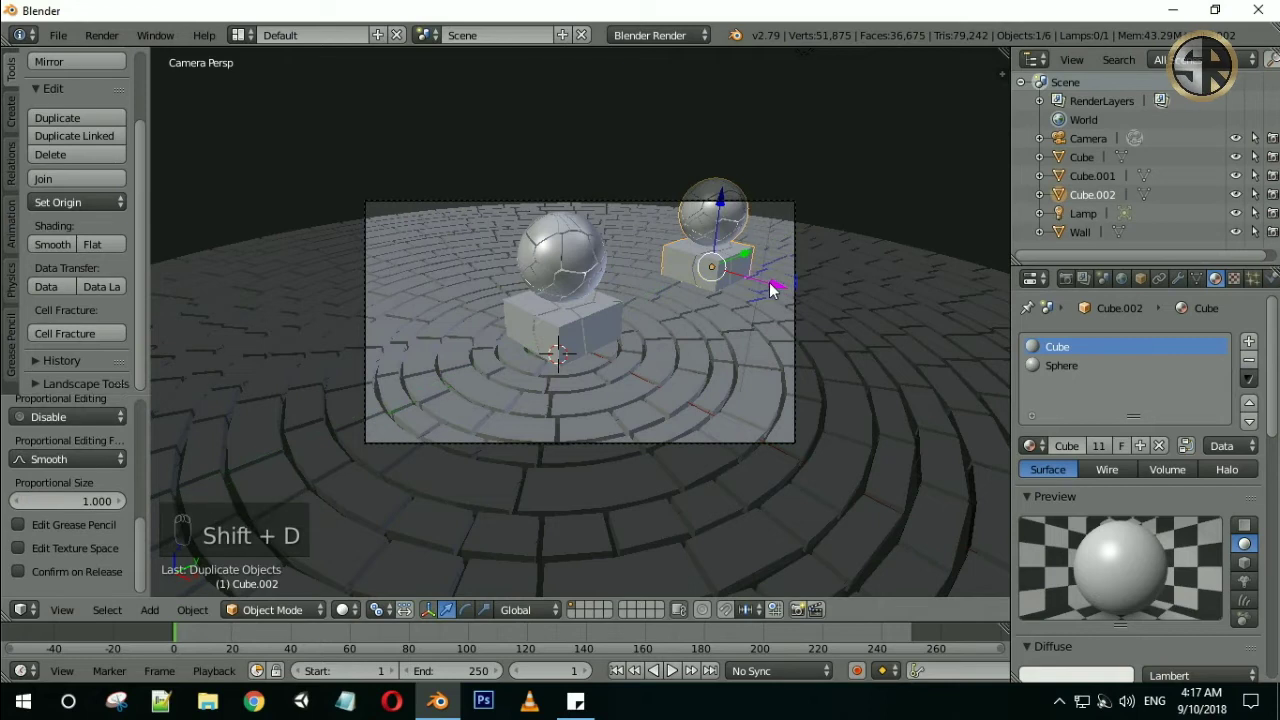
pyautogui.moveTo(718, 276); pyautogui.dragTo(506, 254)
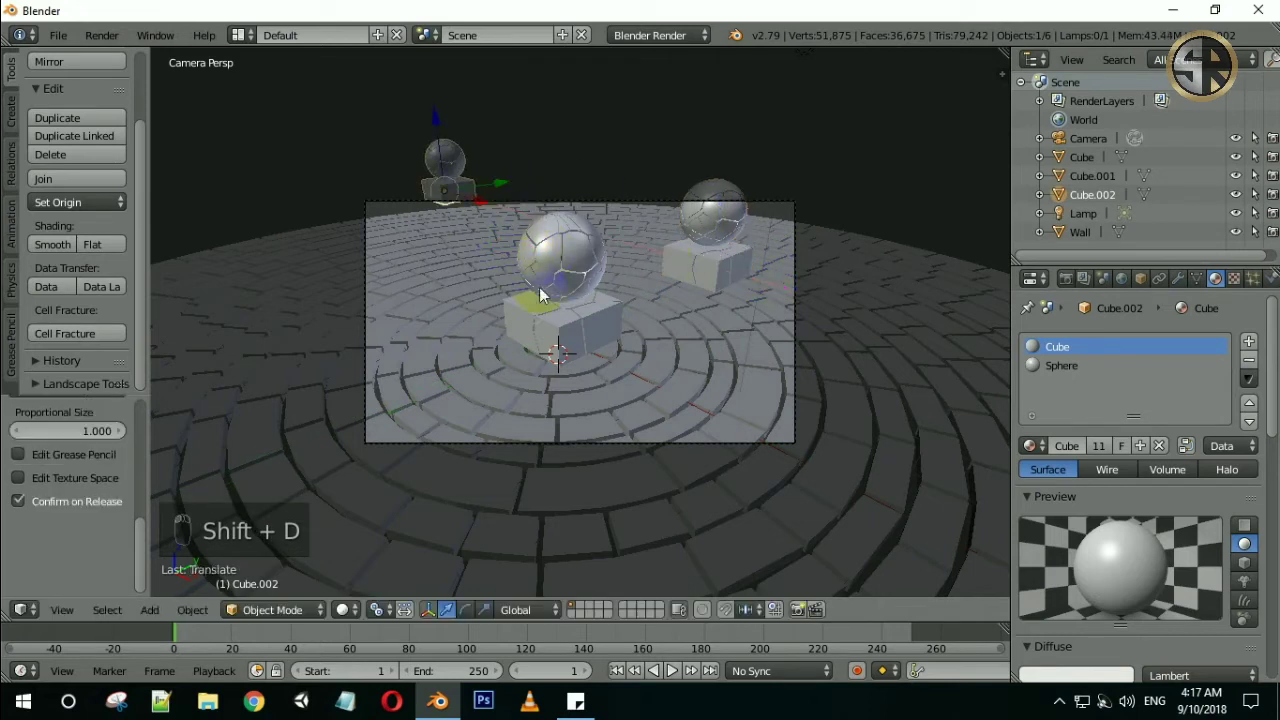
pyautogui.press('shift+d')
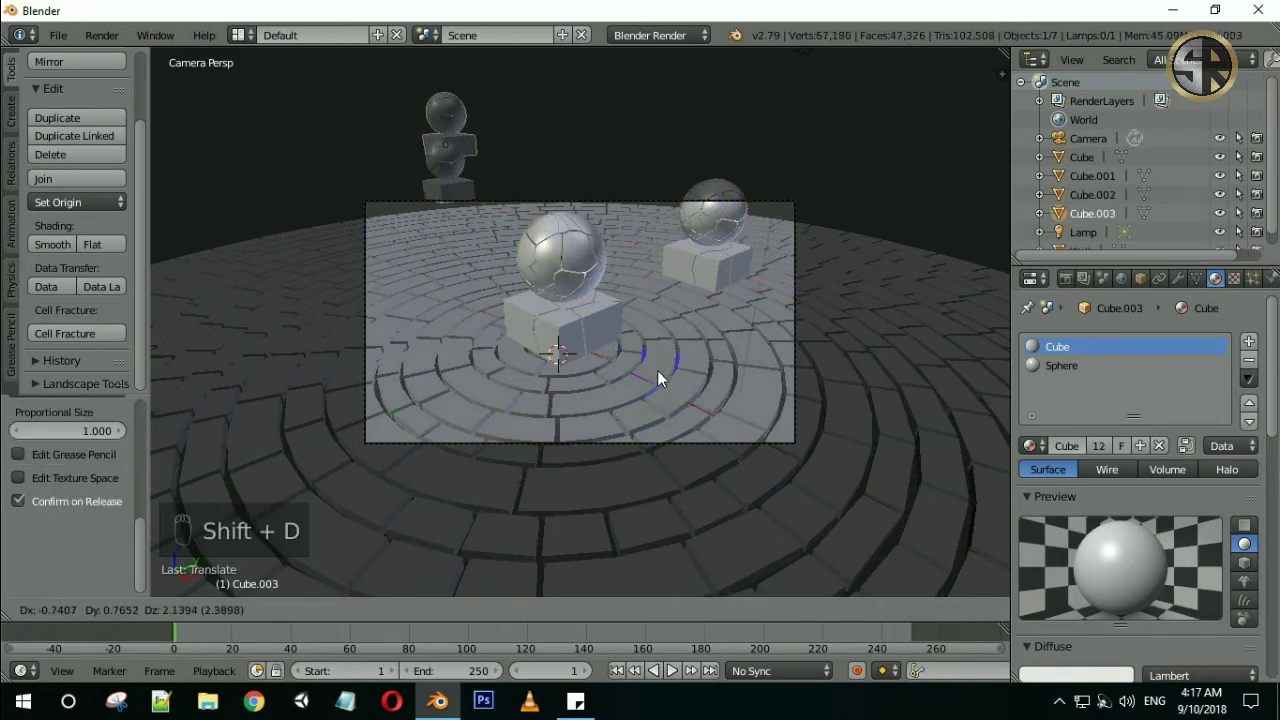
pyautogui.press('ctrl+z')
# Fly the camera closer to the spheres, then begin scaling up the brick floor from above
pyautogui.press('shift+f')
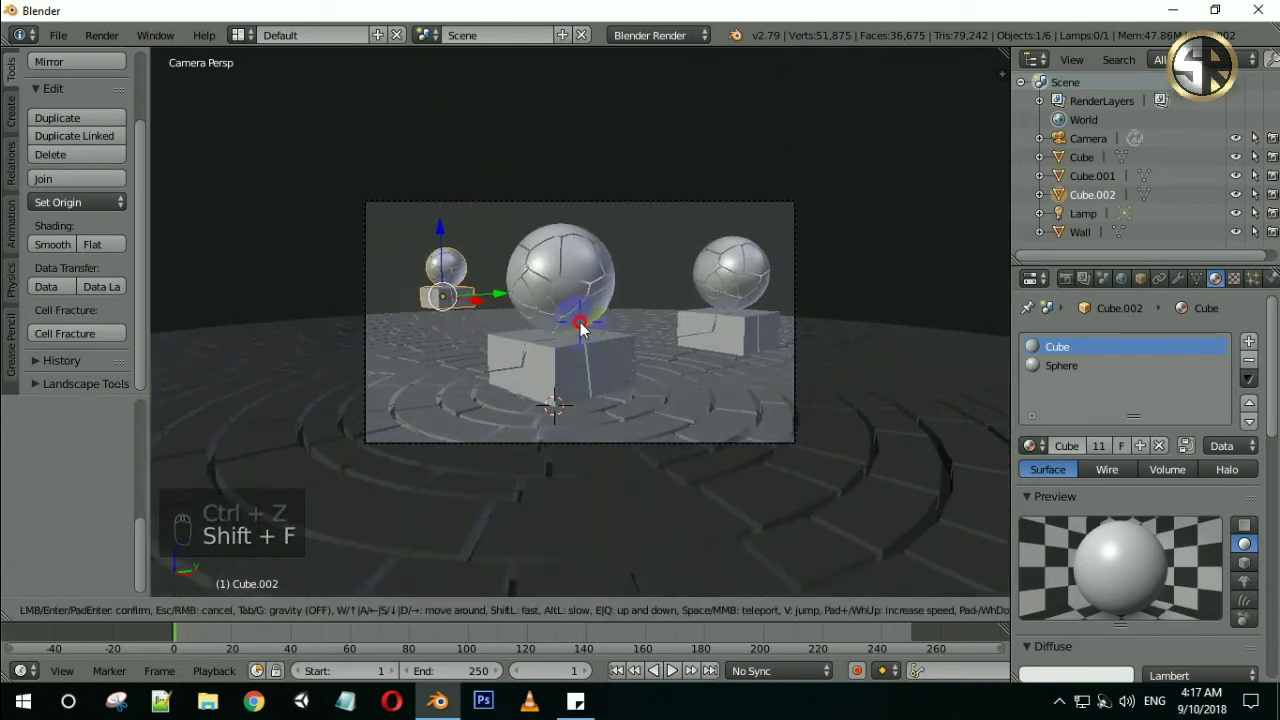
pyautogui.moveTo(848, 362); pyautogui.dragTo(848, 362)
pyautogui.press('KP_7')
pyautogui.press('s')
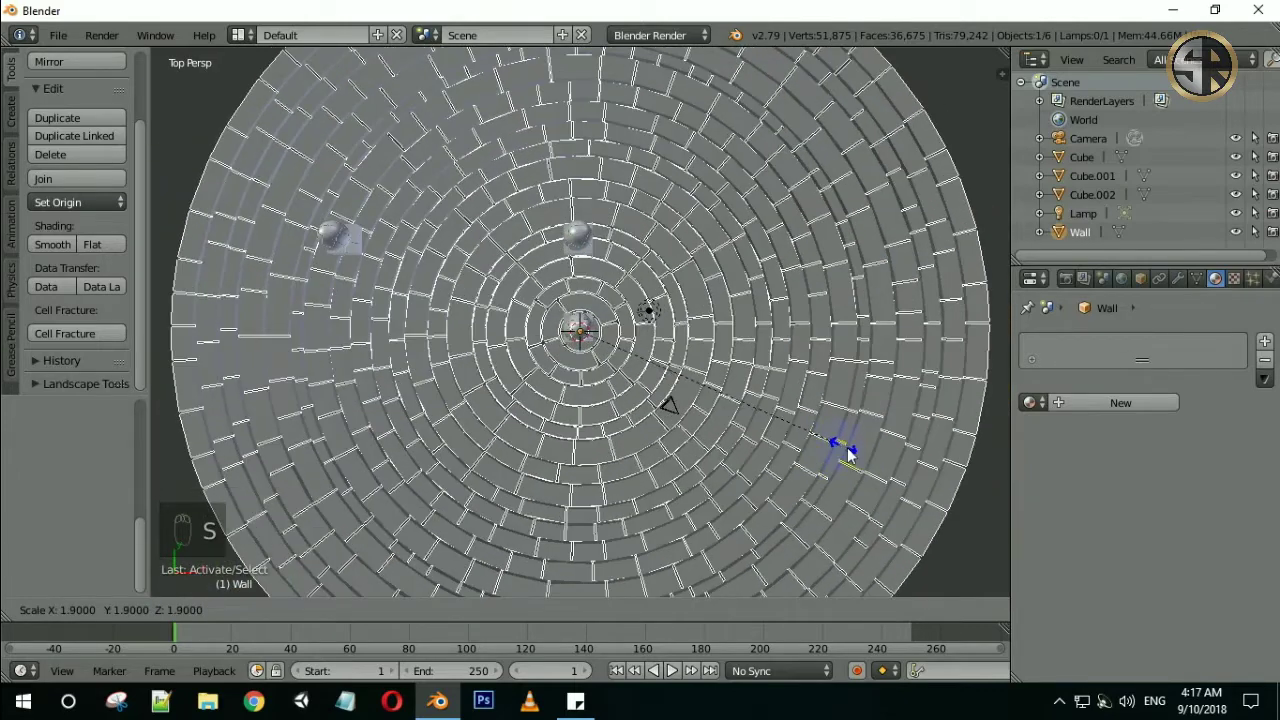
# Confirm the enlarged floor and add a second Wall Factory brick wall, Wall.001
pyautogui.middleClick(587, 306)
pyautogui.press('shift+a')
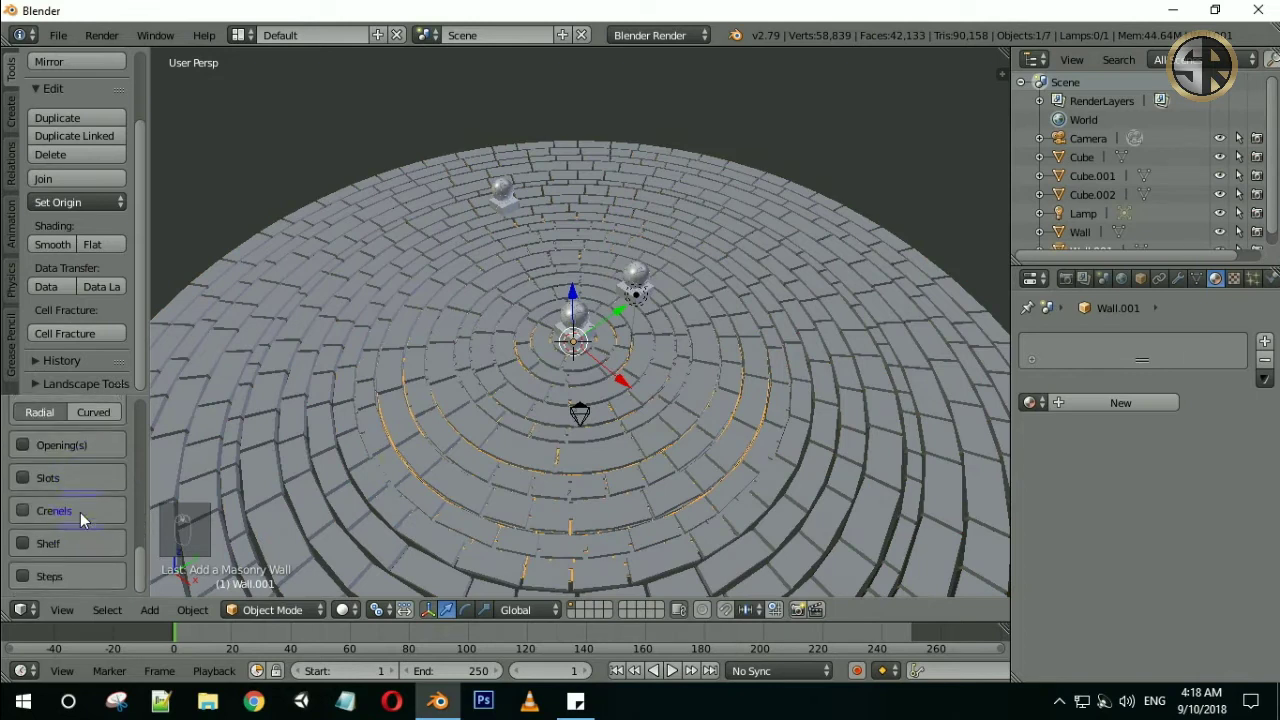
# Curve Wall.001 into a radial dome and scale it up to enclose the spheres in the camera shot
pyautogui.moveTo(90, 519); pyautogui.dragTo(119, 454)
pyautogui.click(119, 454)
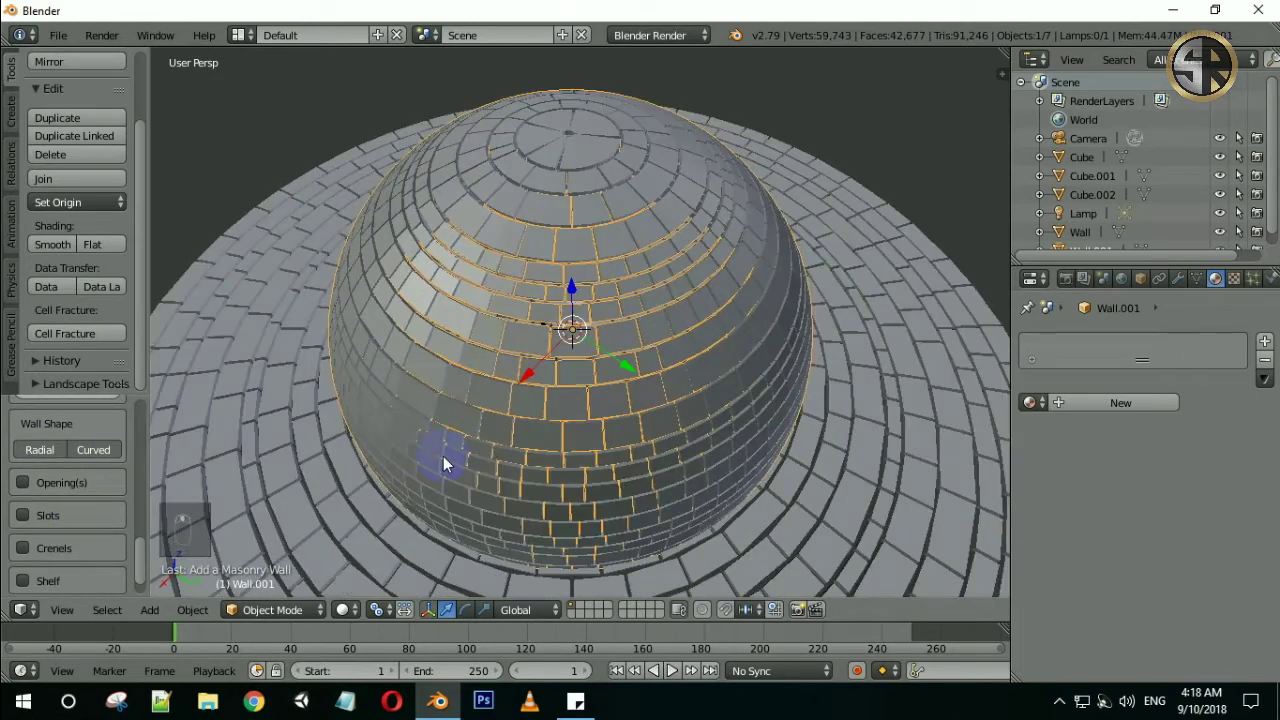
pyautogui.moveTo(598, 410); pyautogui.dragTo(592, 375)
pyautogui.middleClick(61, 509)
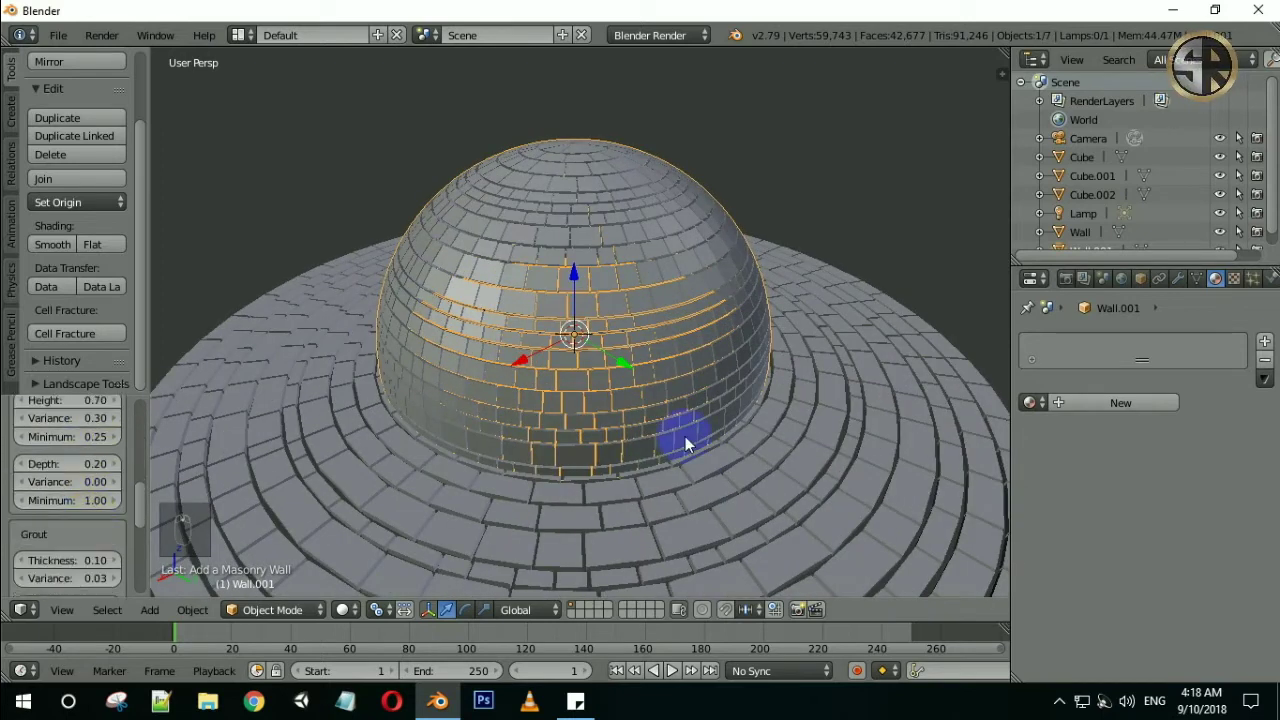
pyautogui.press('s')
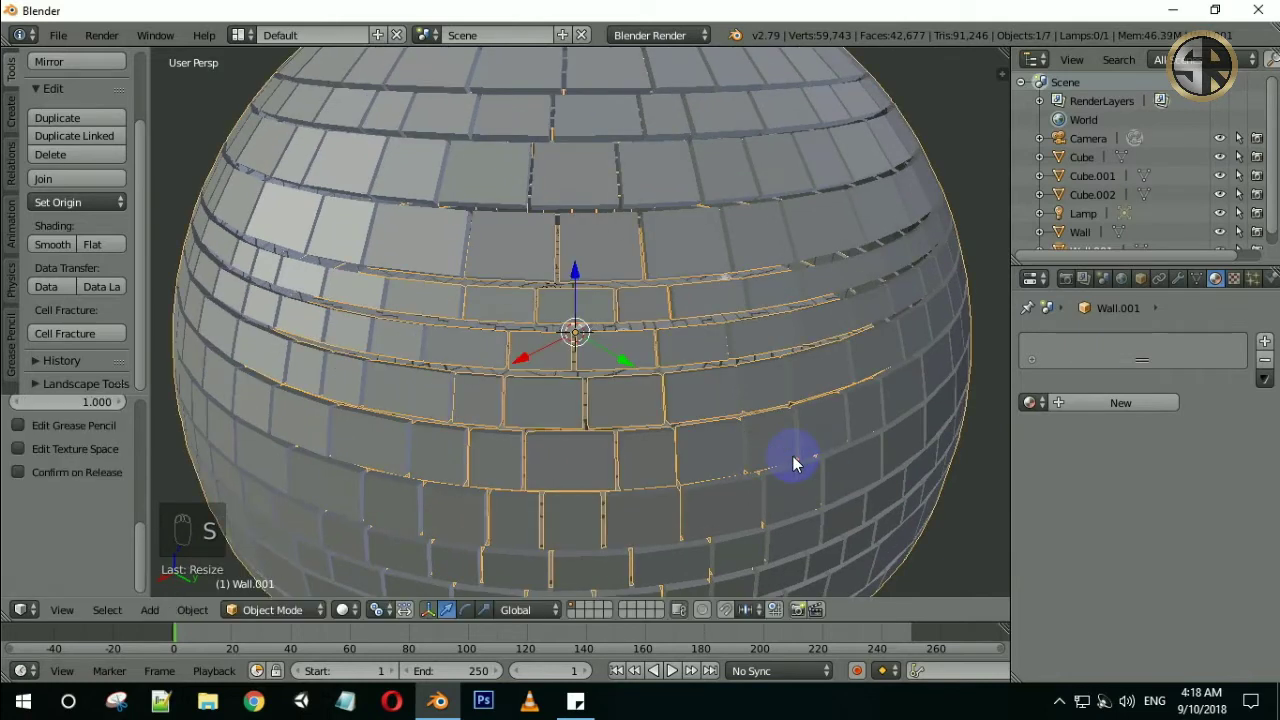
pyautogui.press('KP_0')
pyautogui.middleClick(792, 463)
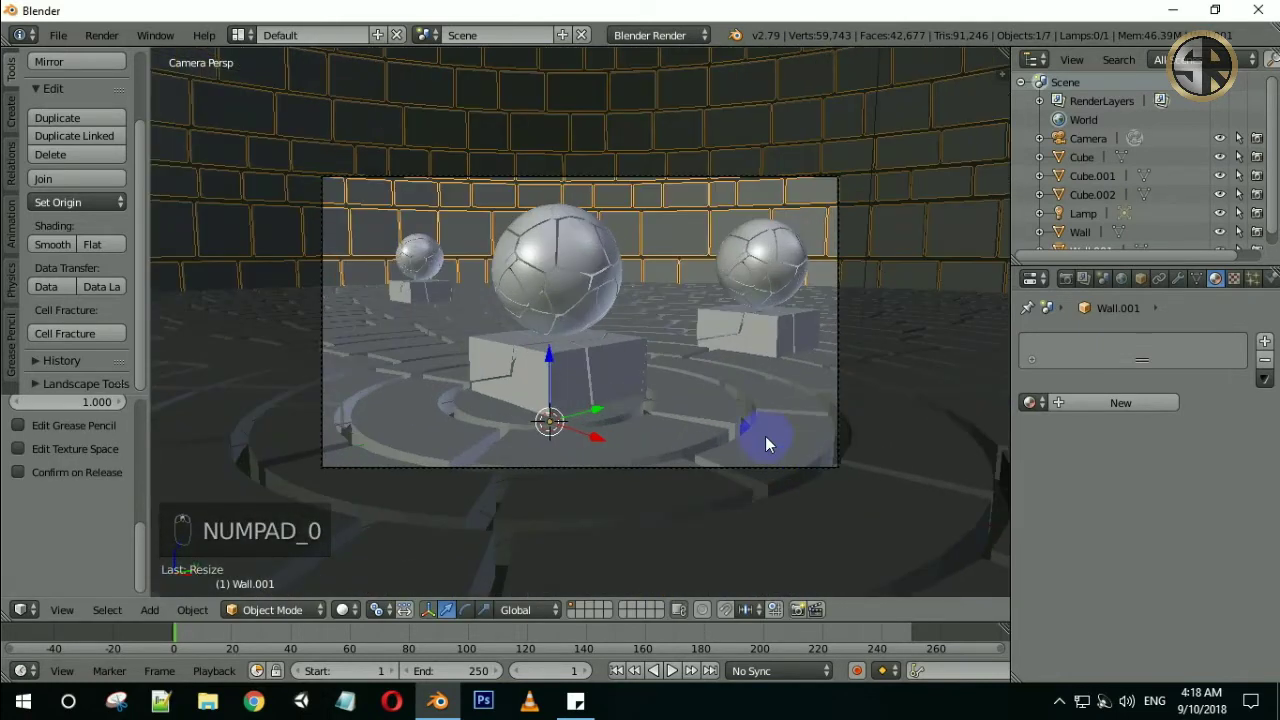
# Preview the rendered look and select the Cube.001 sphere pedestal
pyautogui.press('shift+z')
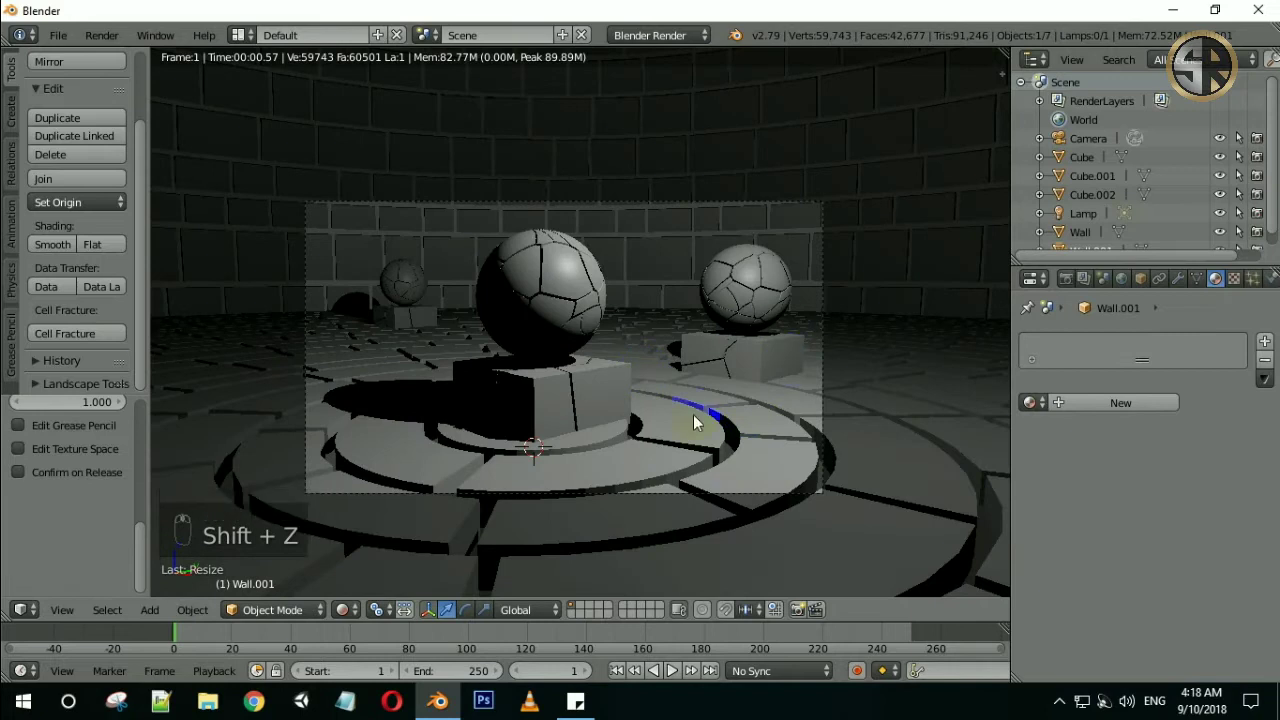
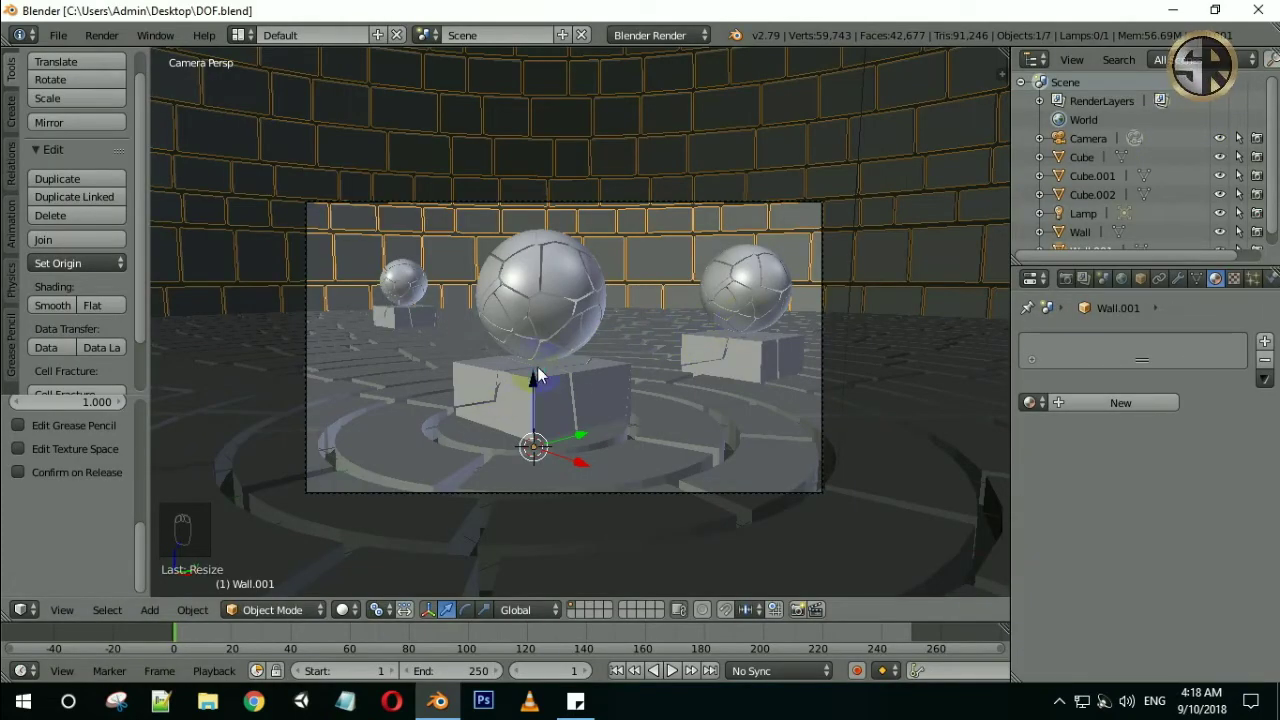
pyautogui.rightClick(540, 375)
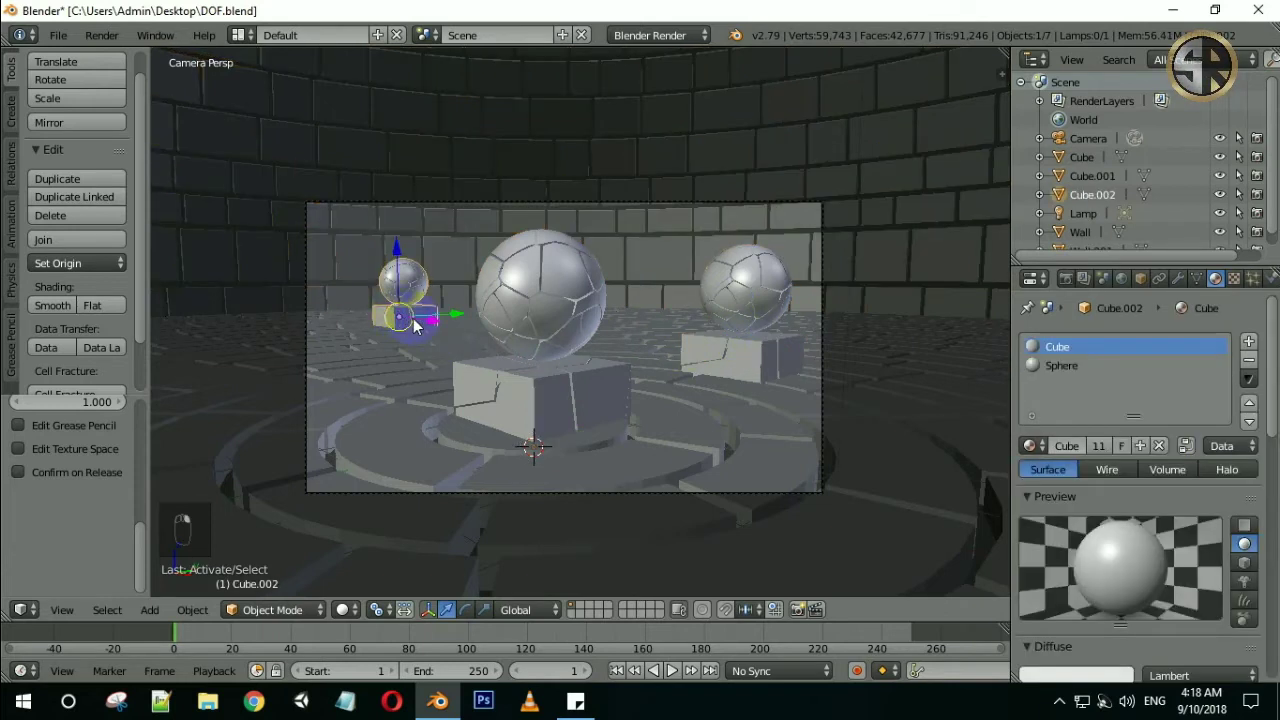
pyautogui.middleClick(416, 326)
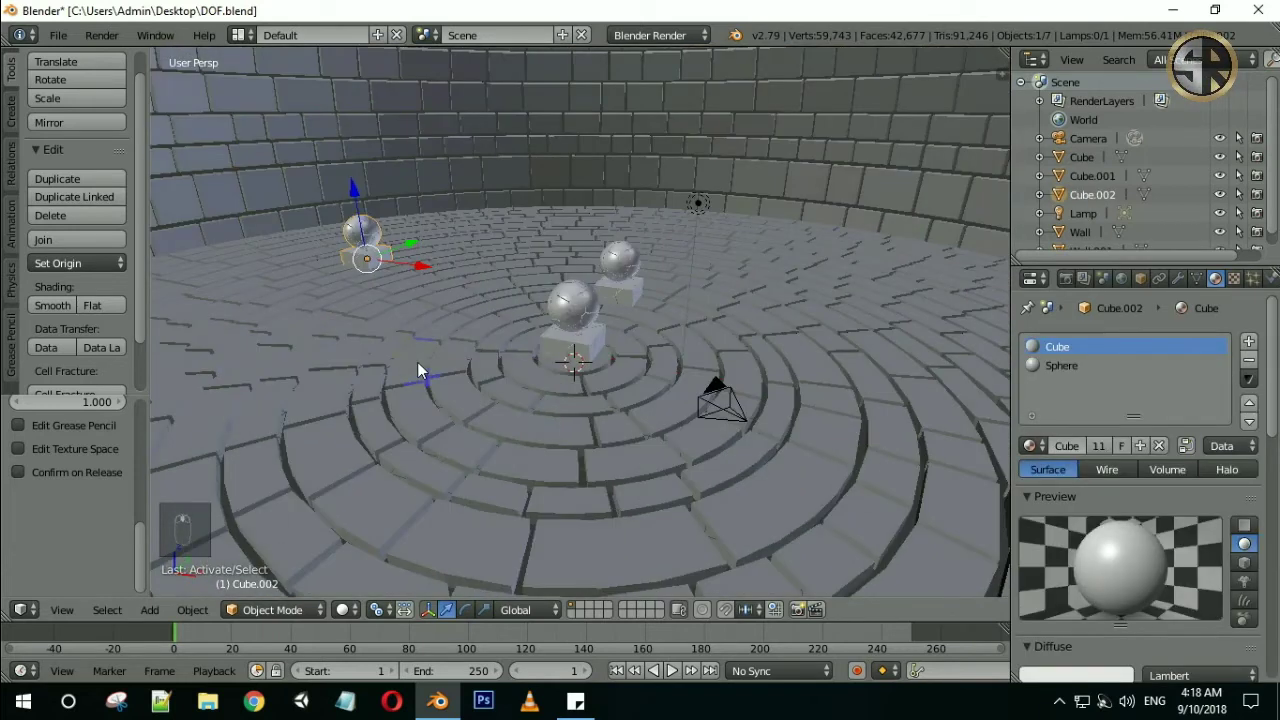
pyautogui.press('KP_0')
# Reframe the shot with fly navigation and move the right-hand pedestal sideways
pyautogui.moveTo(776, 350); pyautogui.dragTo(783, 349)
pyautogui.press('shift+f')
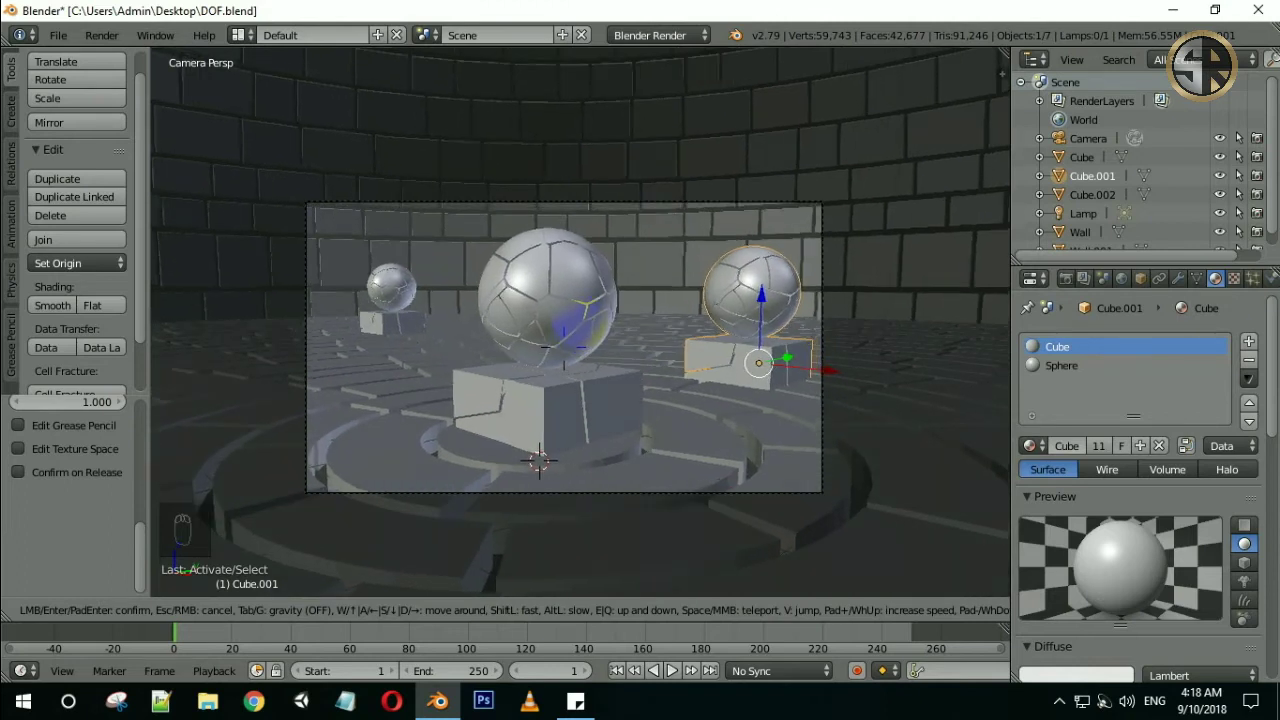
pyautogui.moveTo(818, 374); pyautogui.dragTo(757, 354)
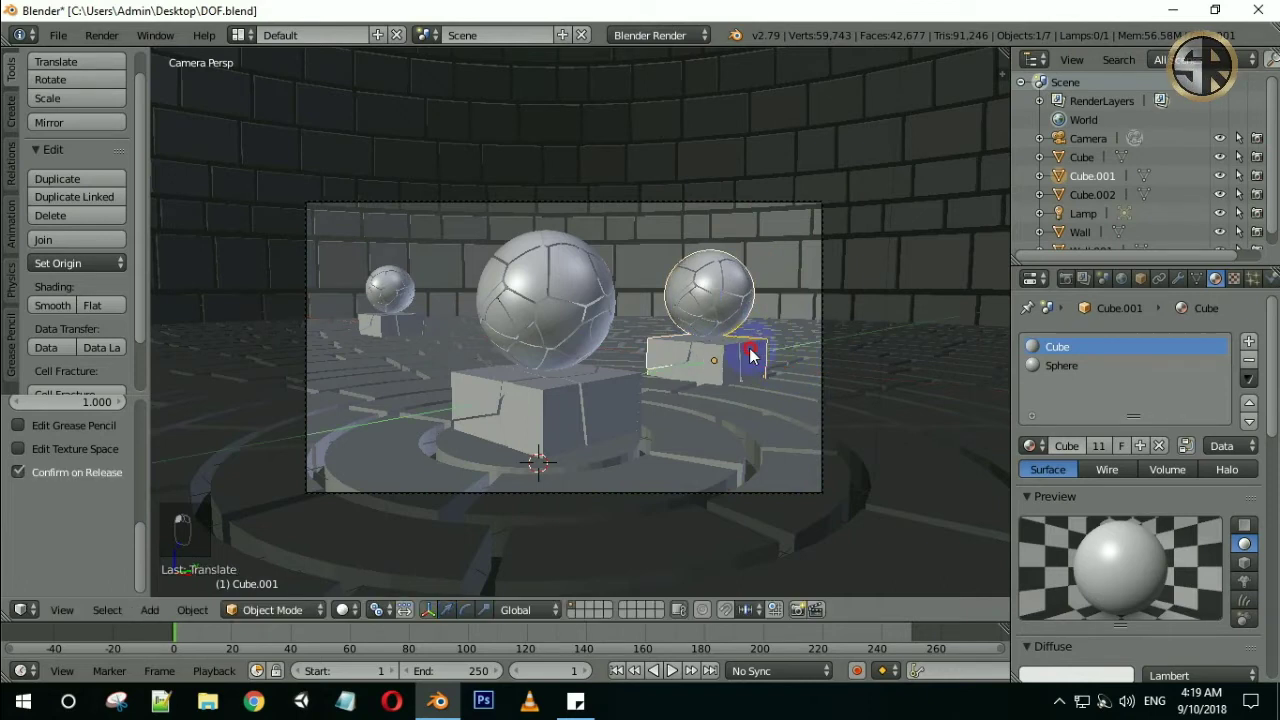
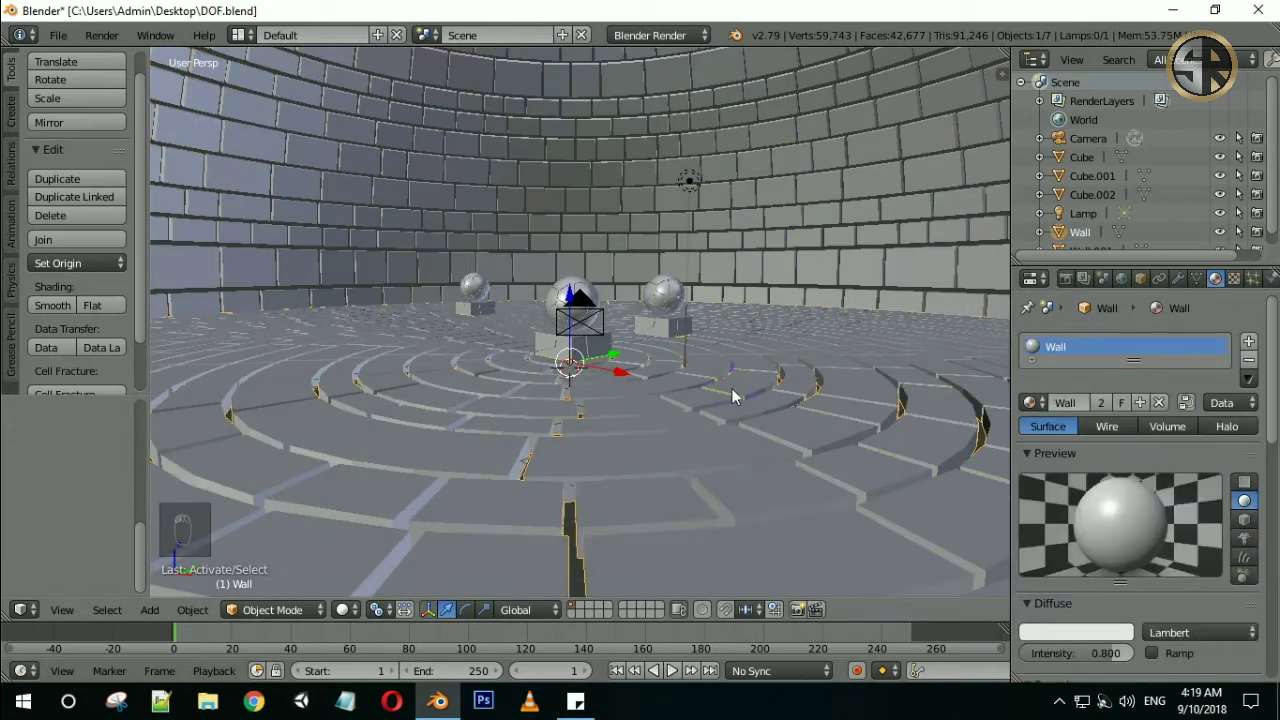
# Save the scene, switch to Cycles and bring up texture options for the World colour
pyautogui.press('ctrl+s')
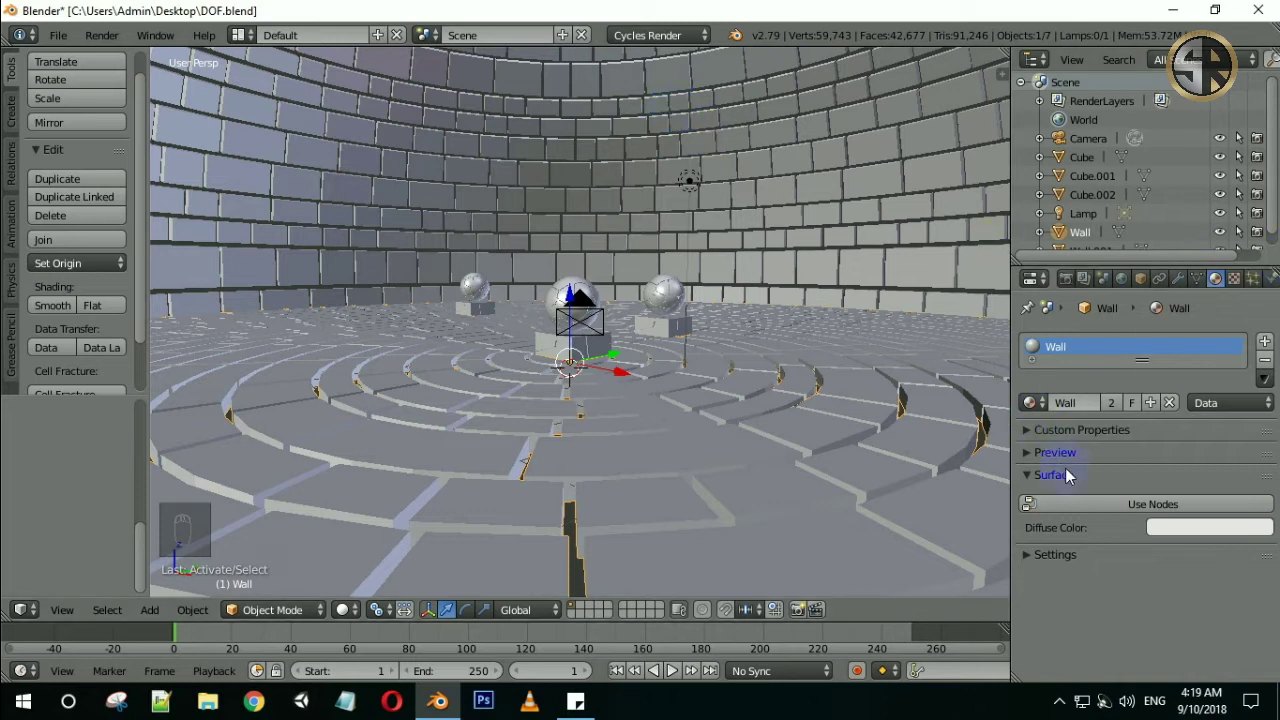
pyautogui.press('KP_0')
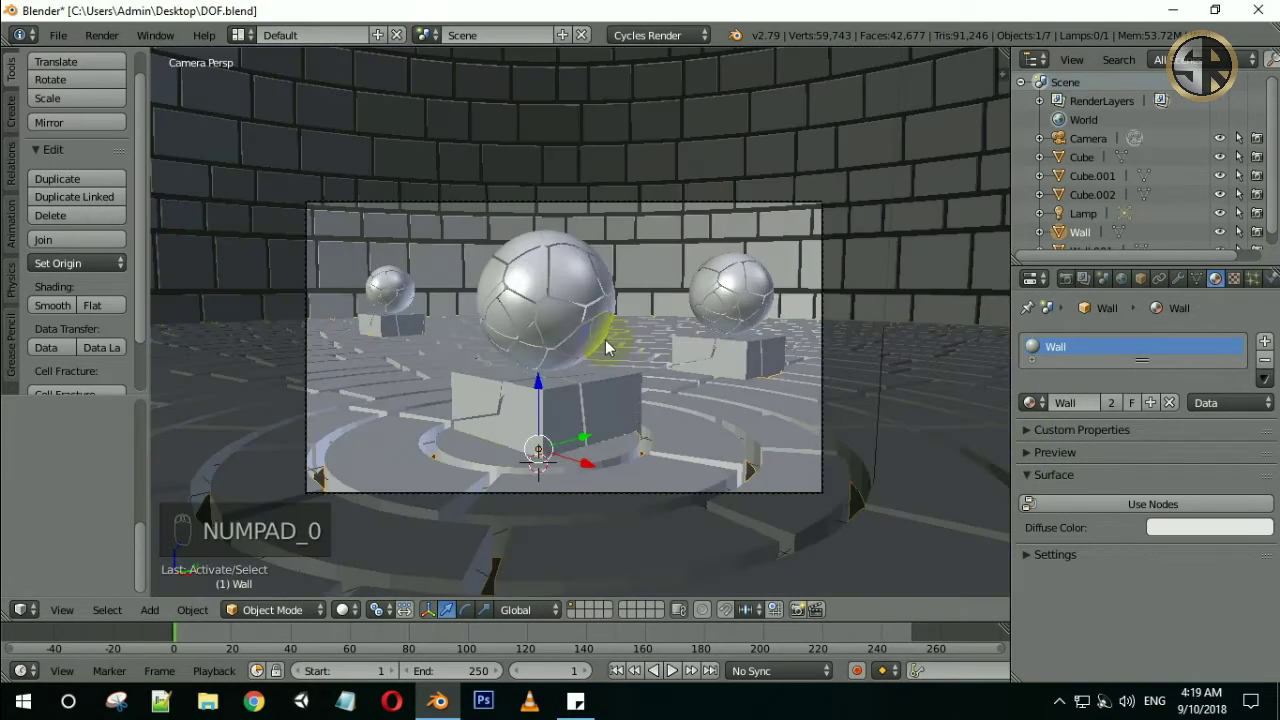
pyautogui.moveTo(1159, 450); pyautogui.dragTo(1130, 446)
# Use HDRI.jpg as the World environment texture, set ambient occlusion to 0.70 and preview rendered
pyautogui.click(1162, 504)
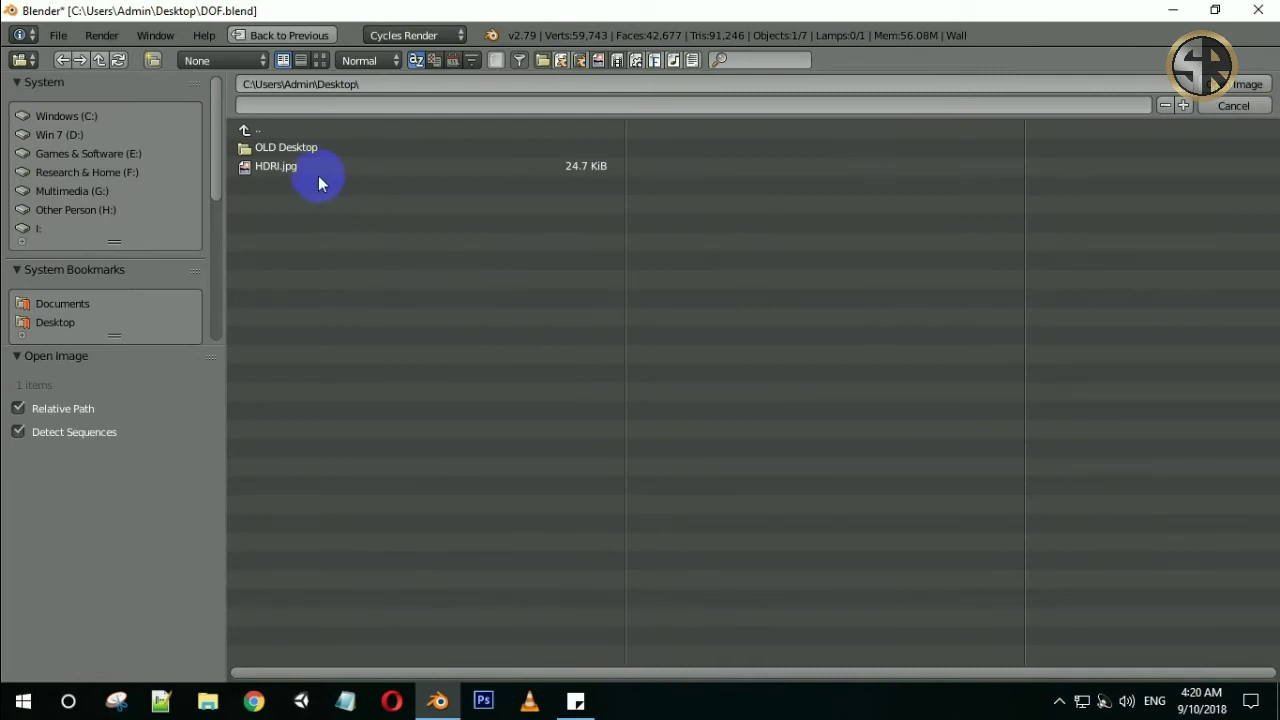
pyautogui.click(314, 176)
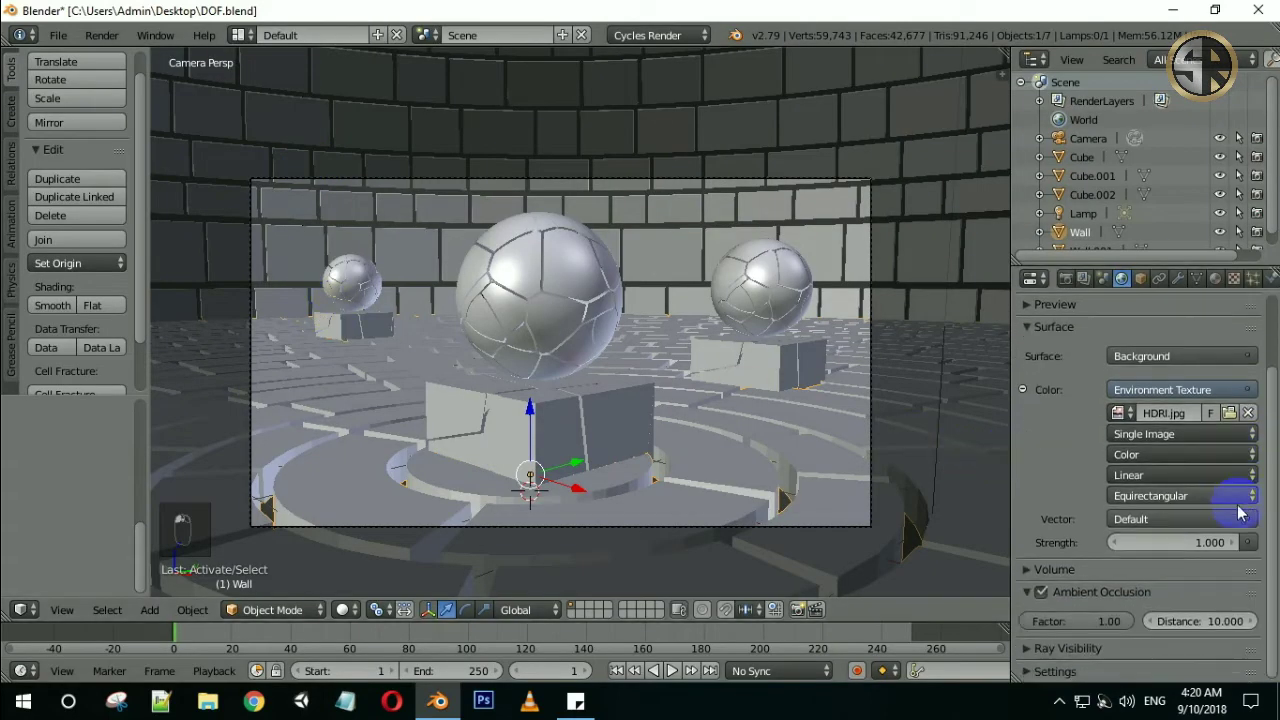
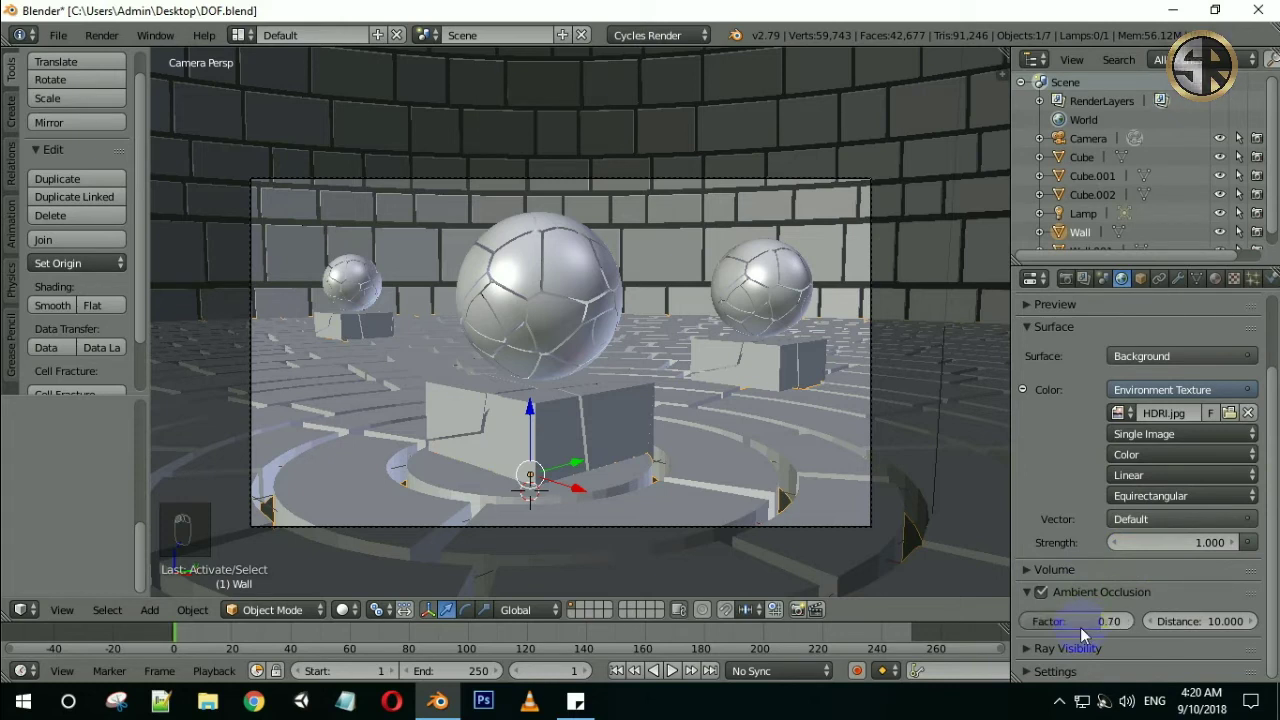
pyautogui.press('shift+z')
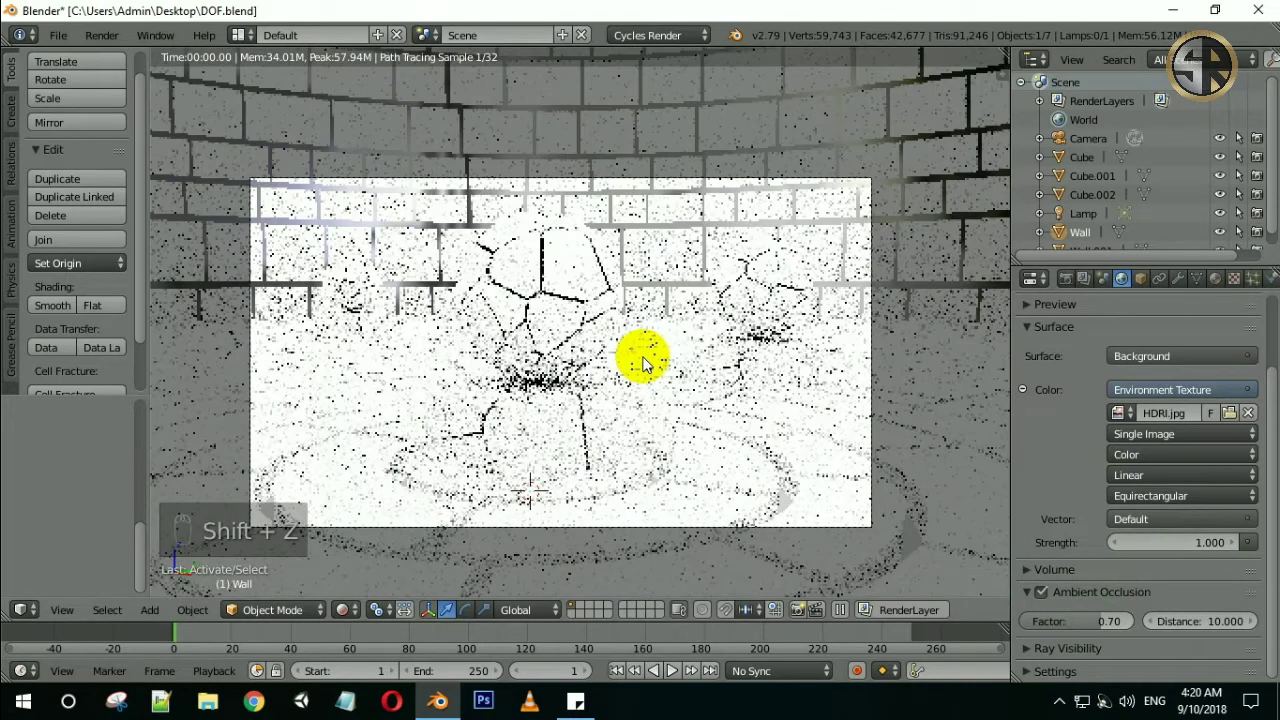
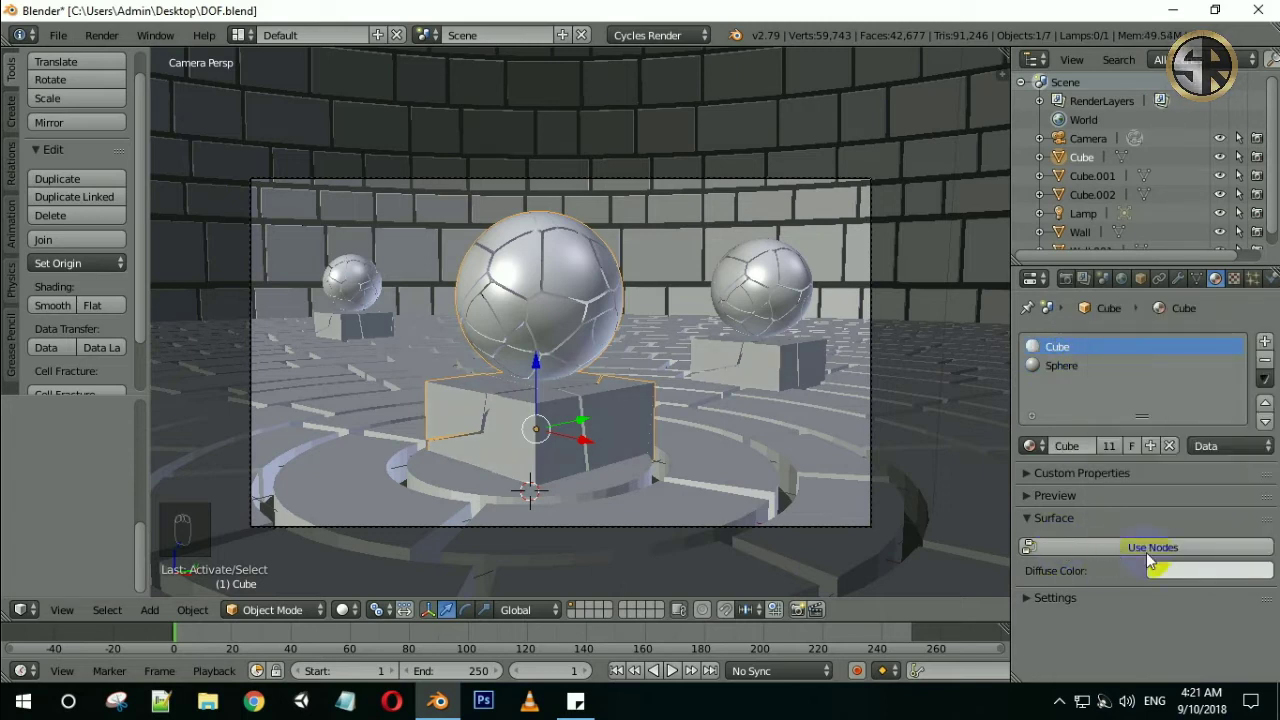
# Enable node shading on the Cube material, darken its grey to 0.528, and switch to the Sphere material
pyautogui.moveTo(1149, 557); pyautogui.dragTo(1225, 516)
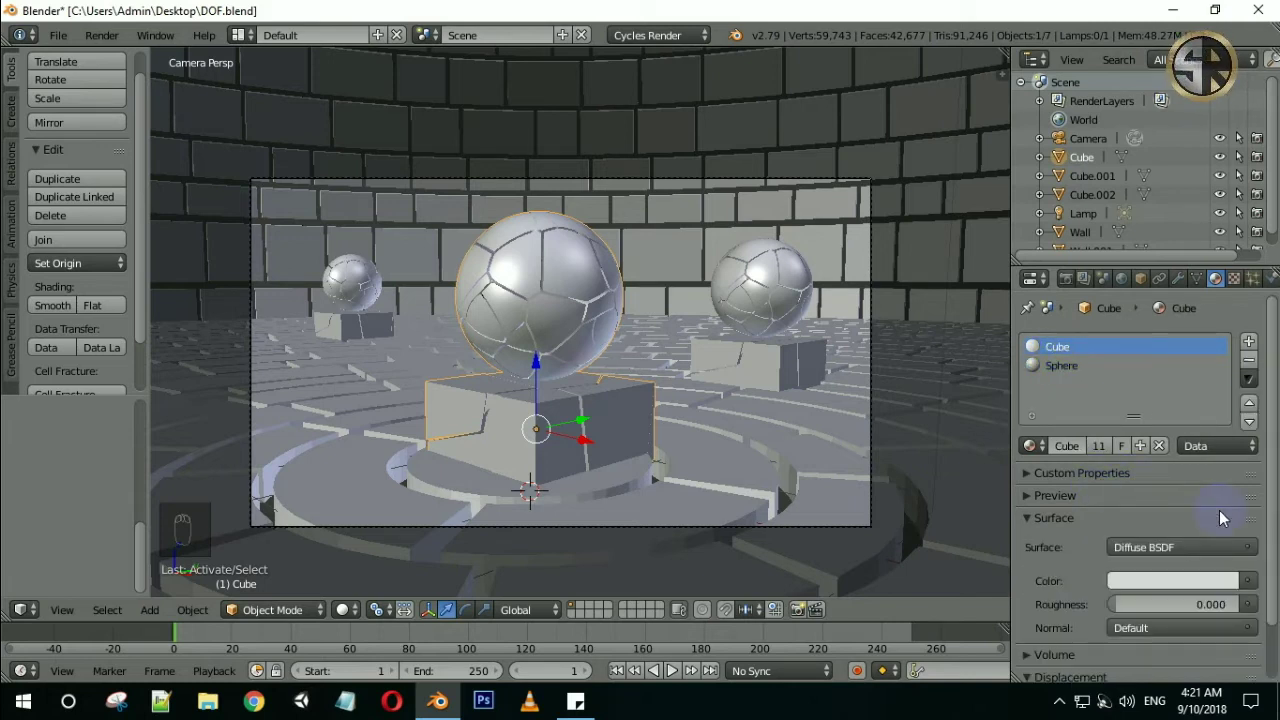
pyautogui.moveTo(1181, 589); pyautogui.dragTo(1228, 366)
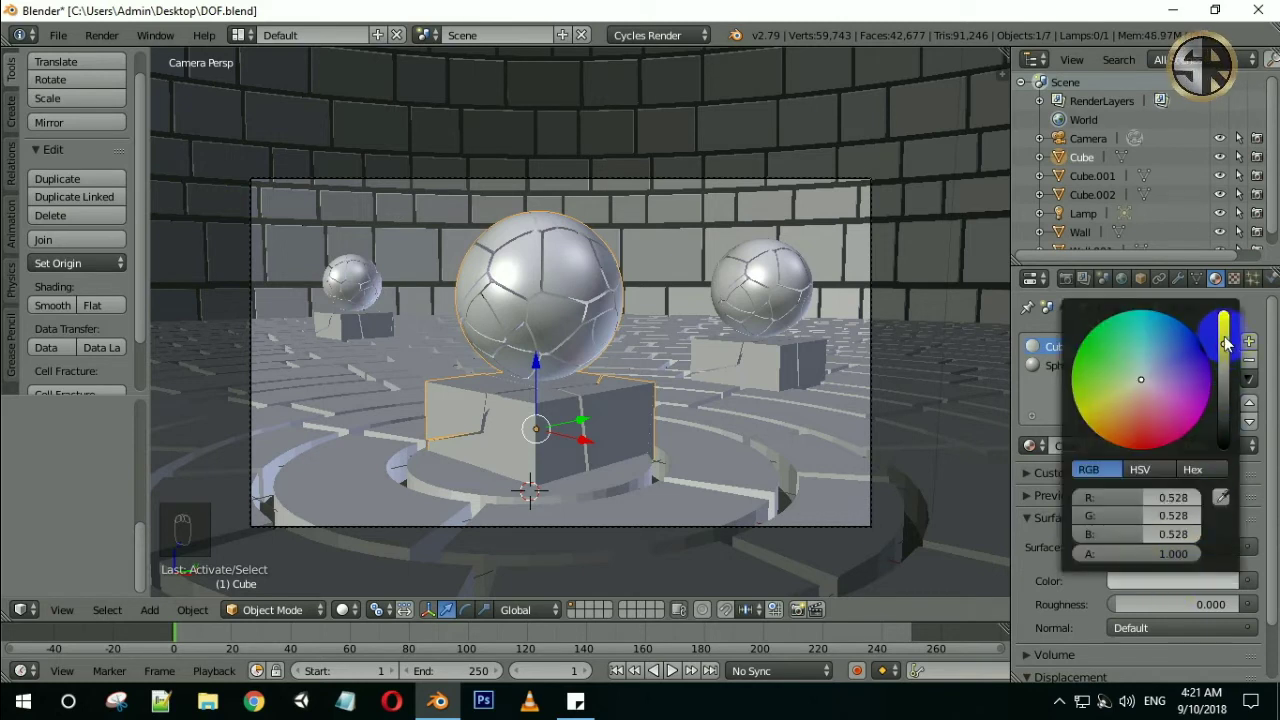
pyautogui.moveTo(1069, 371); pyautogui.dragTo(1229, 343)
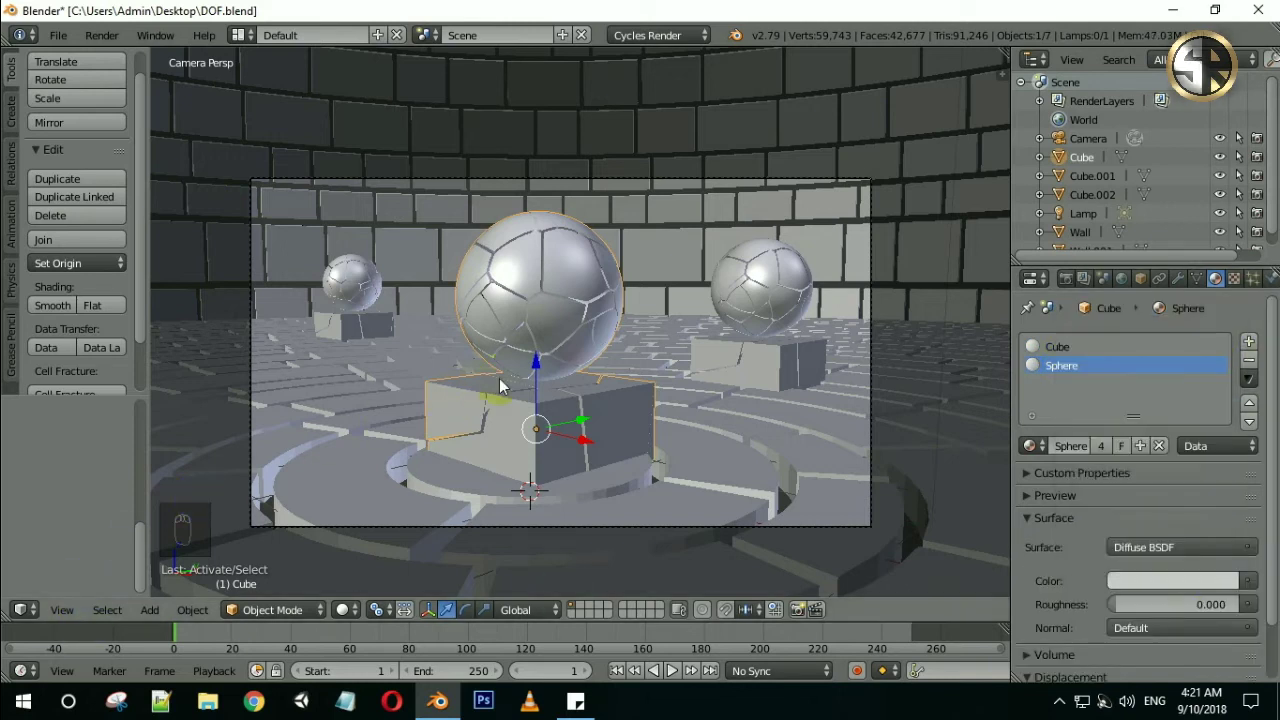
# Select the brick wall object and start a Cycles rendered viewport preview
pyautogui.moveTo(649, 312); pyautogui.dragTo(1174, 543)
pyautogui.moveTo(1174, 543); pyautogui.dragTo(525, 365)
pyautogui.rightClick(525, 365)
pyautogui.press('shift+z')
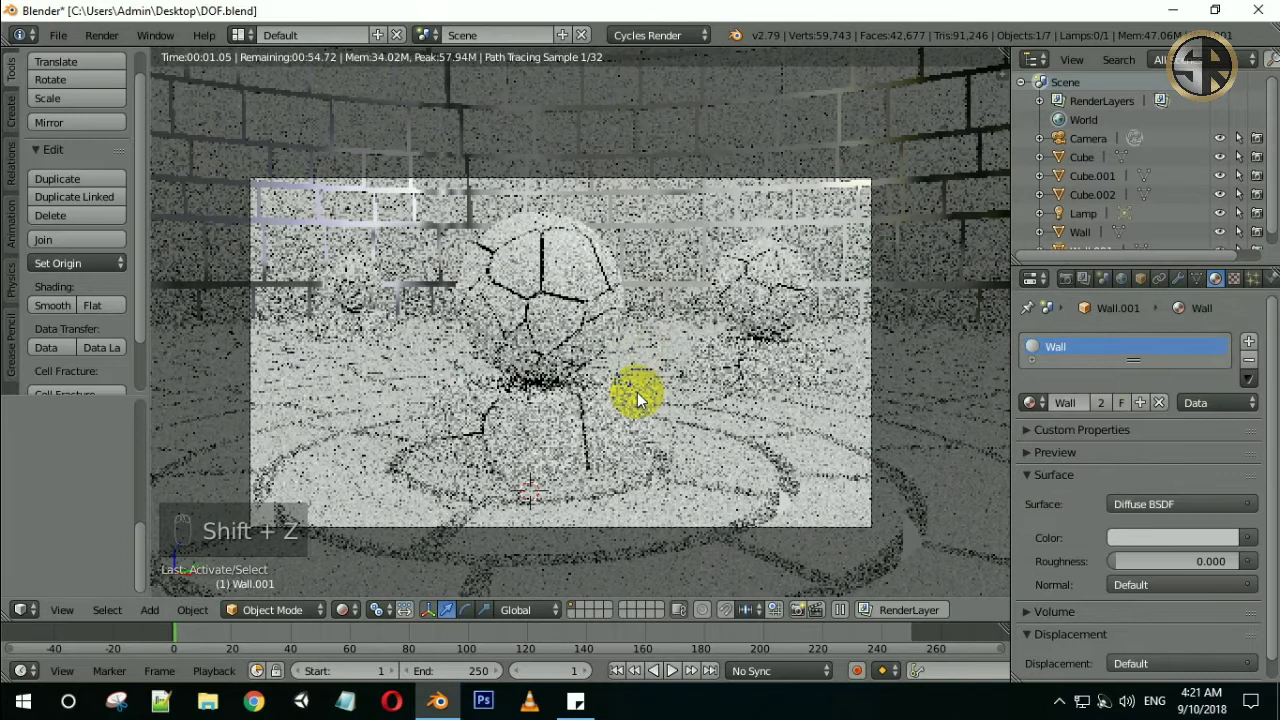
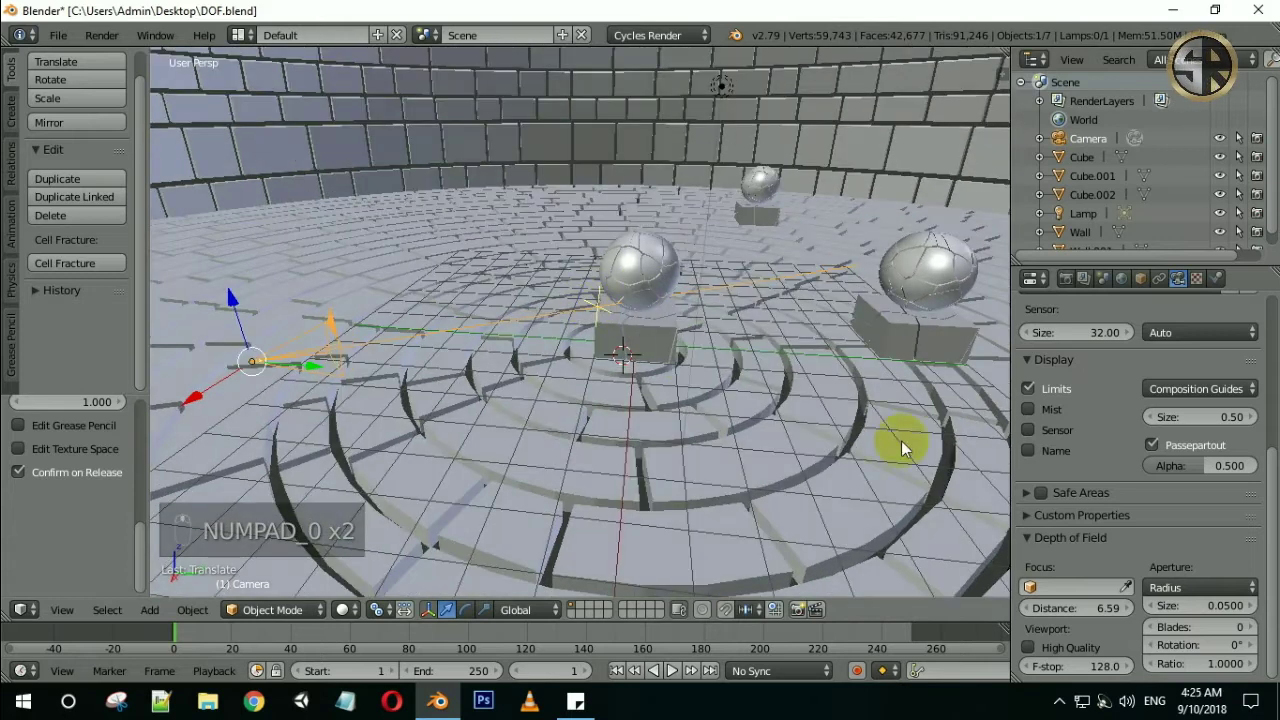
# Save, preview the depth-of-field render focused on the Cube.002 pedestal, and return to camera view
pyautogui.middleClick(1132, 613)
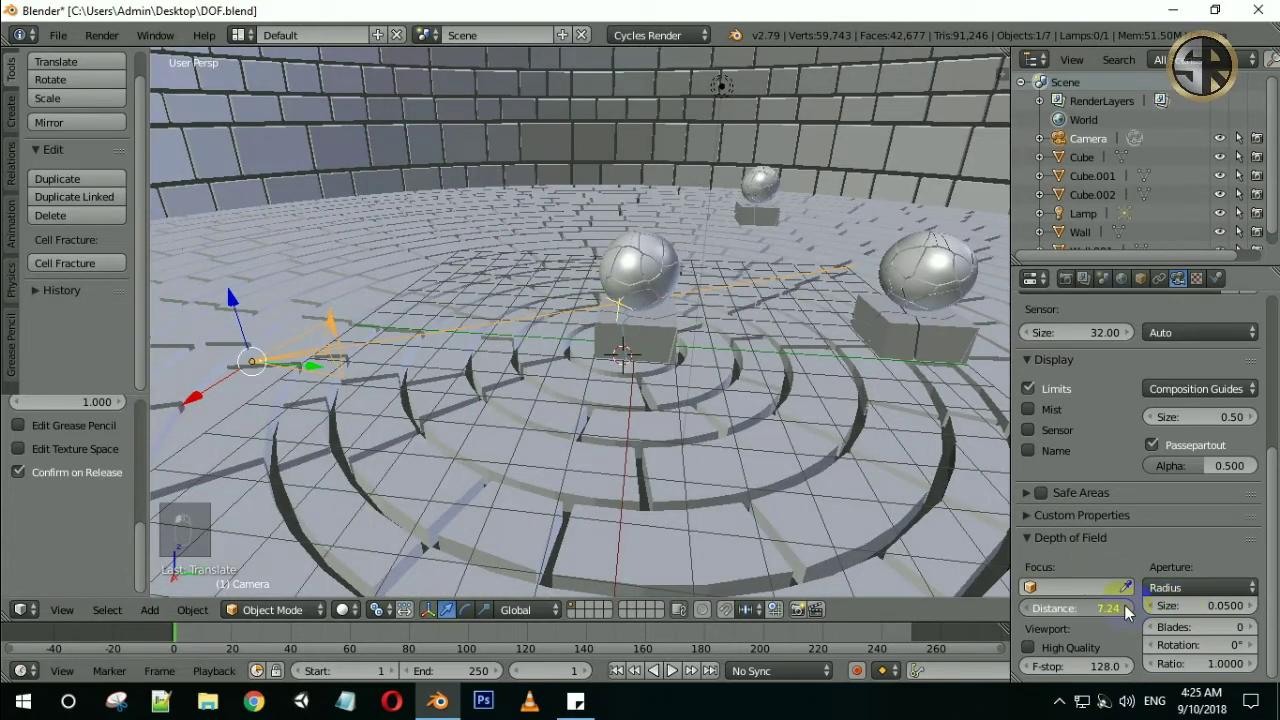
pyautogui.press('KP_0')
pyautogui.press('ctrl+s')
pyautogui.press('shift+z')
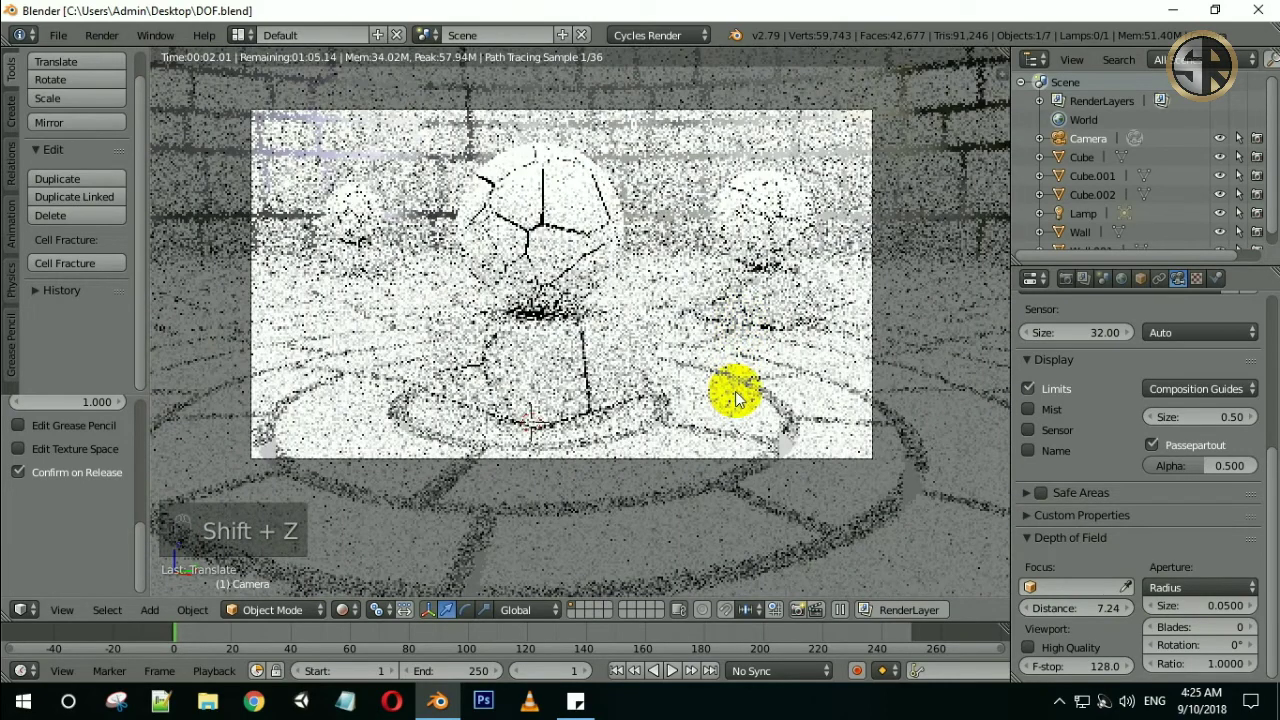
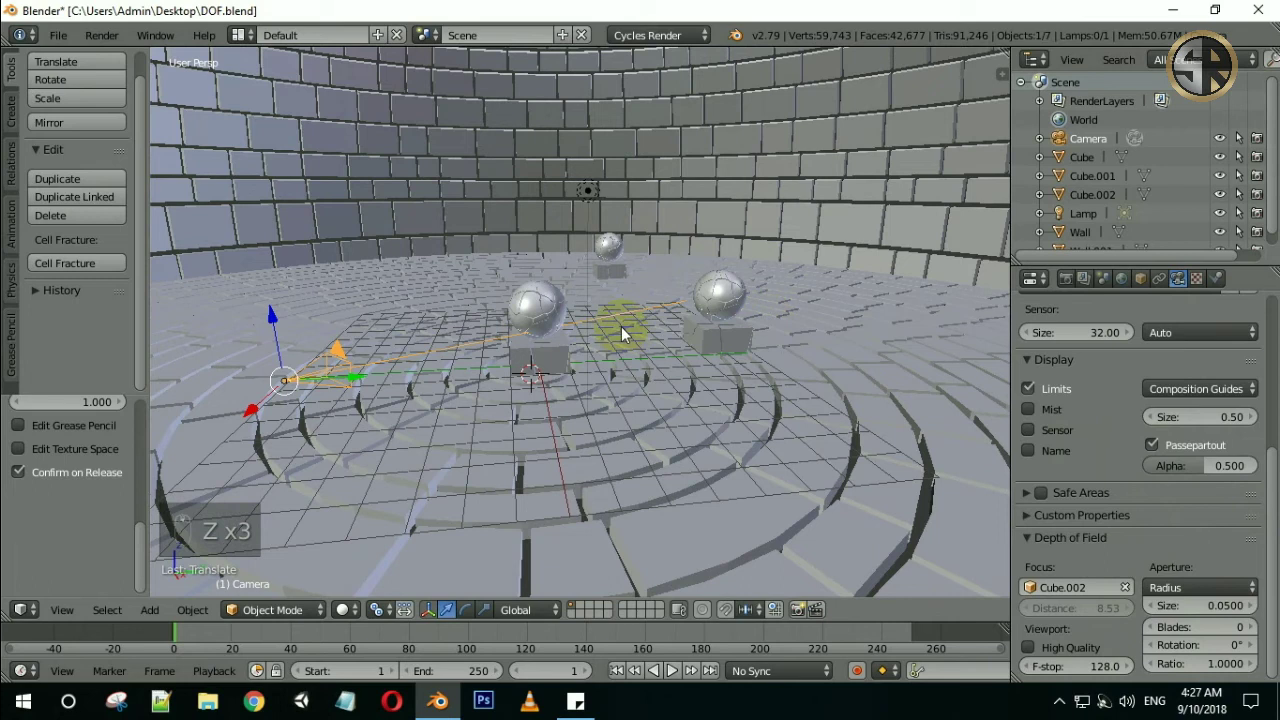
pyautogui.press('KP_0')
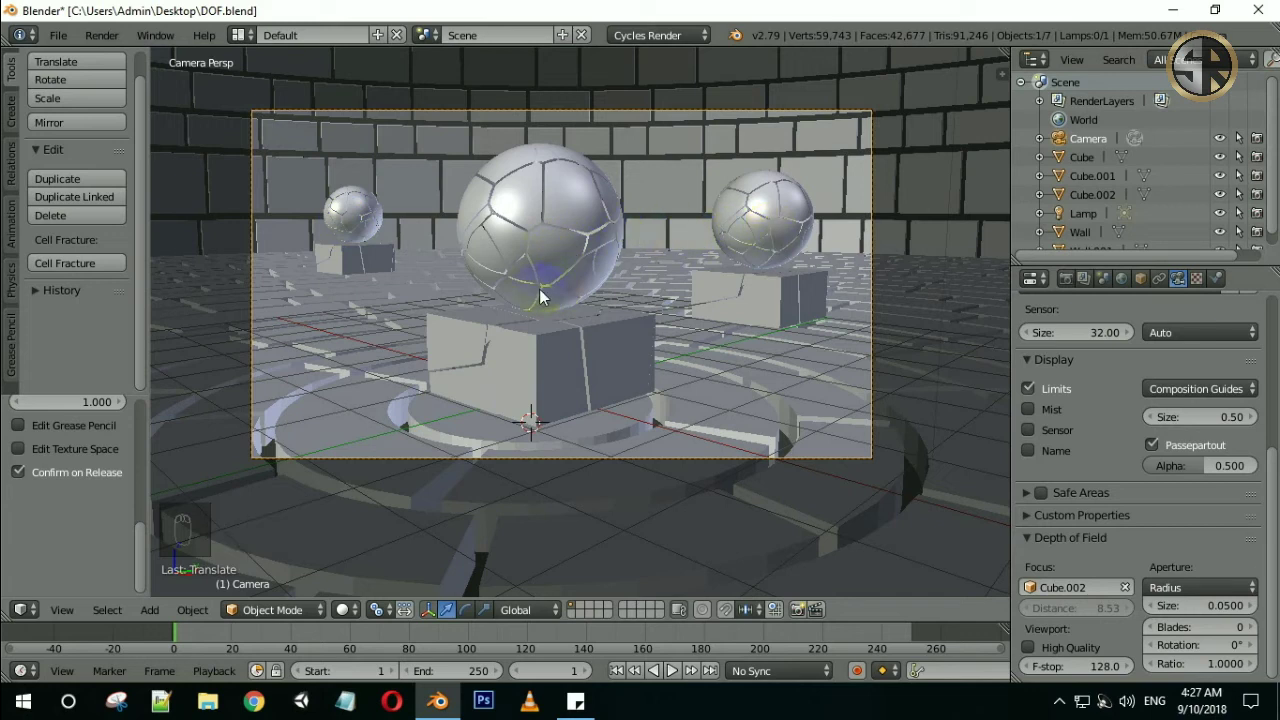
pyautogui.moveTo(1126, 591); pyautogui.dragTo(1052, 617)
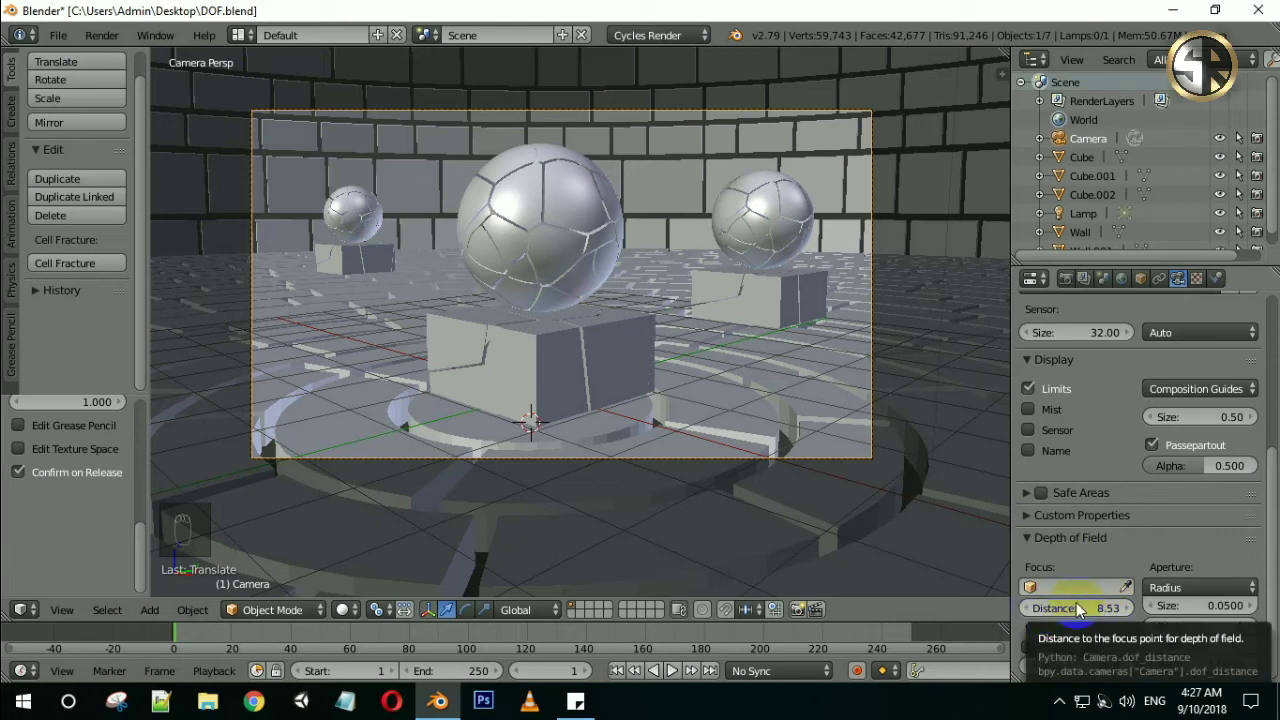
pyautogui.middleClick(581, 340)
pyautogui.moveTo(738, 302); pyautogui.dragTo(1001, 549)
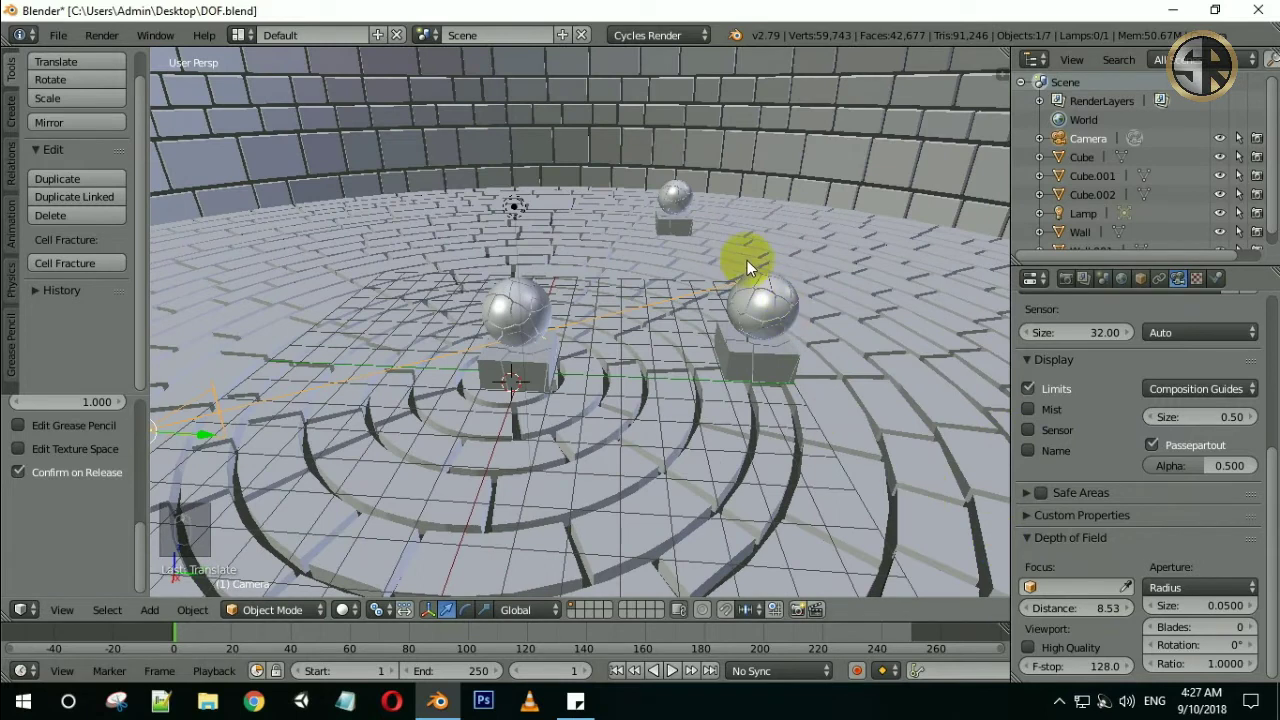
pyautogui.press('shift+a')
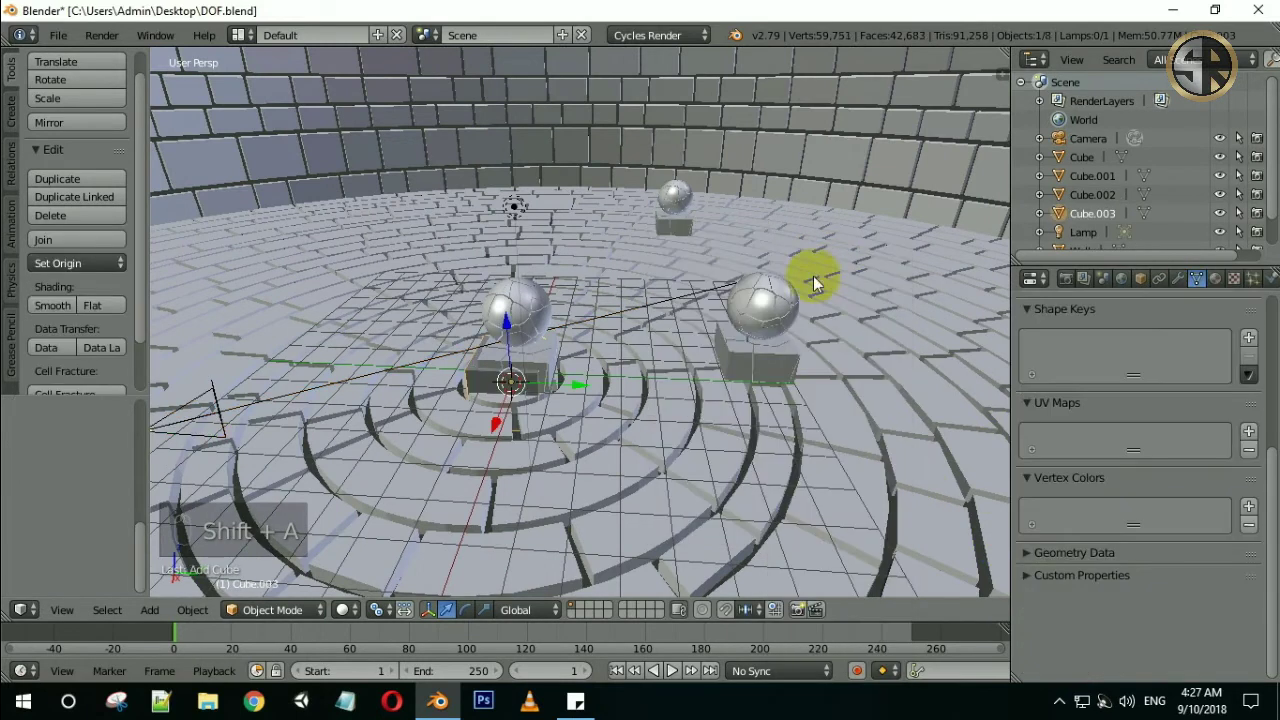
pyautogui.moveTo(508, 316); pyautogui.dragTo(842, 291)
pyautogui.moveTo(842, 291); pyautogui.dragTo(798, 268)
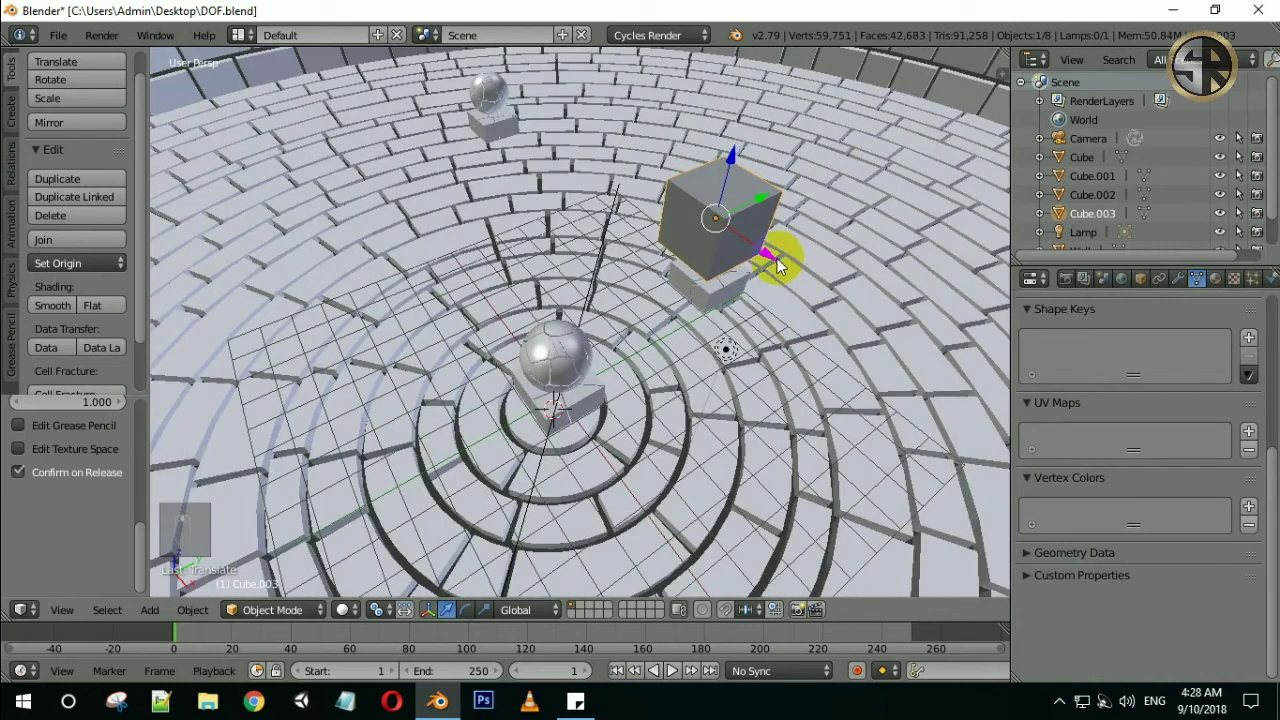
pyautogui.moveTo(563, 189); pyautogui.dragTo(793, 221)
pyautogui.press('x')
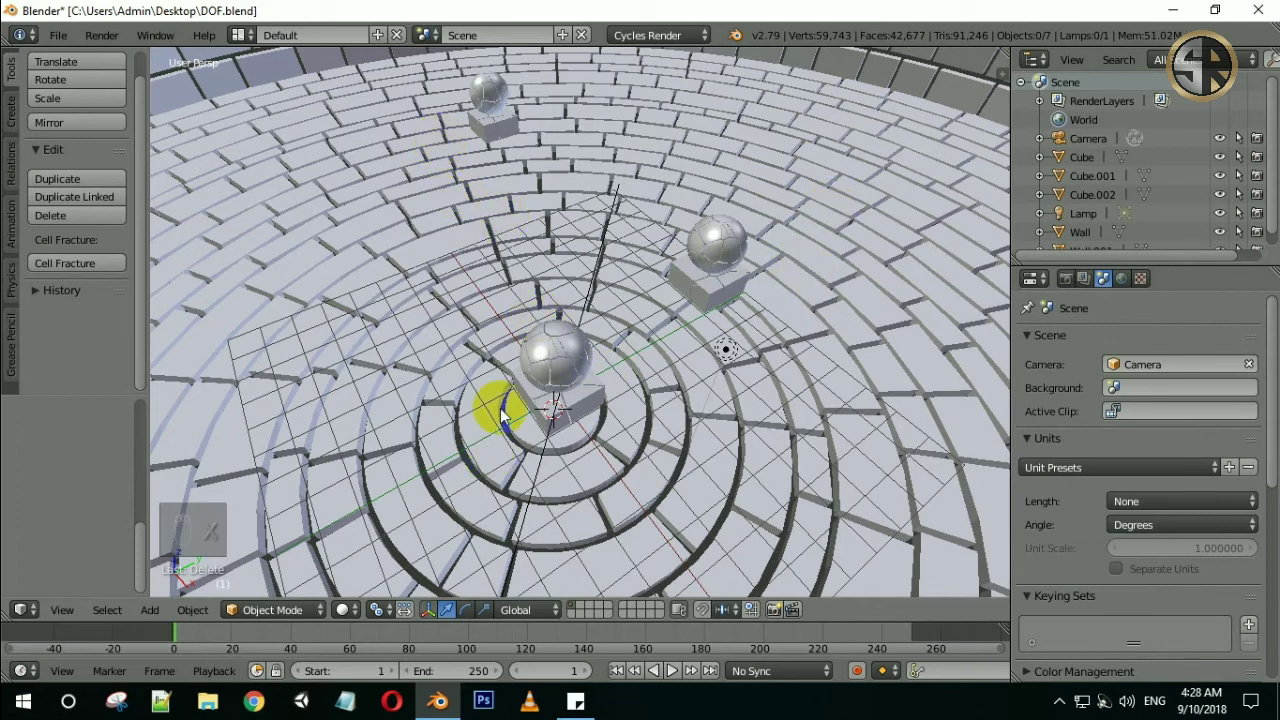
# Return to the camera framing, select the camera and save the scene before rendering
pyautogui.press('KP_0')
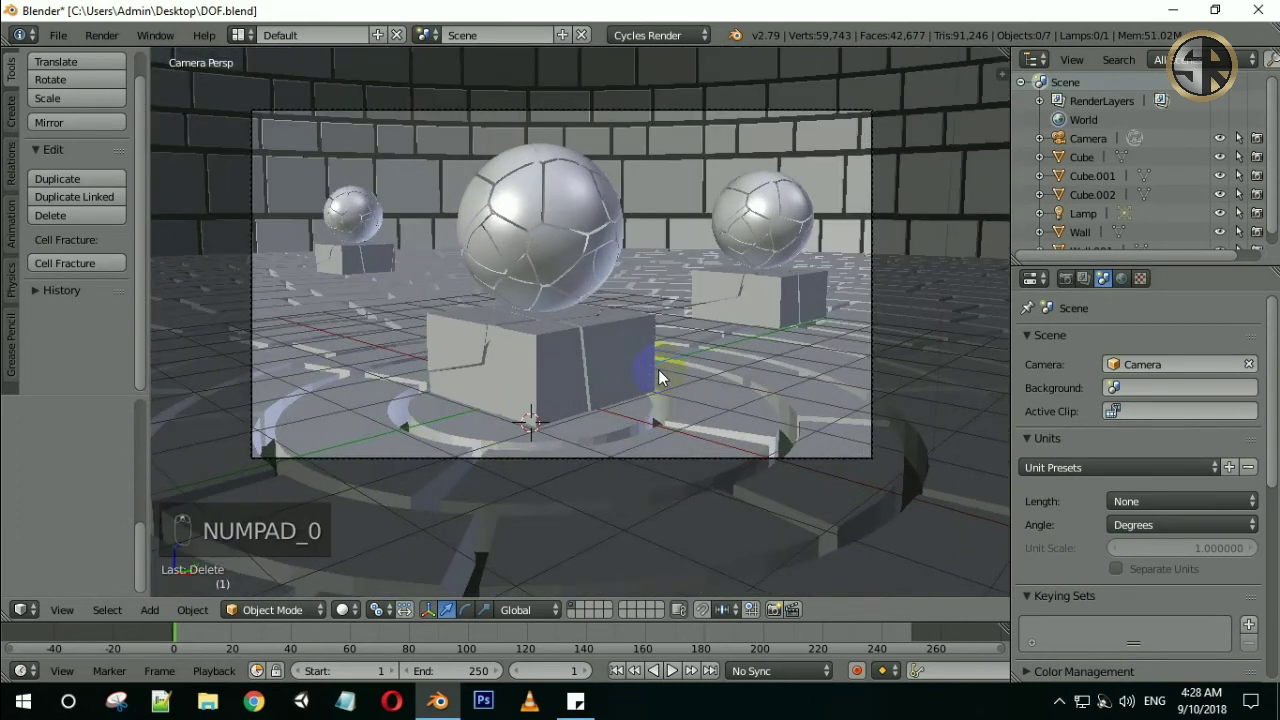
pyautogui.press('ctrl+s')
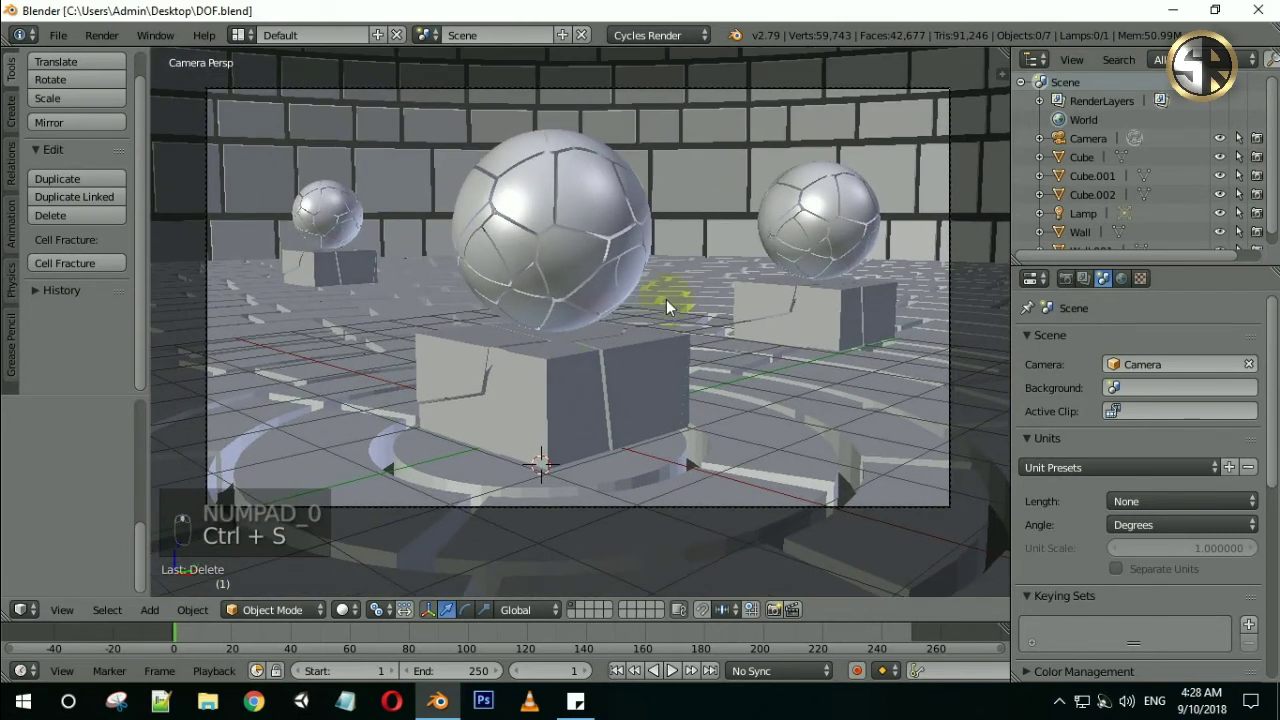
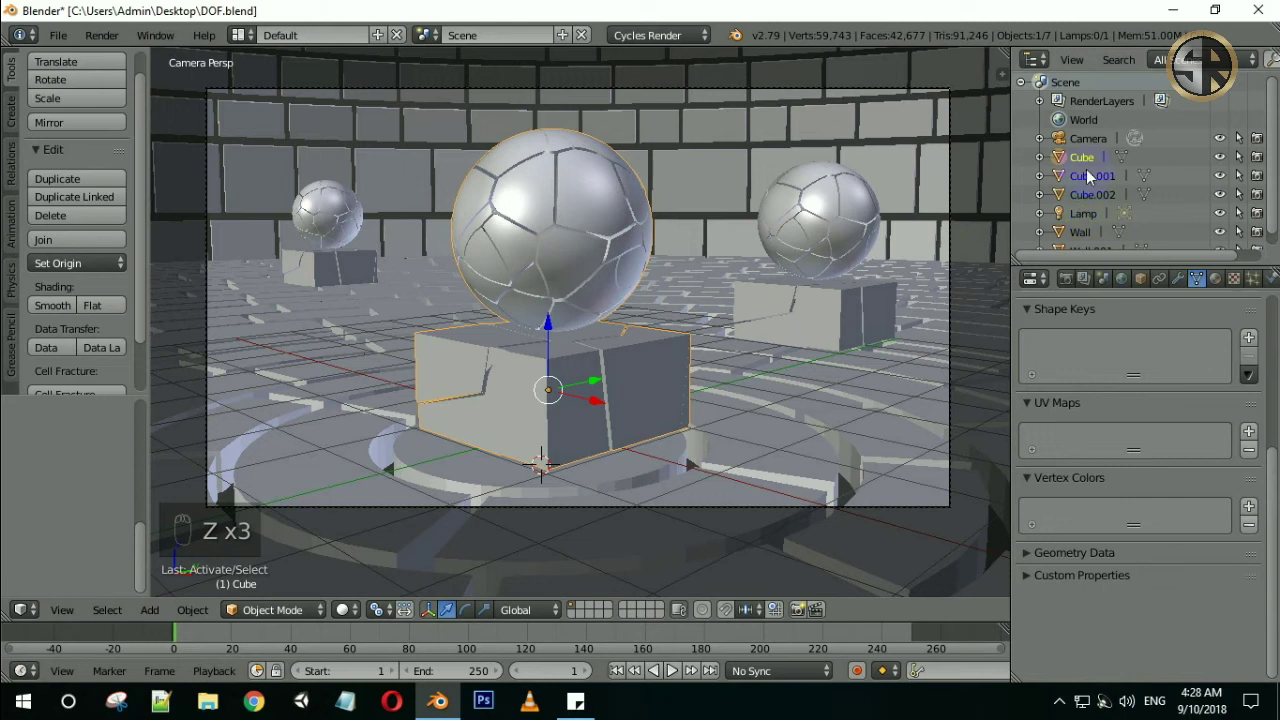
pyautogui.rightClick(1088, 147)
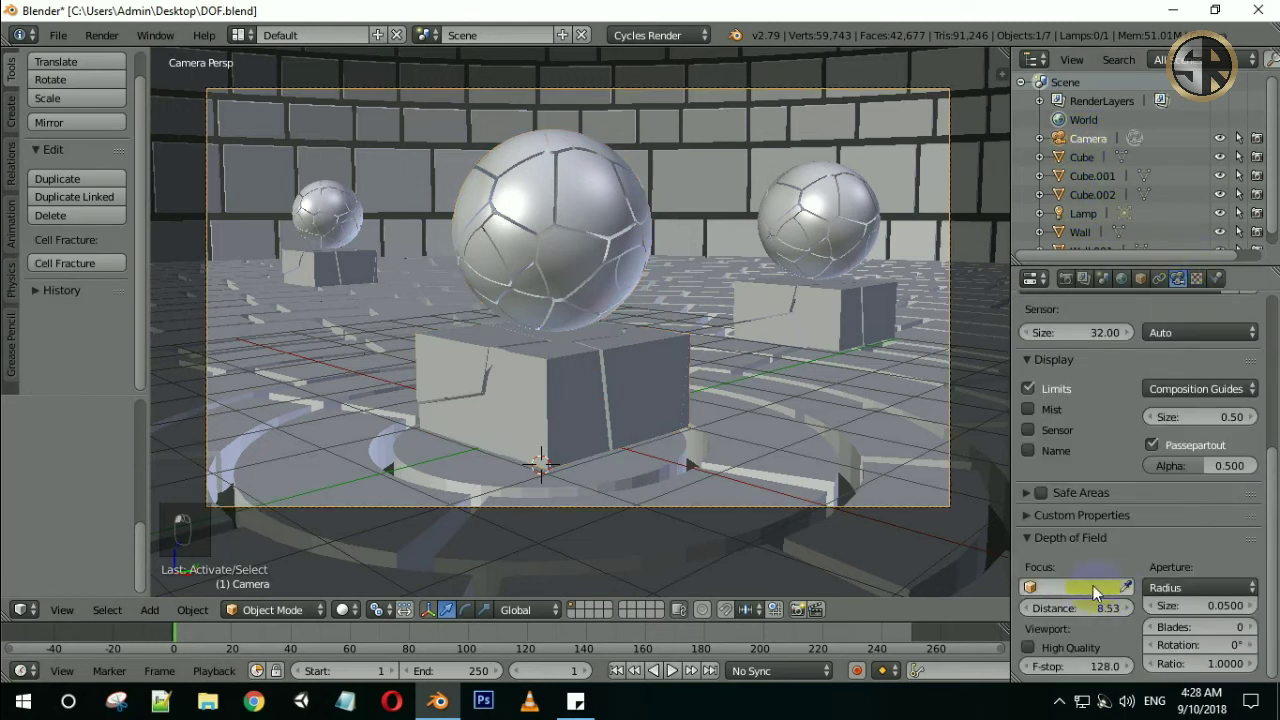
pyautogui.press('ctrl+s')
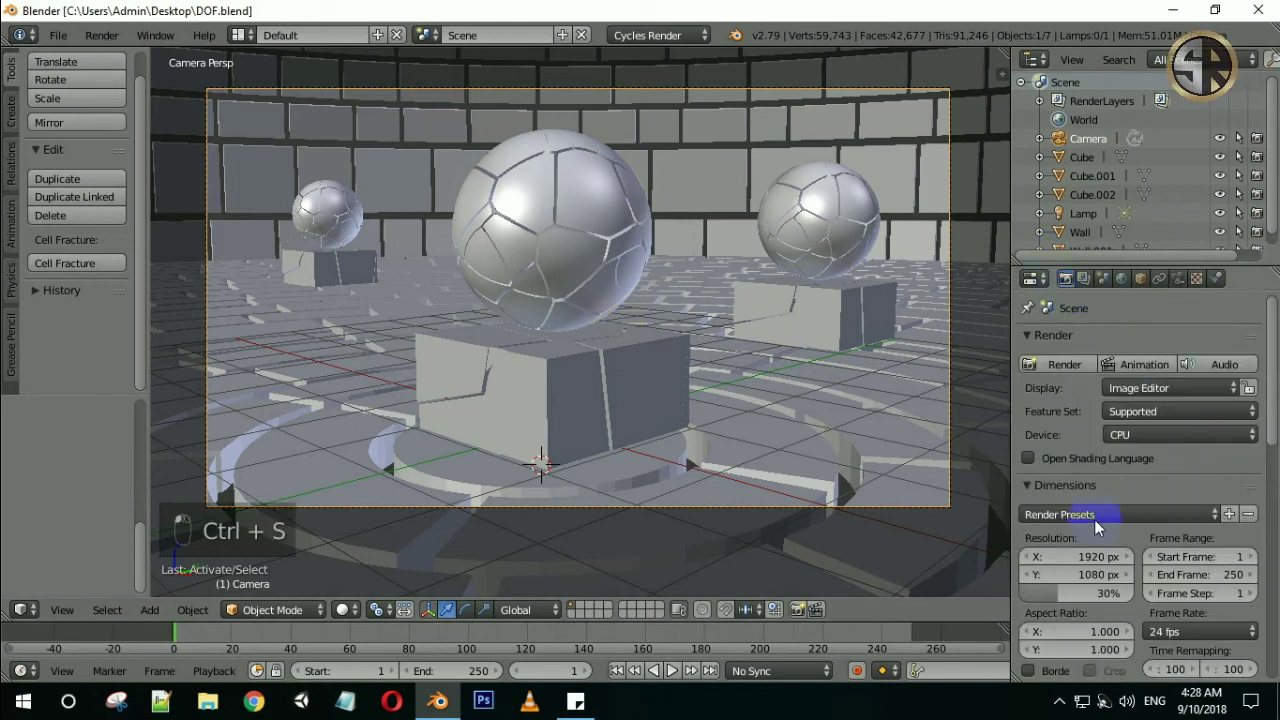